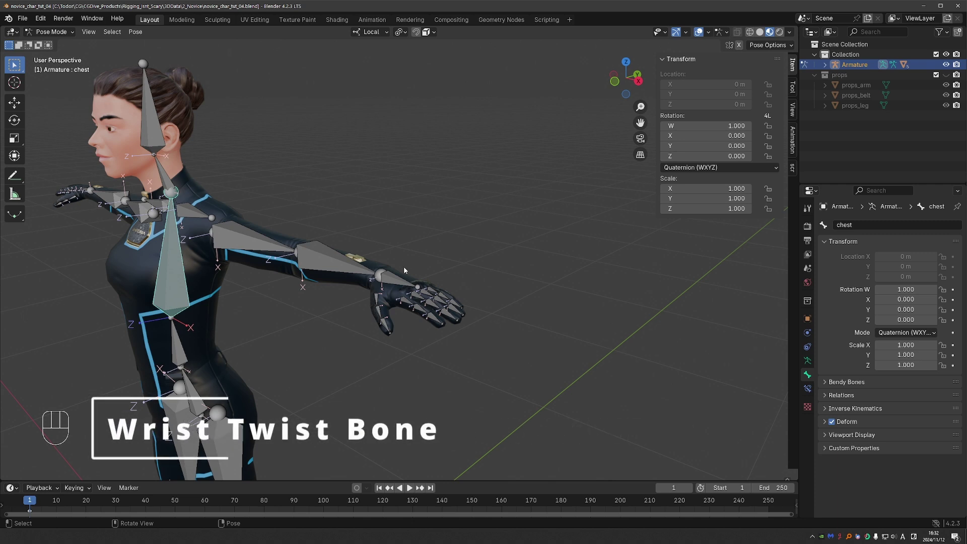
Rotate hand.L in Pose Mode with the Rotate gizmo until the palm faces up.
click(402, 277)
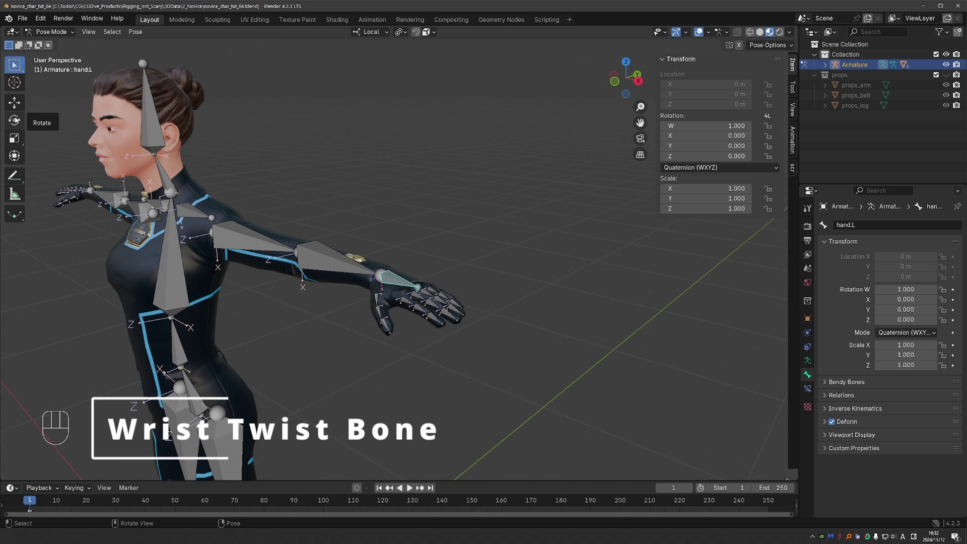
click(18, 120)
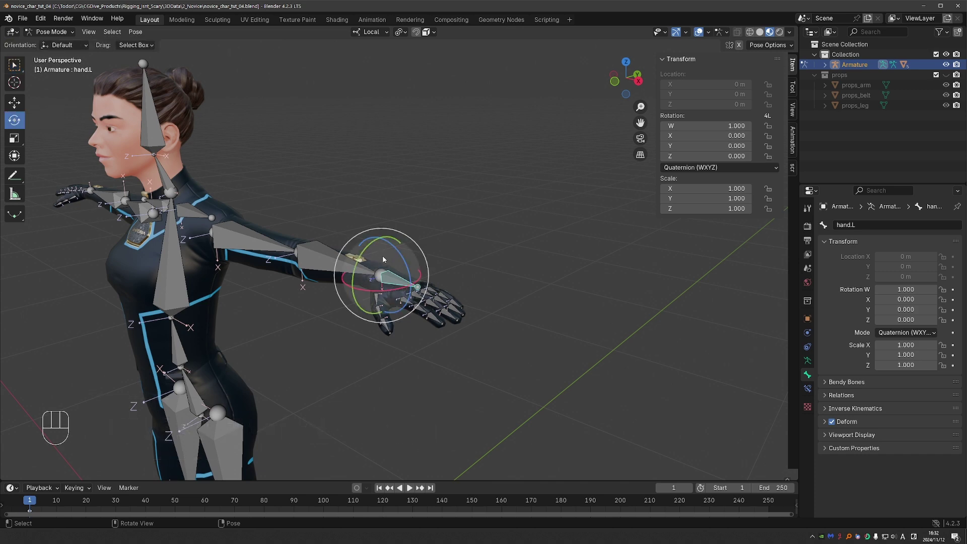
drag(401, 220, 339, 190)
click(370, 210)
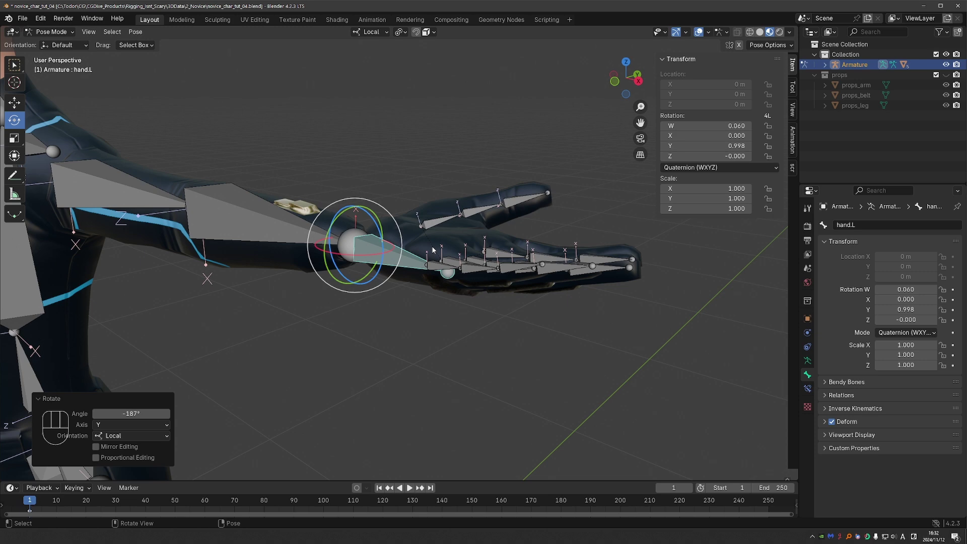
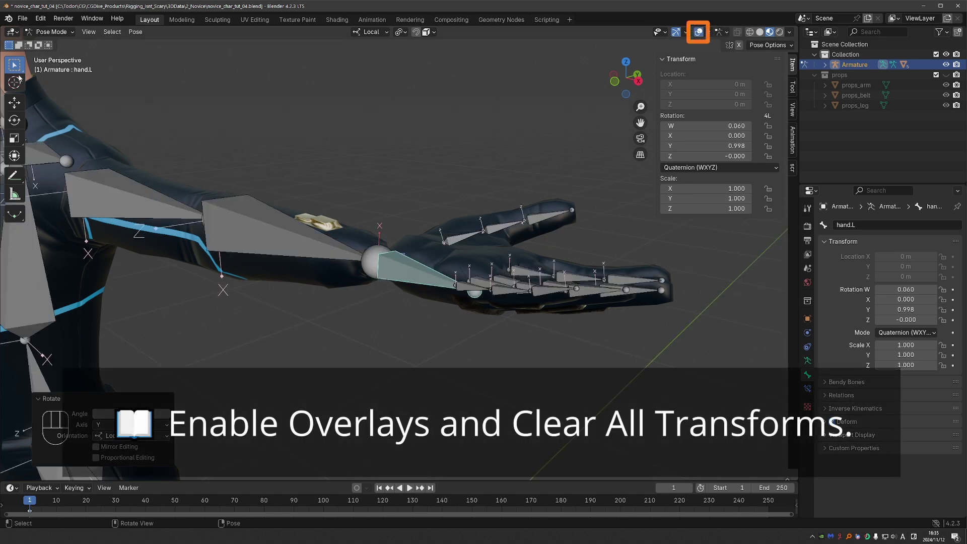
Clear all transforms on hand.L and orbit to look down at the hand.
click(389, 256)
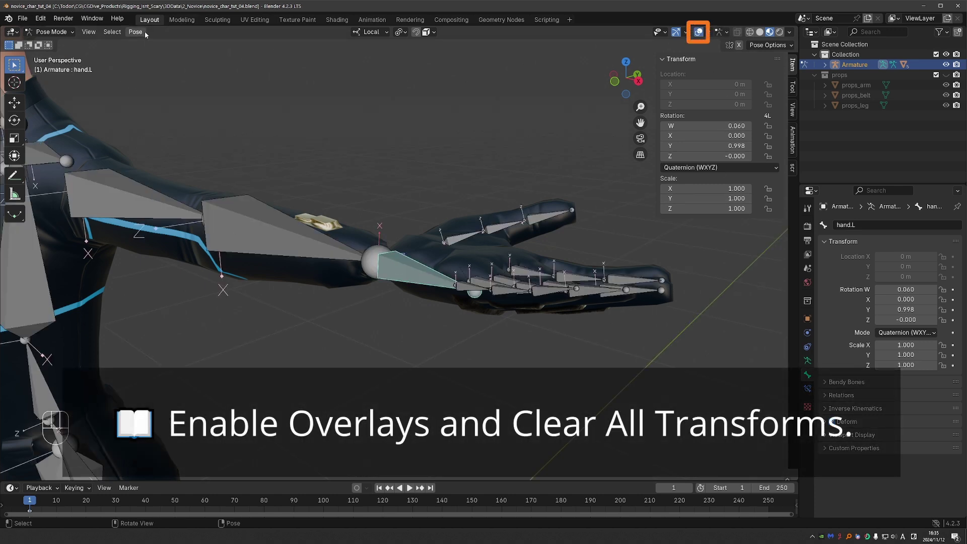
drag(141, 37, 267, 78)
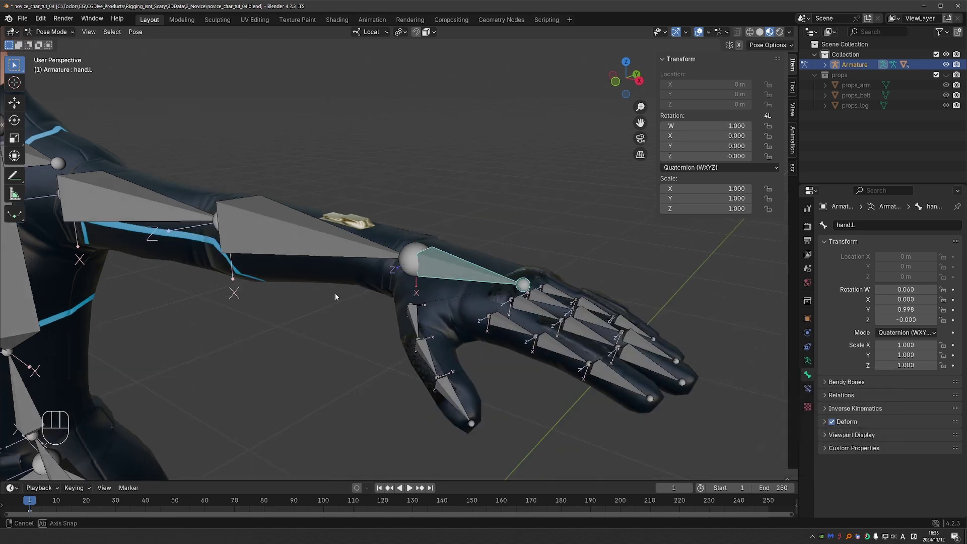
middle_click(325, 300)
Enter Edit Mode and duplicate lower_arm.L with Shift+D.
key(Tab)
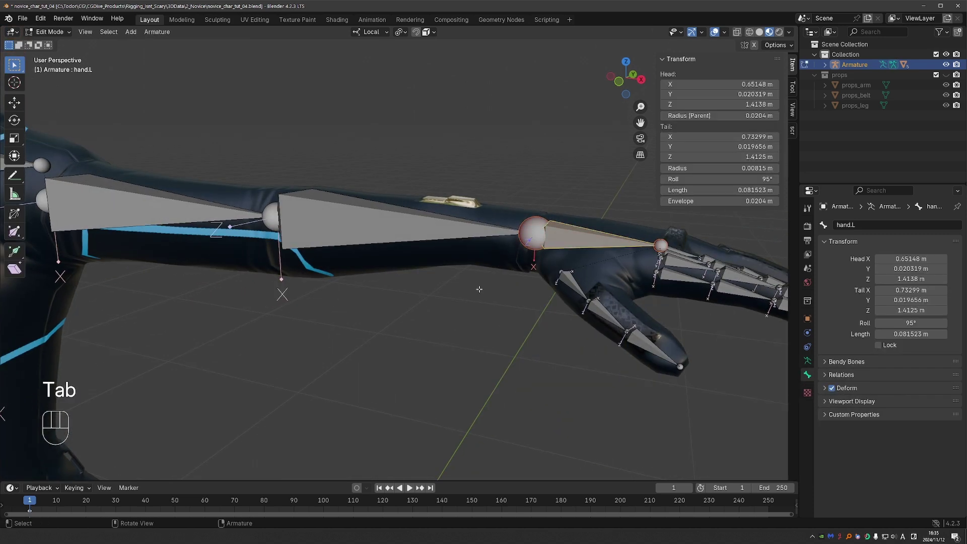
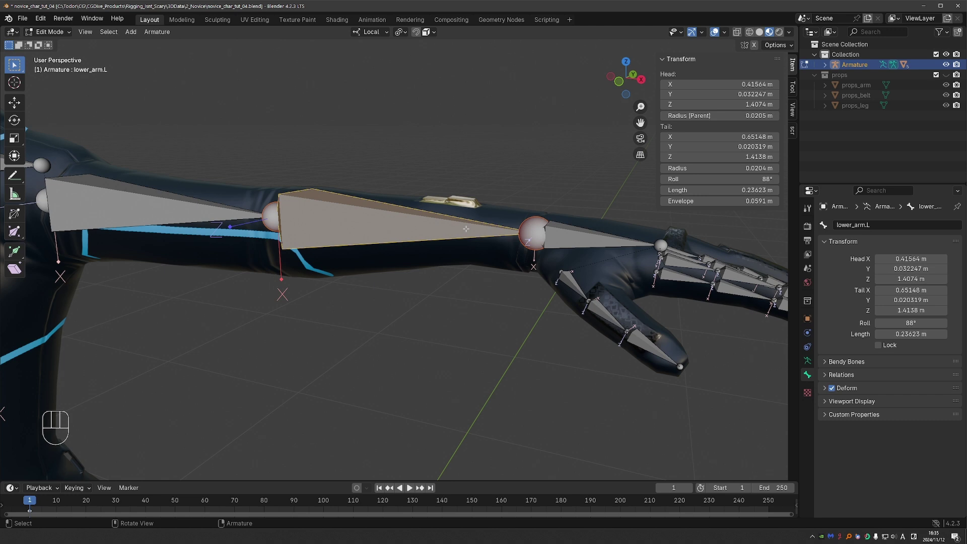
key(d)
key(d)
key(d)
key(d)
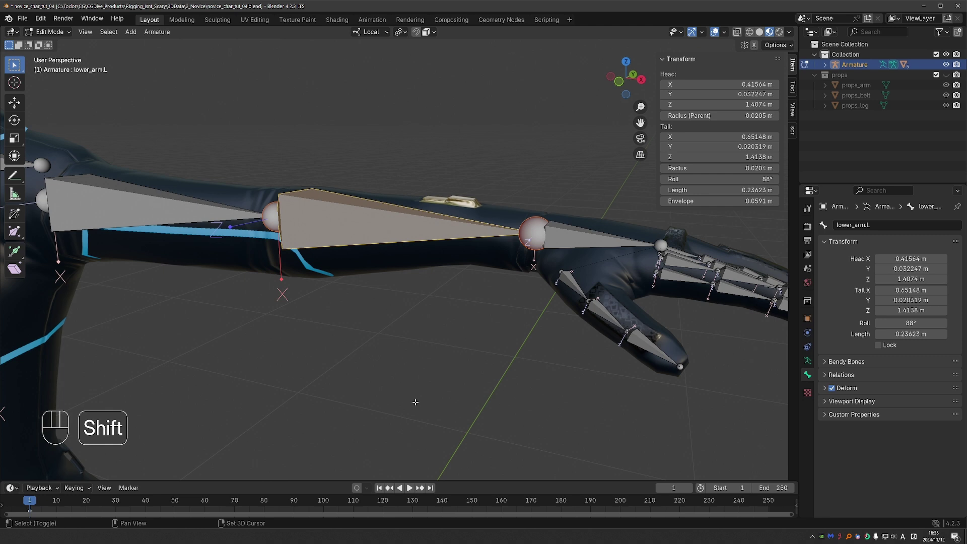
key(shift+d)
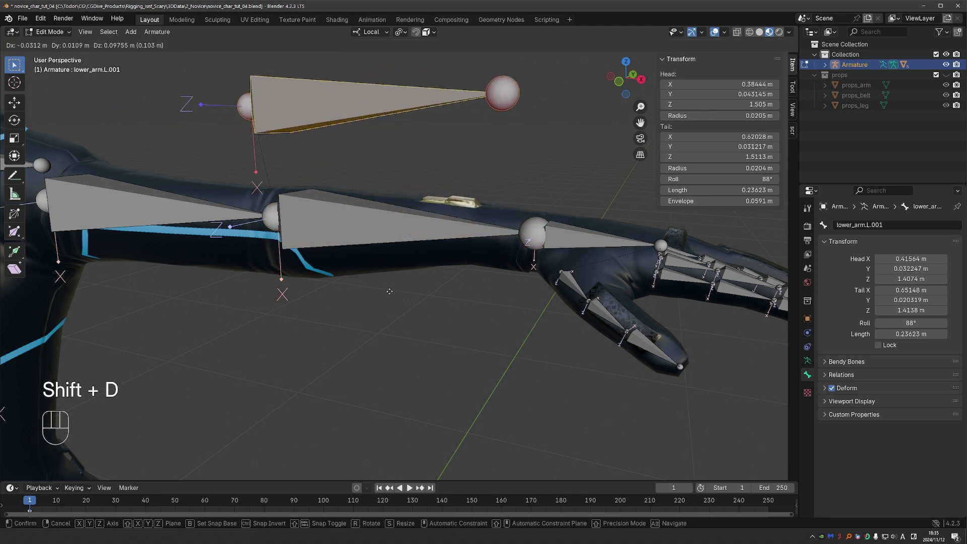
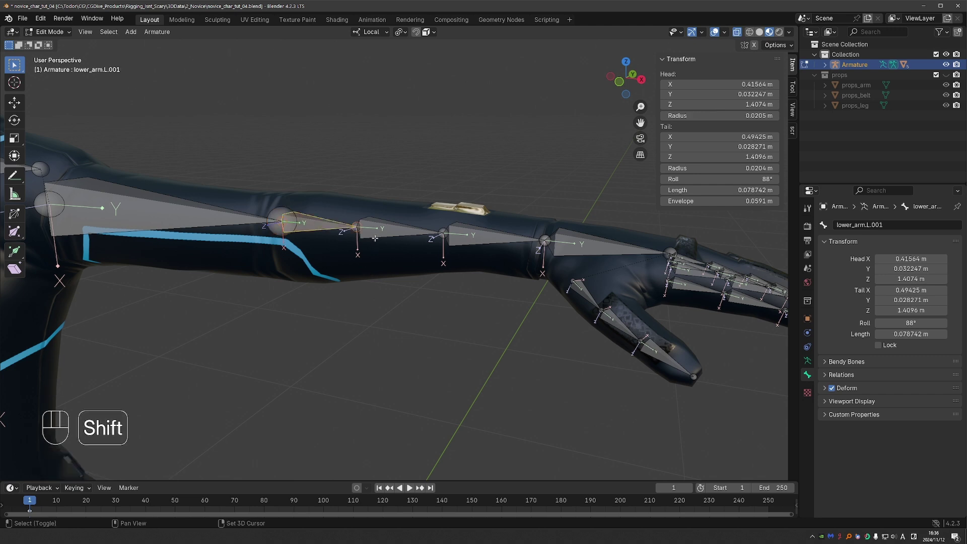
Delete the extra forearm segments and unhide the original lower arm bone.
key(x)
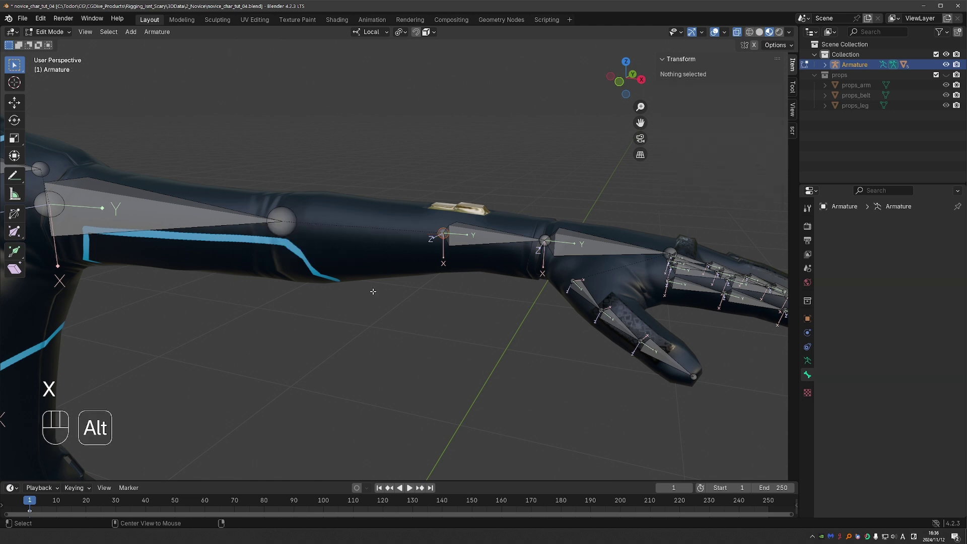
key(alt+h)
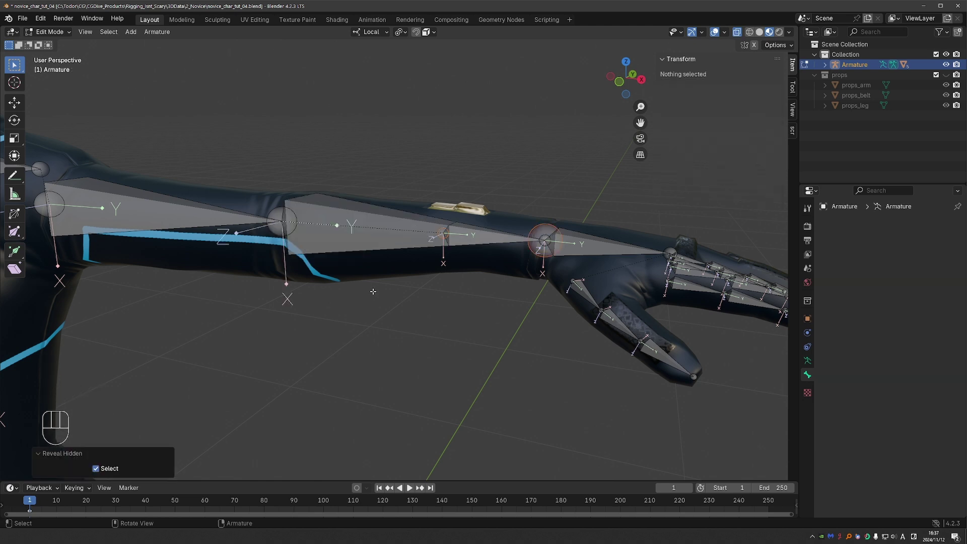
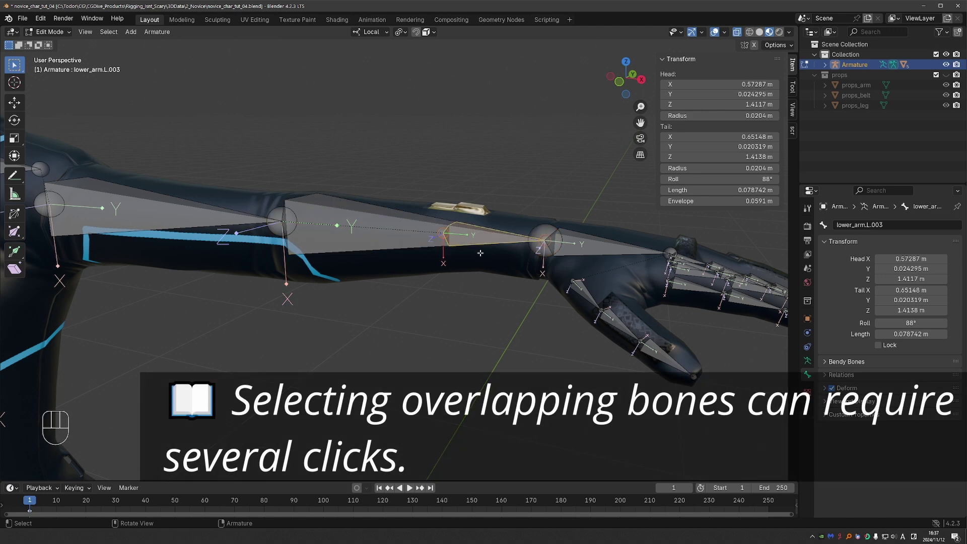
Rename the short wrist bone to lower_arm_twist.L.
key(F2)
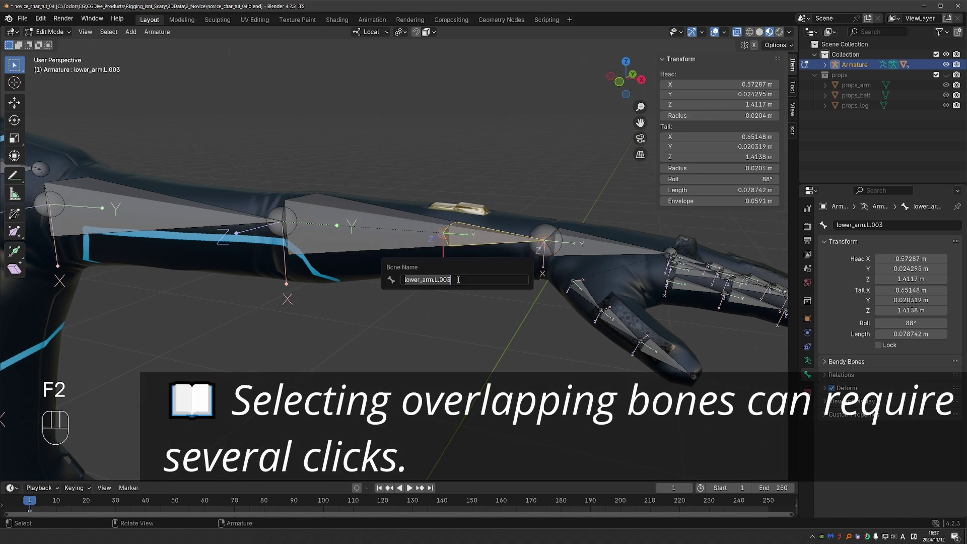
key(BackSpace)
key(BackSpace)
key(BackSpace)
key(BackSpace)
key(BackSpace)
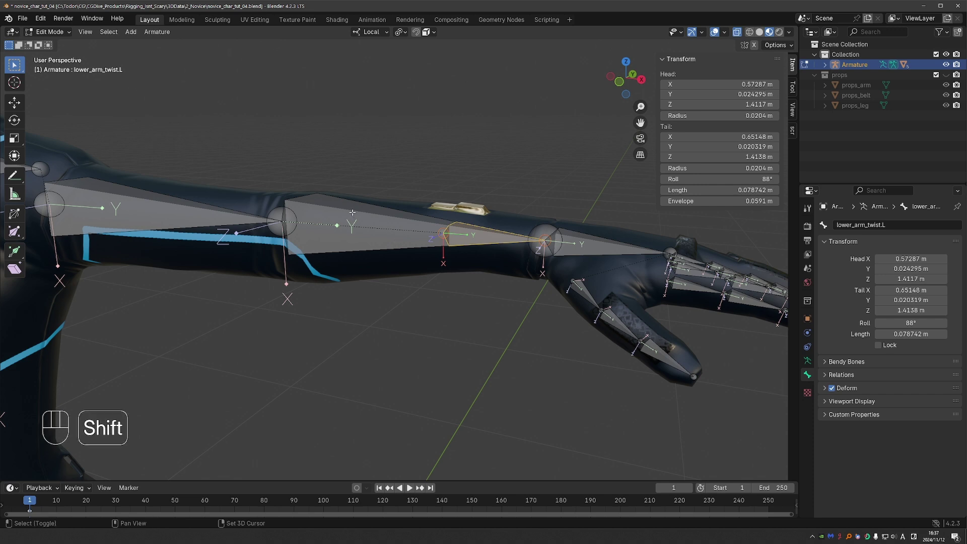
Parent the twist bone to lower_arm.L keeping offset and return to Pose Mode.
key(ctrl+p)
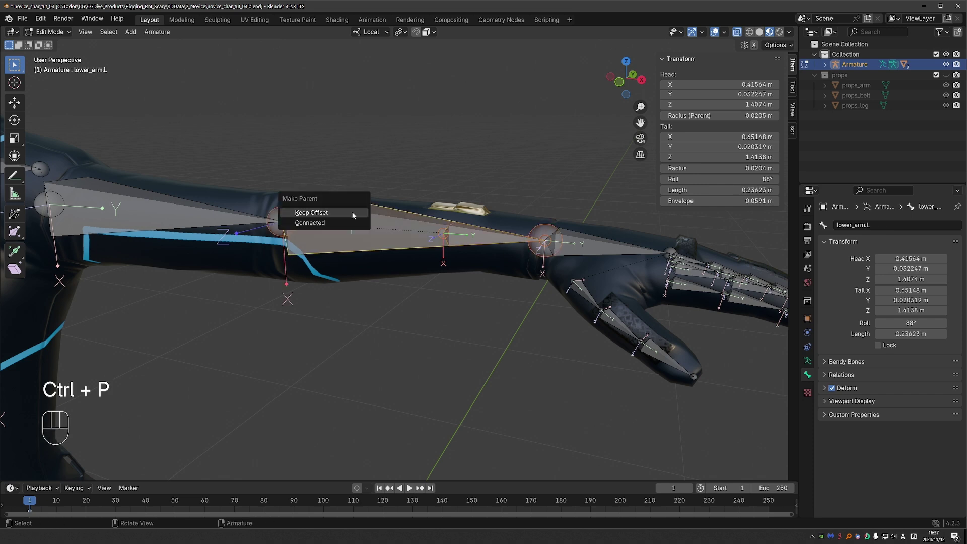
key(Tab)
click(352, 238)
key(r)
key(r)
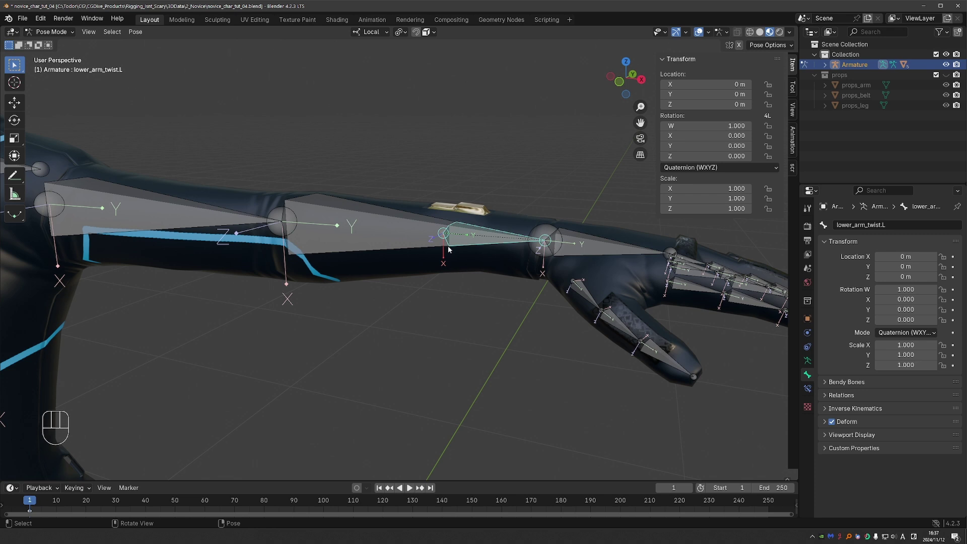
Hide lower_arm.L, test-move the twist bone back to rest, and select hand.L with it.
key(ctrl+z)
click(361, 223)
key(h)
key(g)
key(ctrl+z)
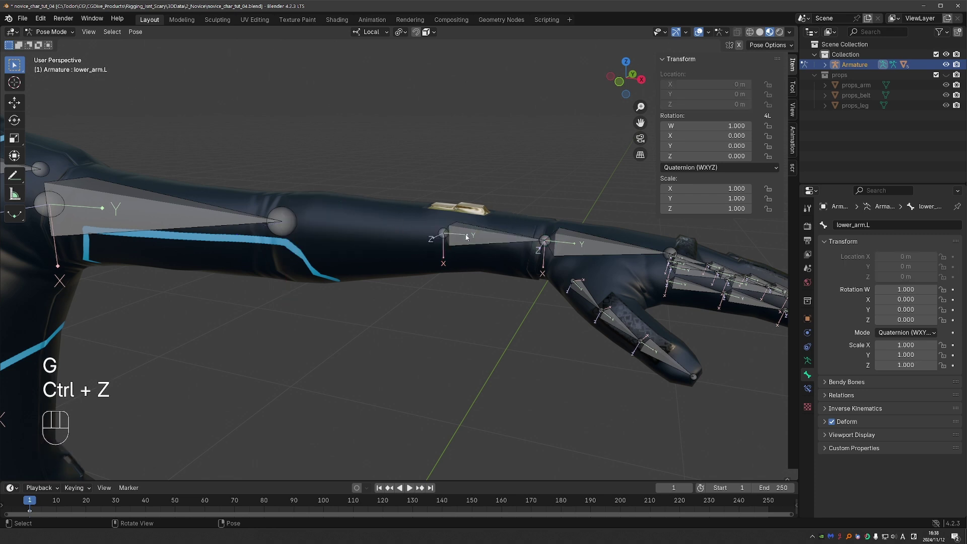
key(g)
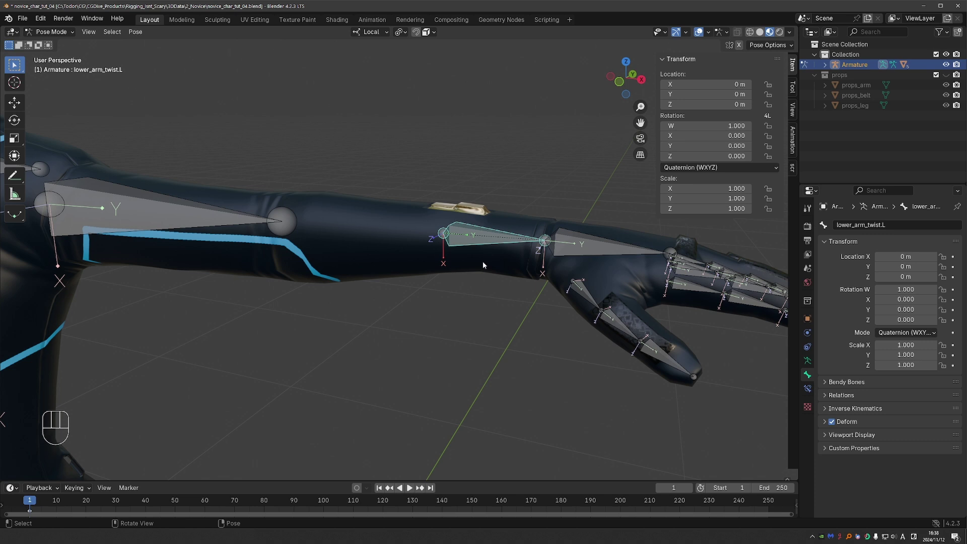
click(593, 242)
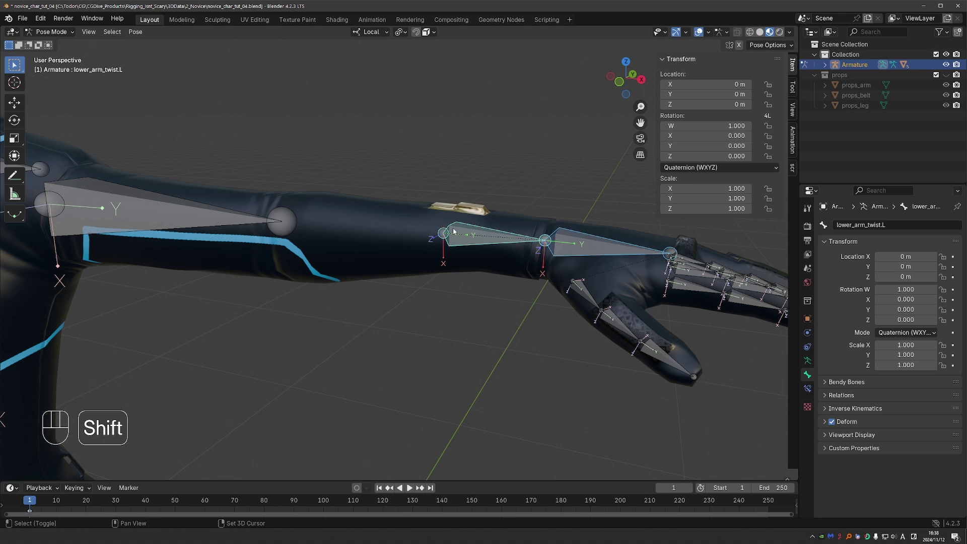
Bring up the Add Constraint (with Targets) menu for the twist bone and hand.
key(ctrl+shift+c)
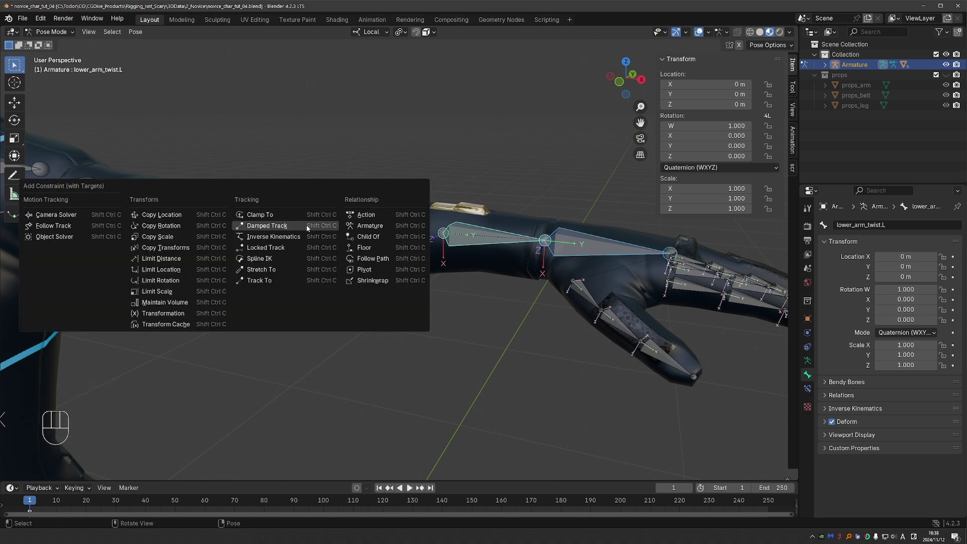
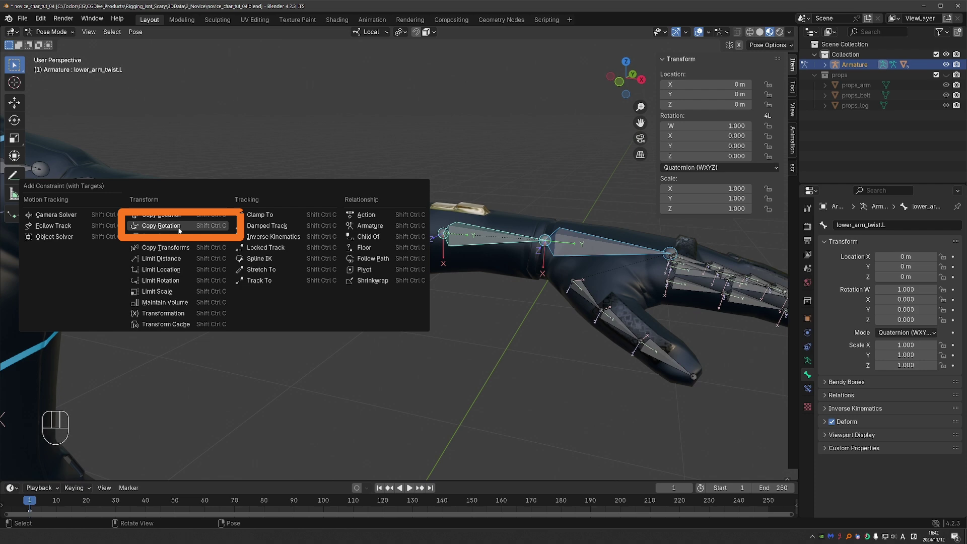
Show the twist bone's Copy Rotation constraint and toggle it off and on several times.
drag(183, 230, 419, 345)
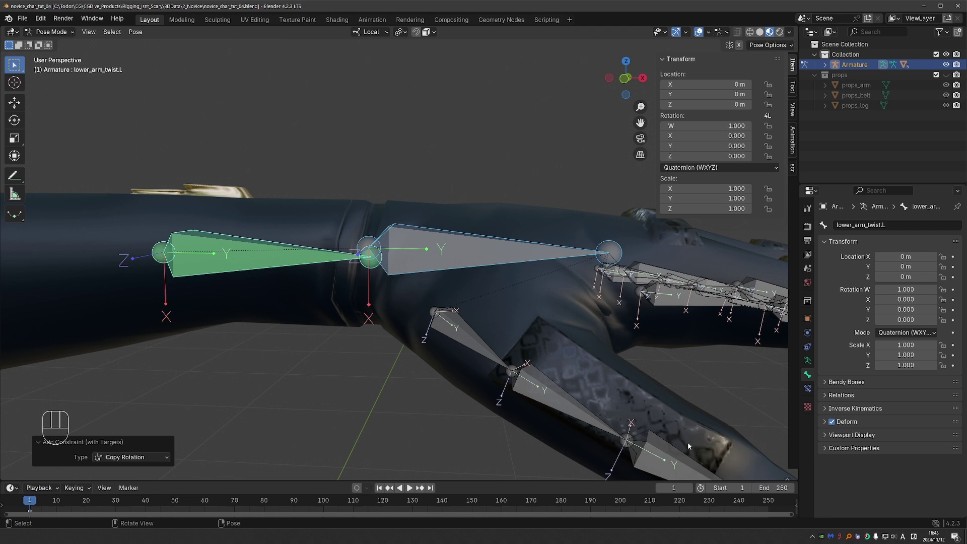
click(813, 393)
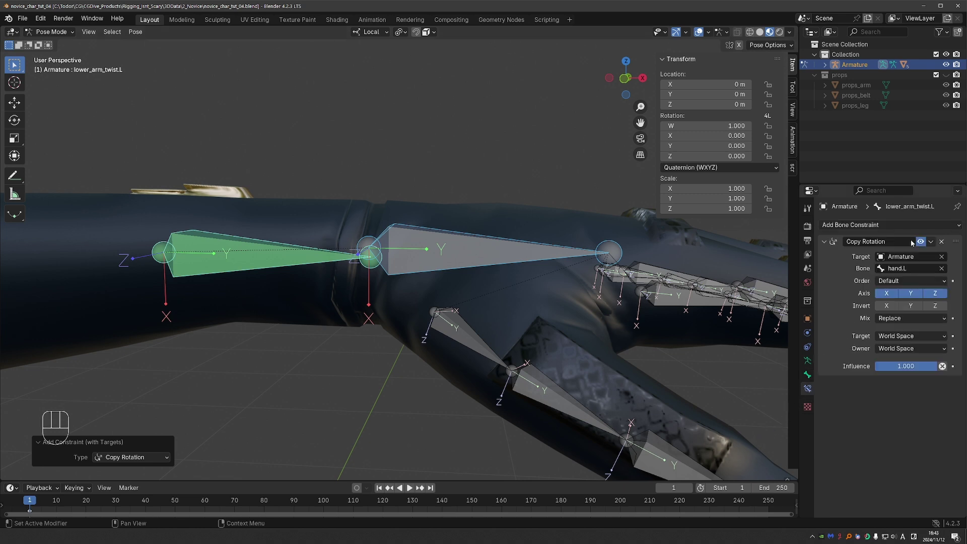
click(925, 244)
click(925, 244)
click(925, 244)
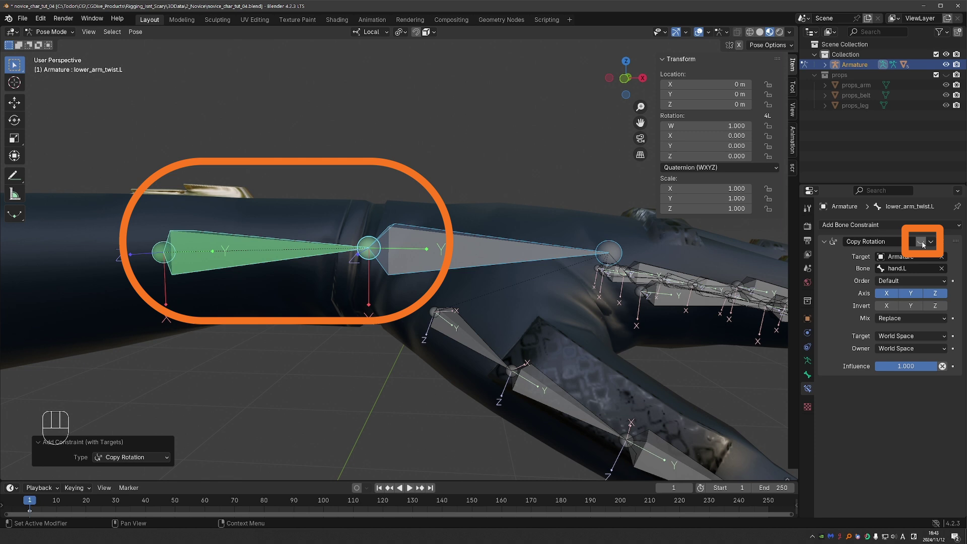
click(925, 245)
click(926, 245)
click(926, 245)
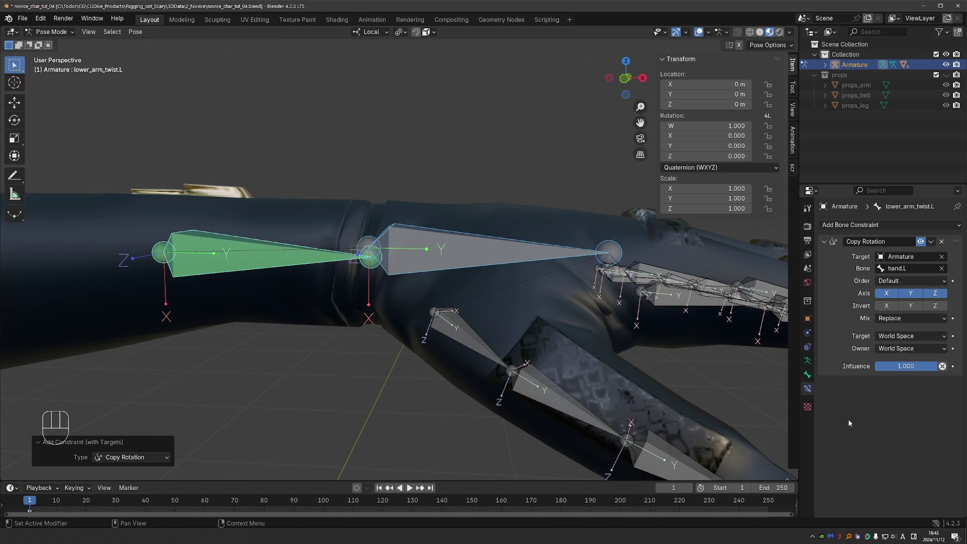
Set up a yellow annotation layer and draw a line along the twist bone.
key(d)
key(ctrl+z)
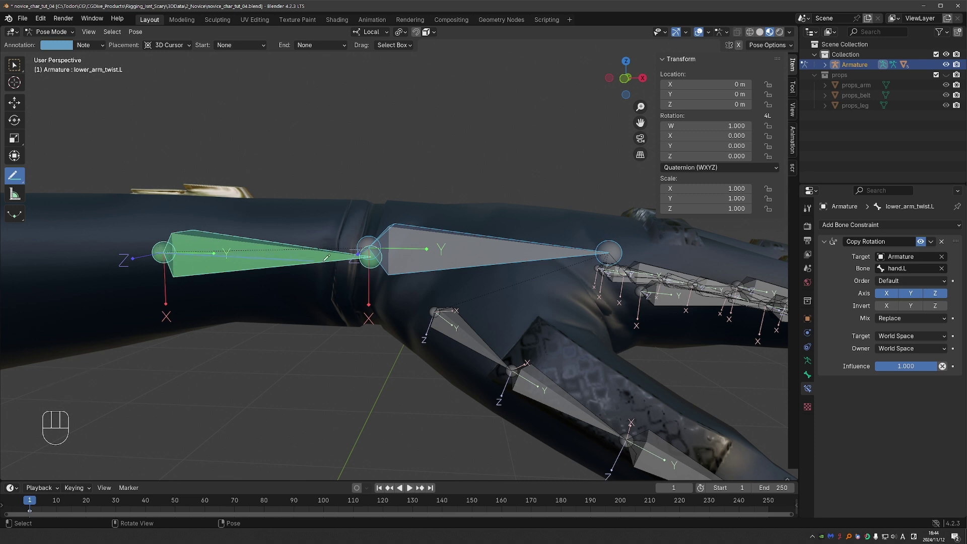
drag(796, 91, 797, 94)
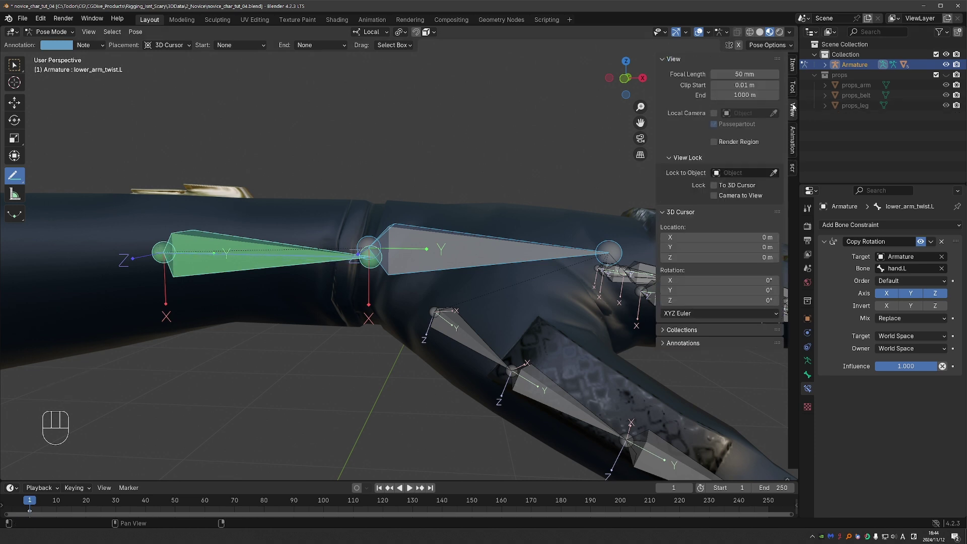
click(671, 375)
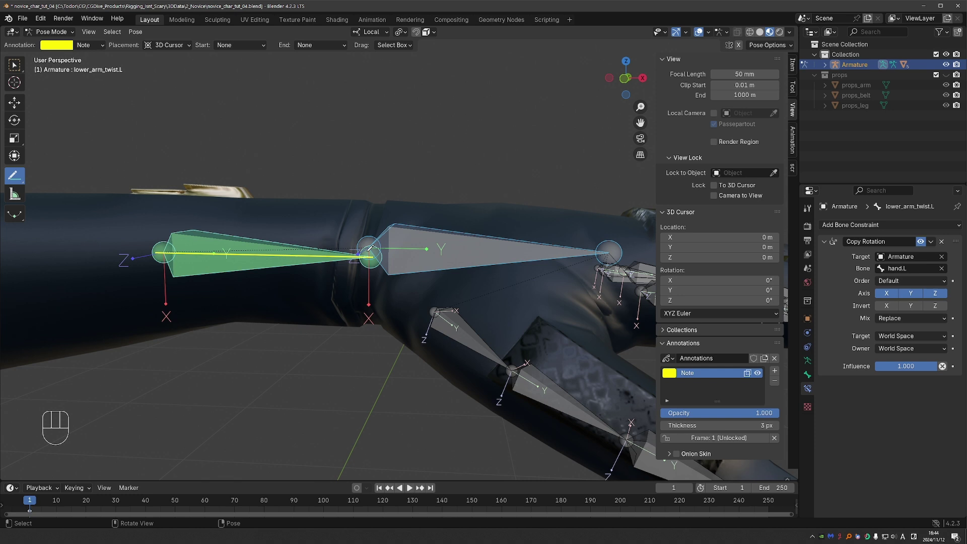
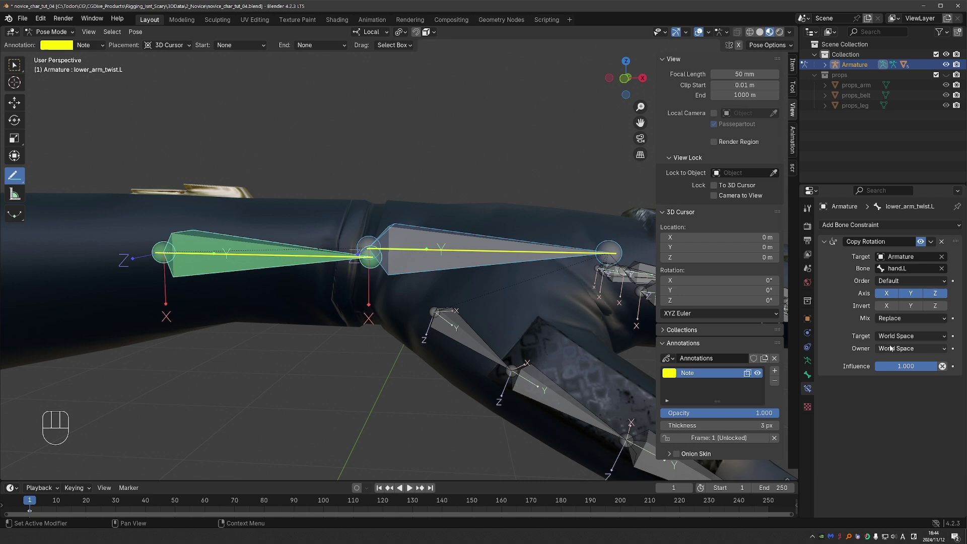
drag(899, 339, 890, 449)
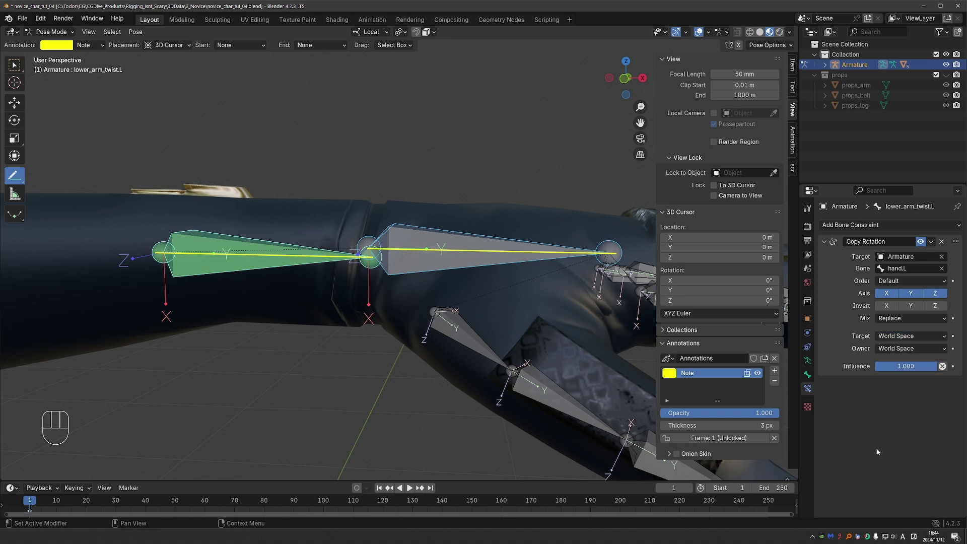
drag(912, 352, 896, 447)
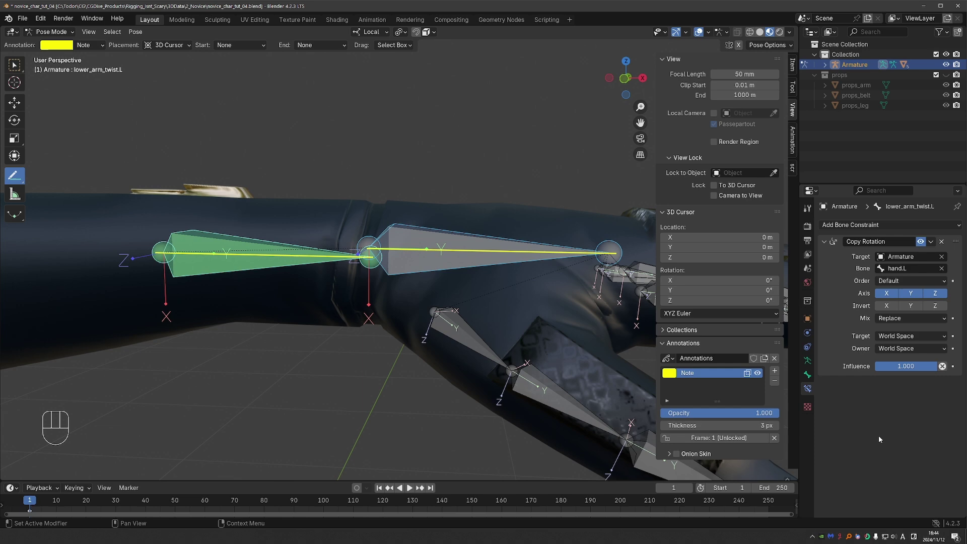
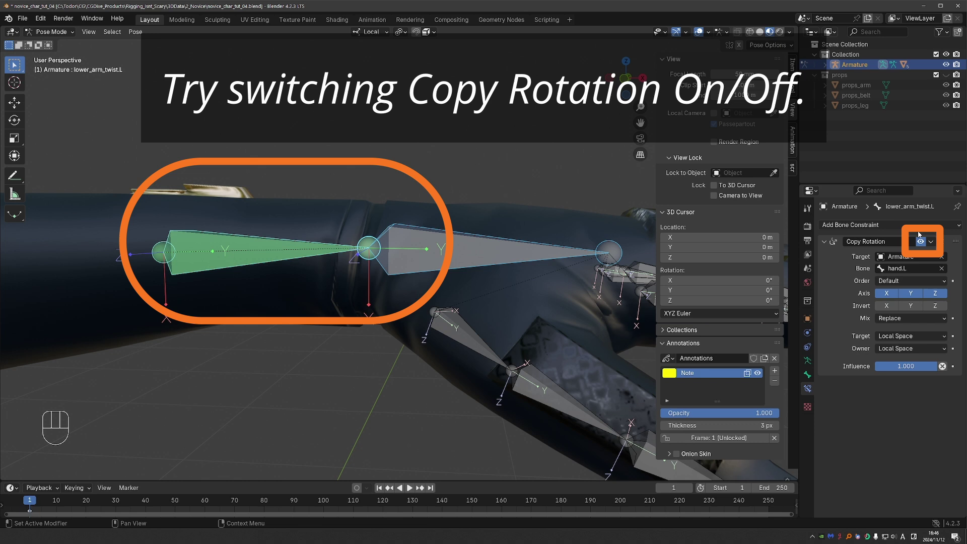
Disable and re-enable the twist bone's Copy Rotation constraint.
click(923, 245)
click(924, 246)
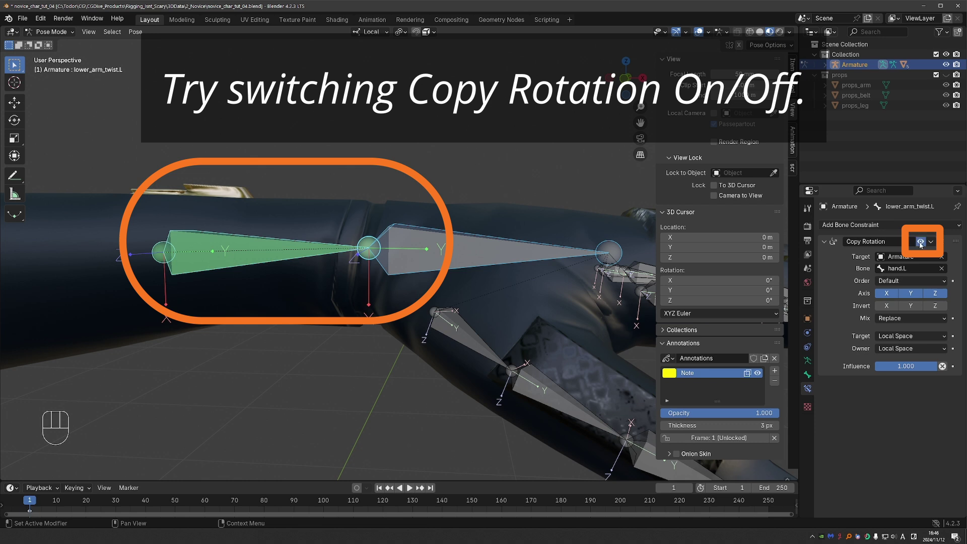
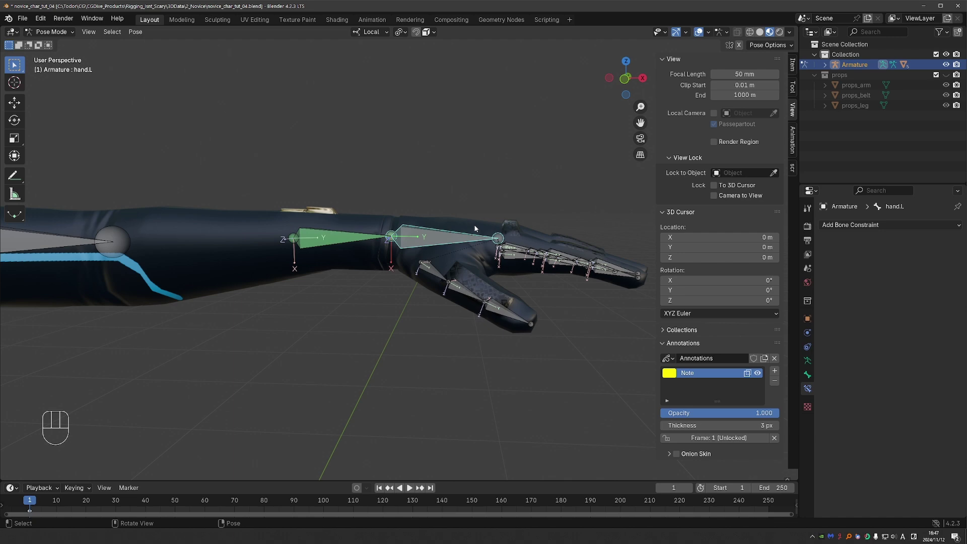
Test-rotate hand.L to twist the forearm, then undo the rotation.
key(r)
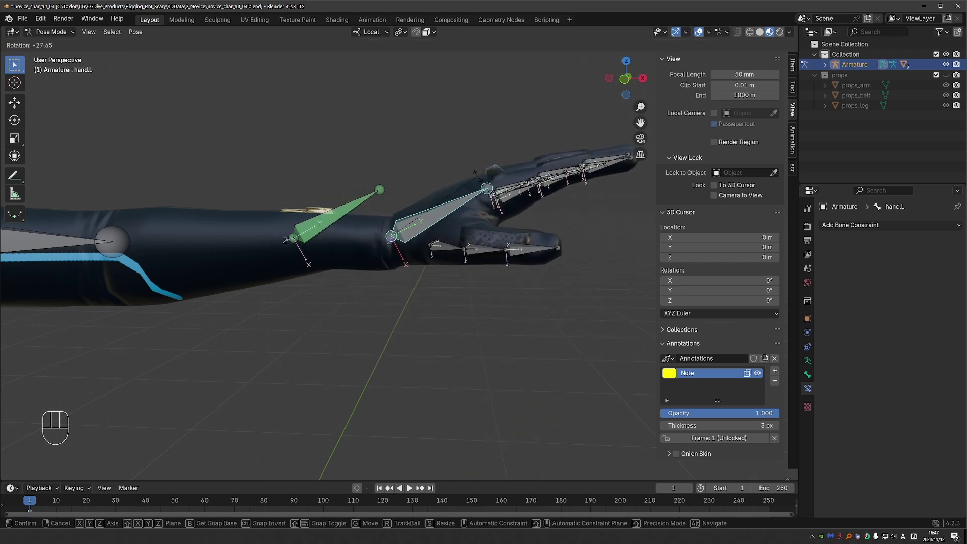
drag(465, 276, 441, 289)
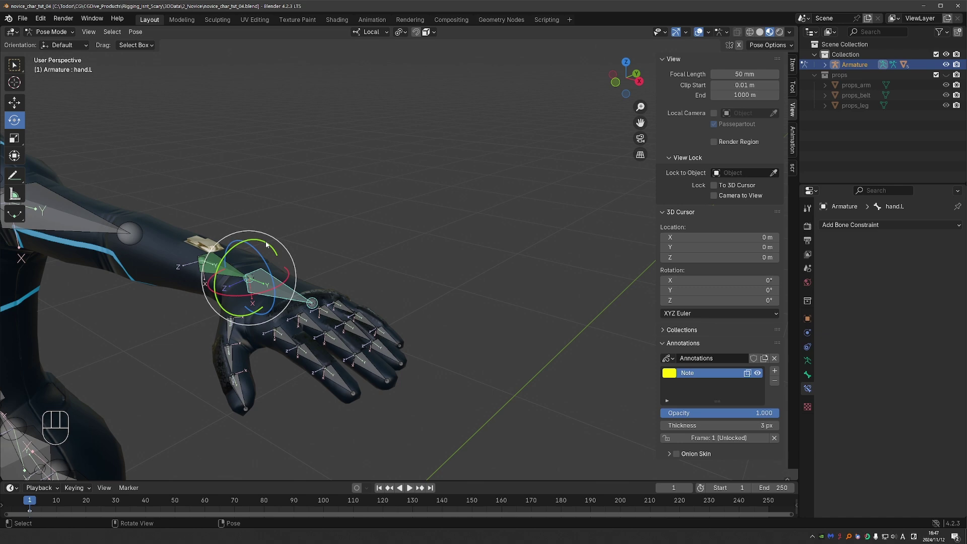
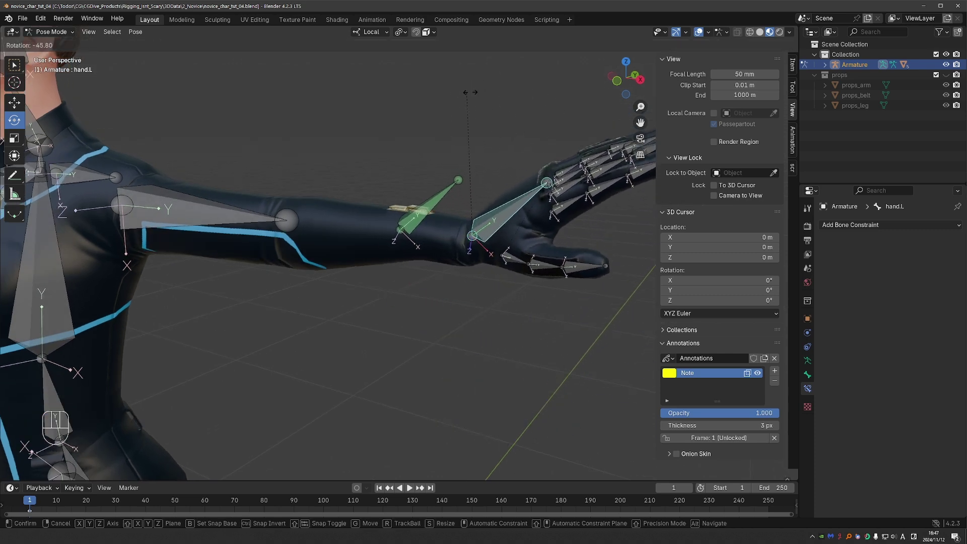
key(ctrl+z)
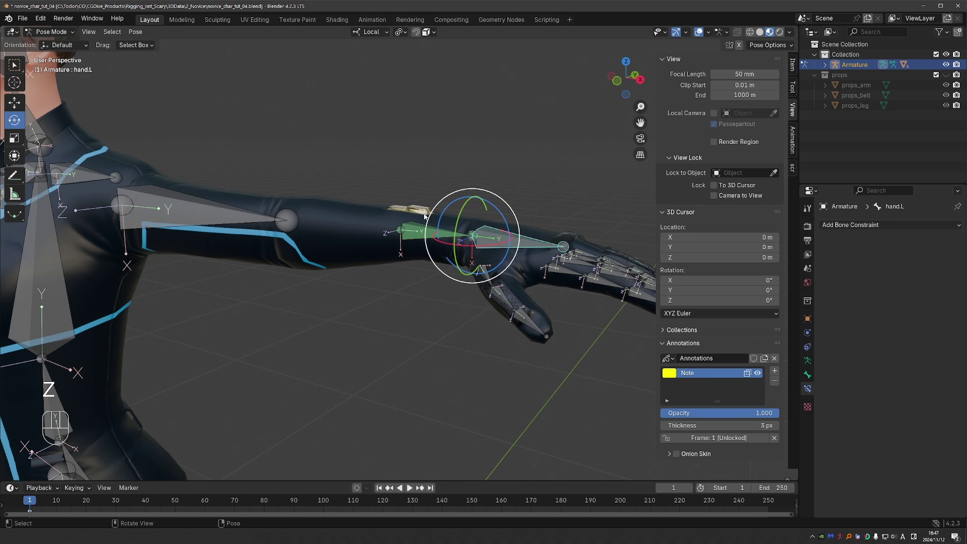
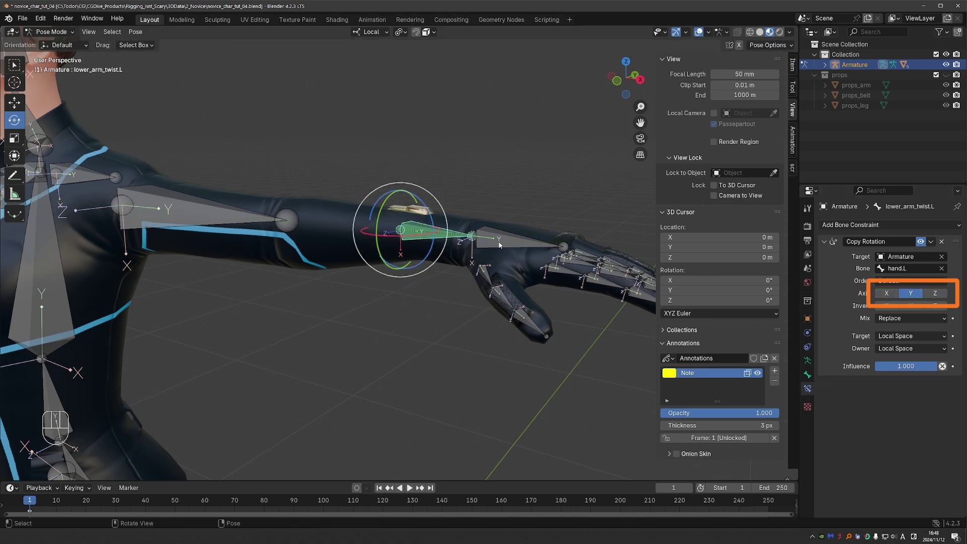
key(r)
key(r)
key(r)
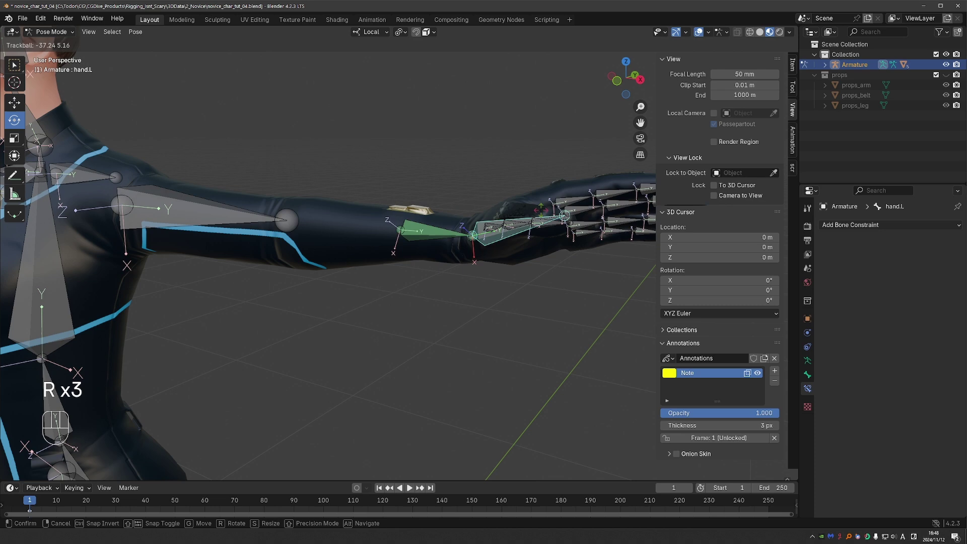
key(r)
key(r)
key(r)
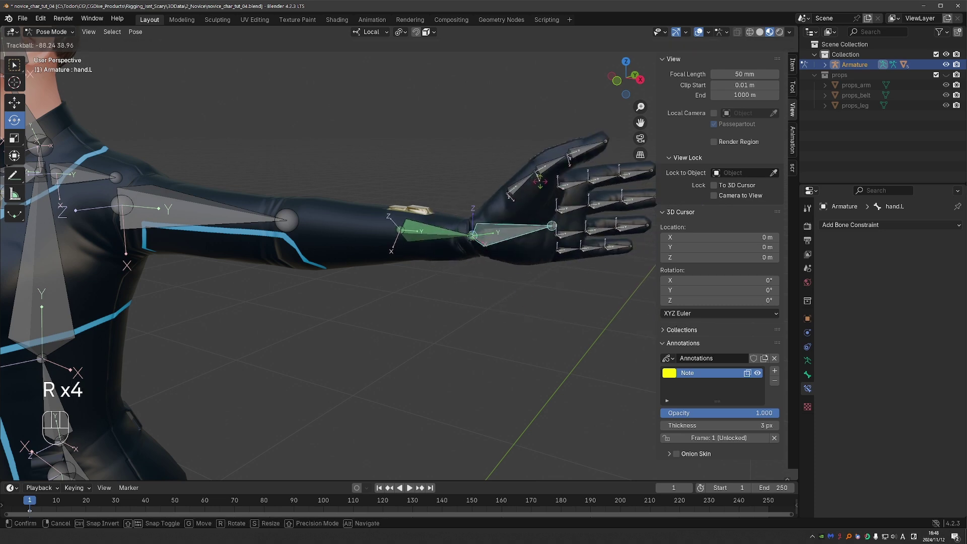
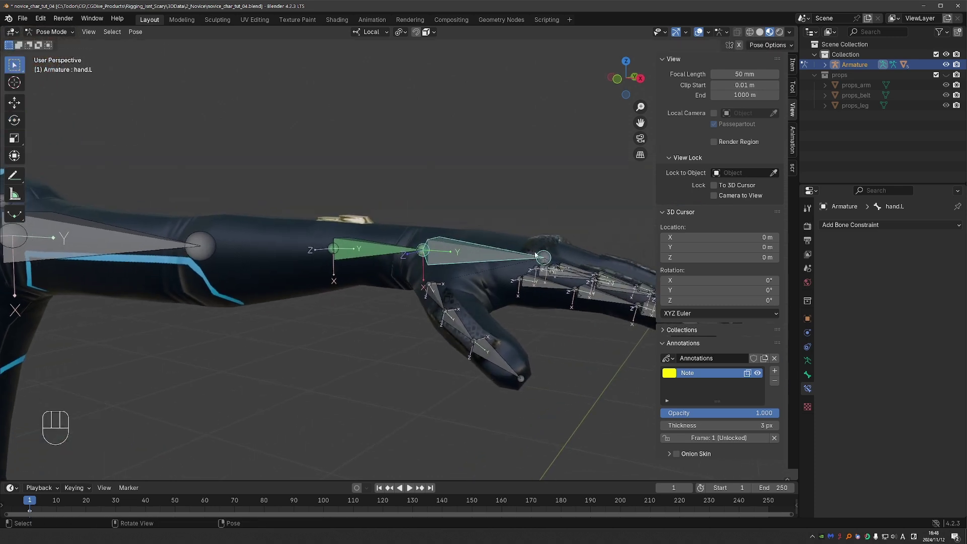
key(r)
key(r)
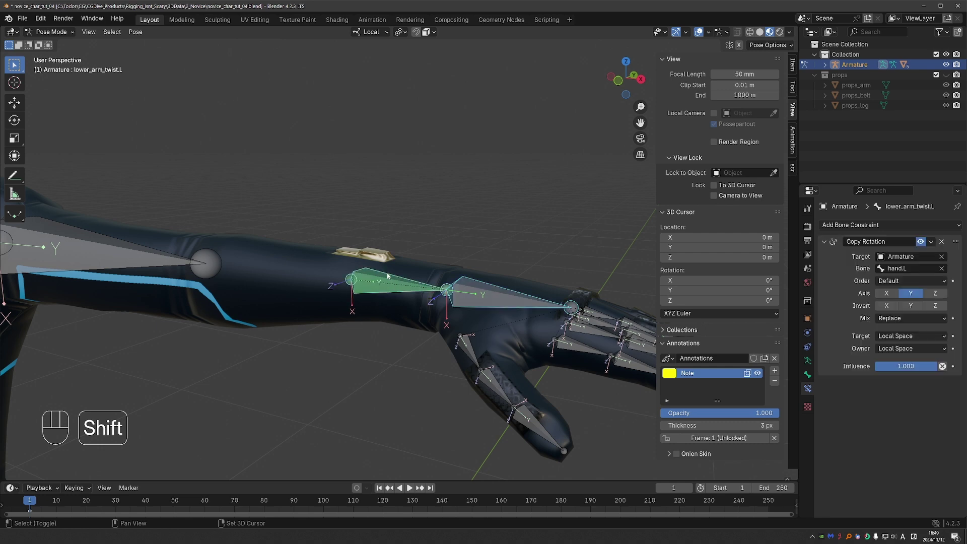
Add a Damped Track constraint to lower_arm_twist.L targeting hand.L with Track Axis Y.
key(ctrl+shift+c)
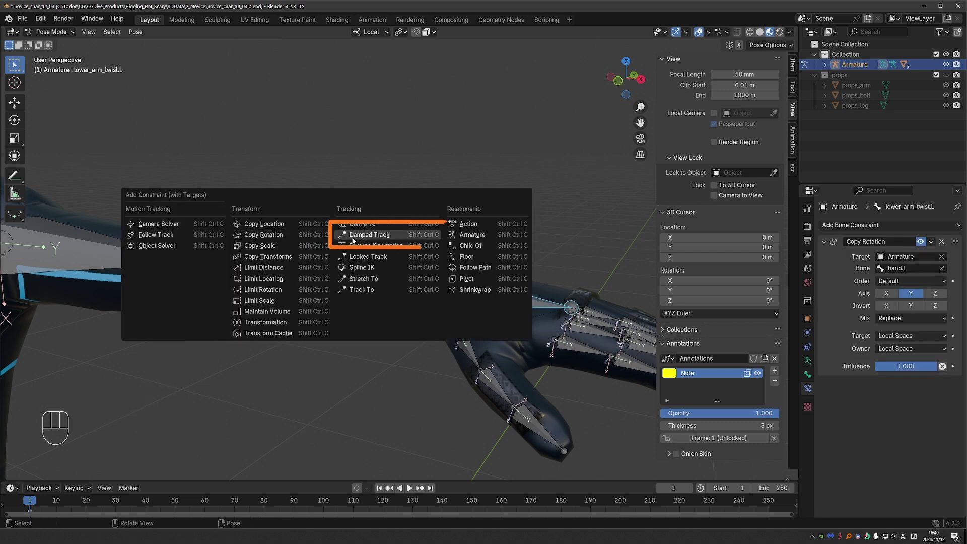
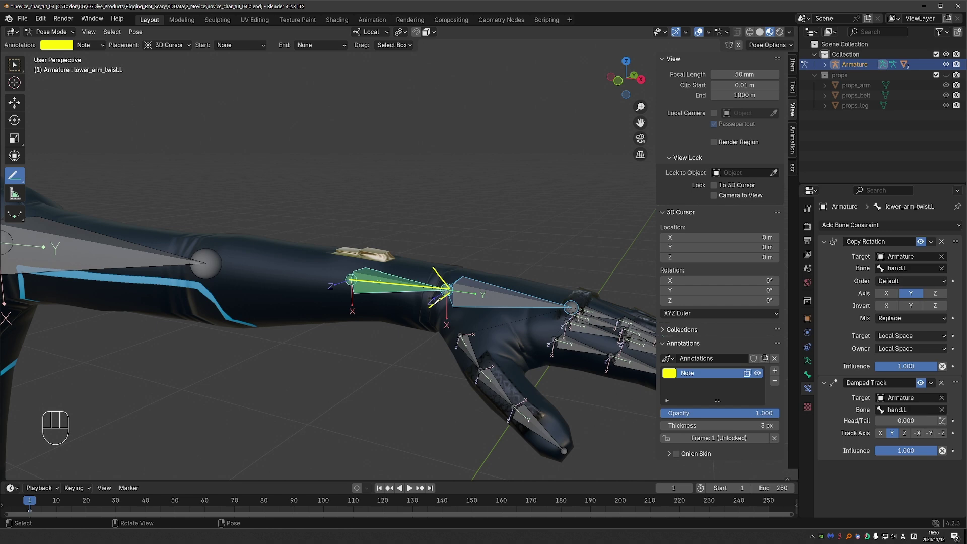
Erase annotations, free-rotate hand.L upward, and re-enable X and Z in the twist bone's Copy Rotation.
key(d)
key(d)
key(r)
key(r)
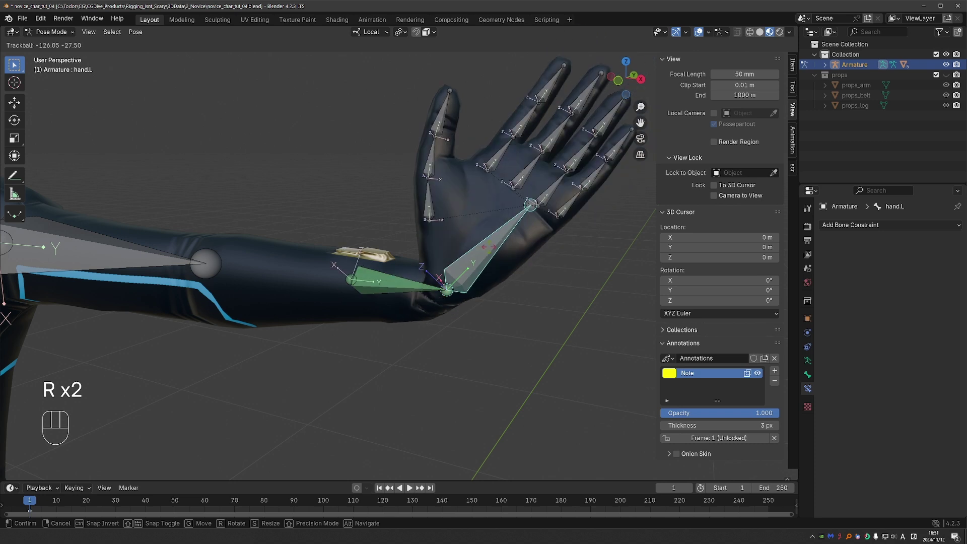
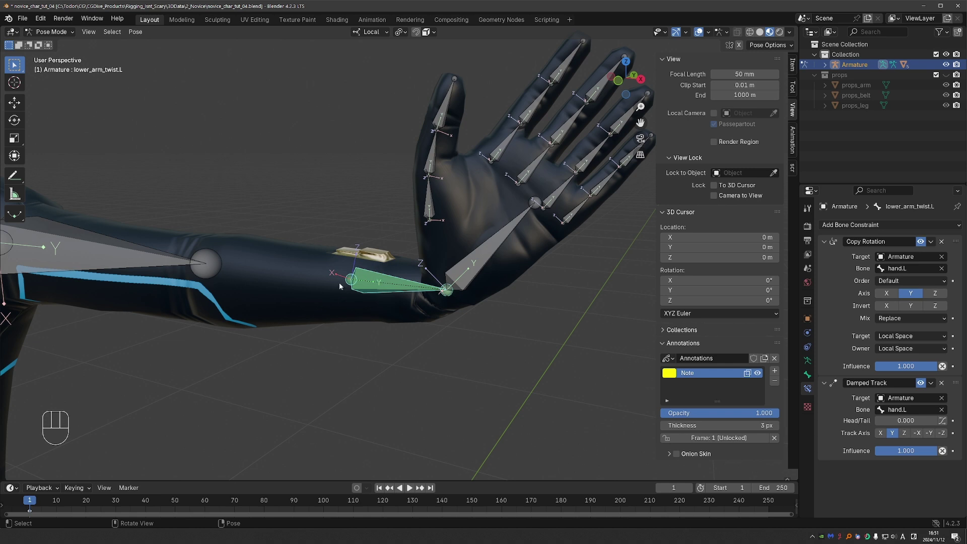
click(883, 292)
click(942, 293)
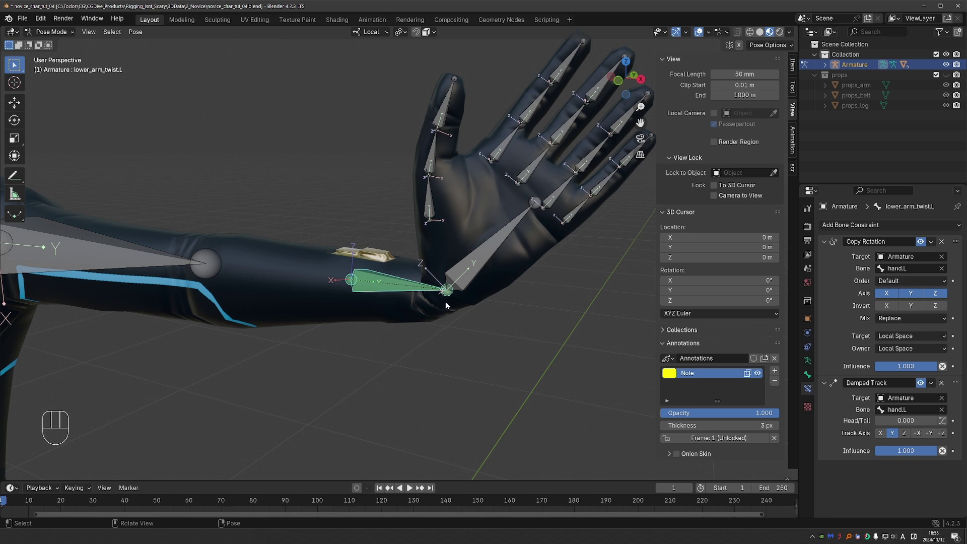
Clear hand.L's rotation, unhide bones and reframe the view on the whole character.
key(alt+r)
middle_click(495, 330)
key(alt+h)
click(479, 308)
drag(388, 249, 406, 301)
drag(412, 320, 416, 329)
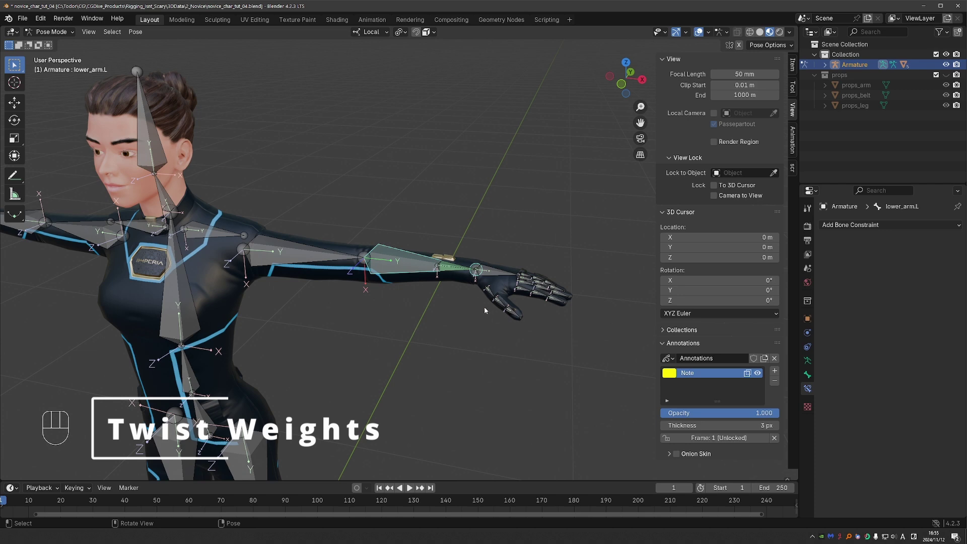
Re-enter Pose Mode and trackball-rotate hand.L to test the forearm twist.
key(Tab)
click(470, 257)
click(463, 268)
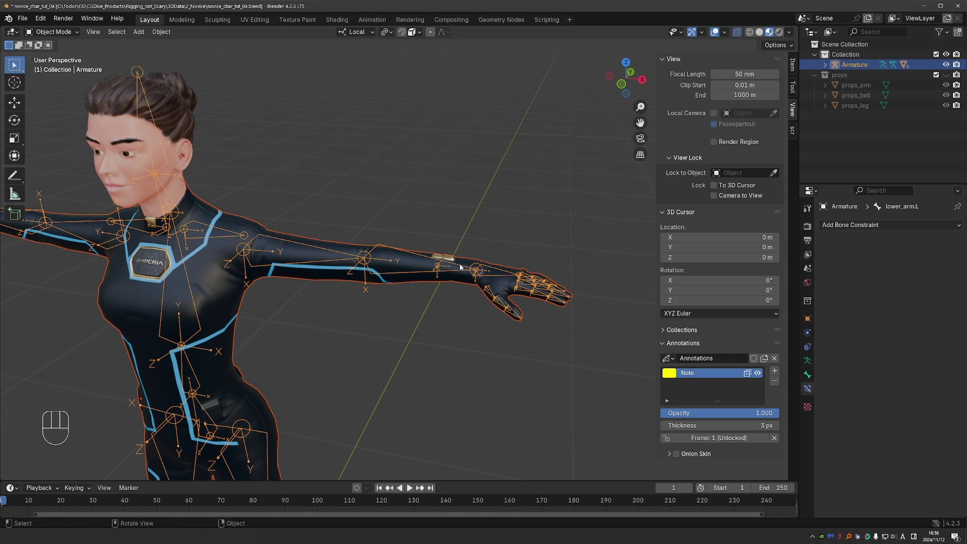
key(ctrl+p)
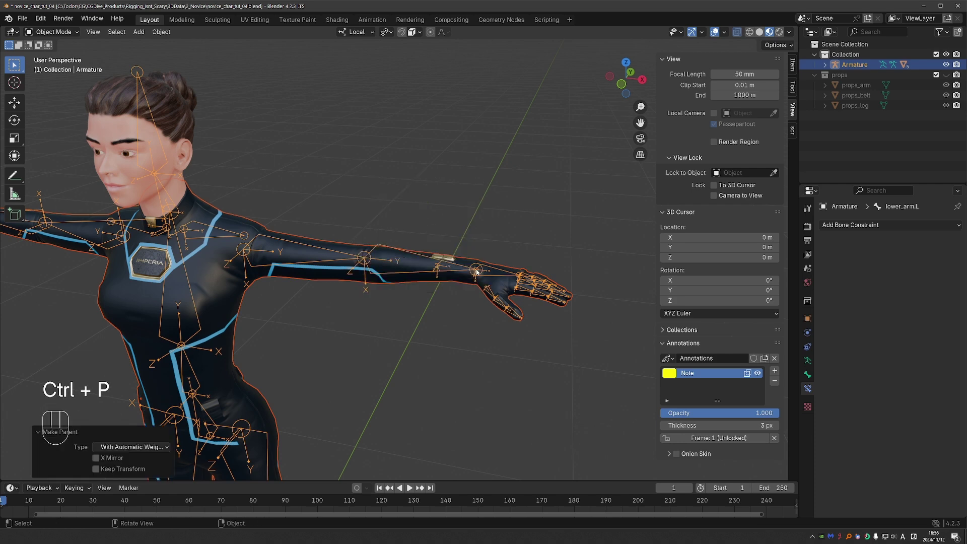
key(Tab)
key(r)
key(r)
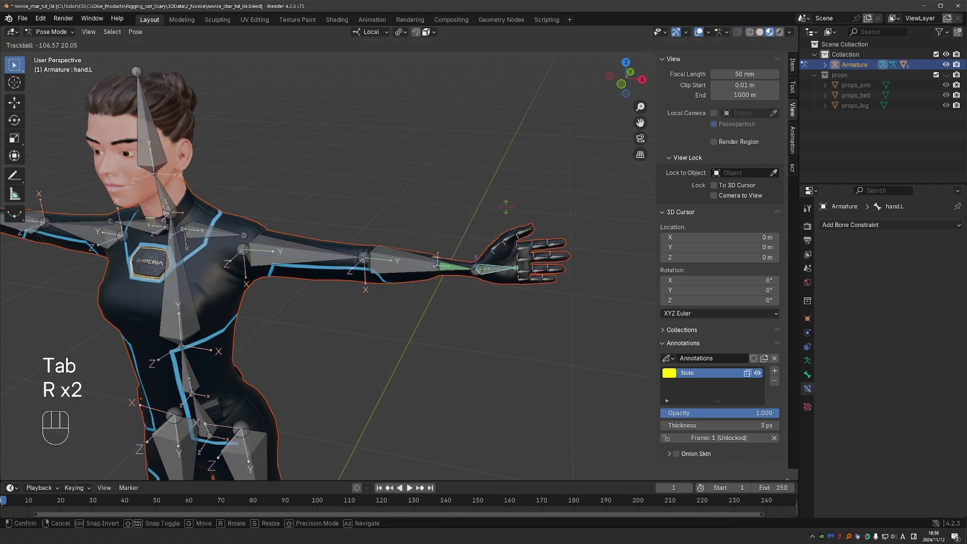
Cancel the test rotation, leave Pose Mode and make the MainBody mesh active for a mode change.
key(r)
key(r)
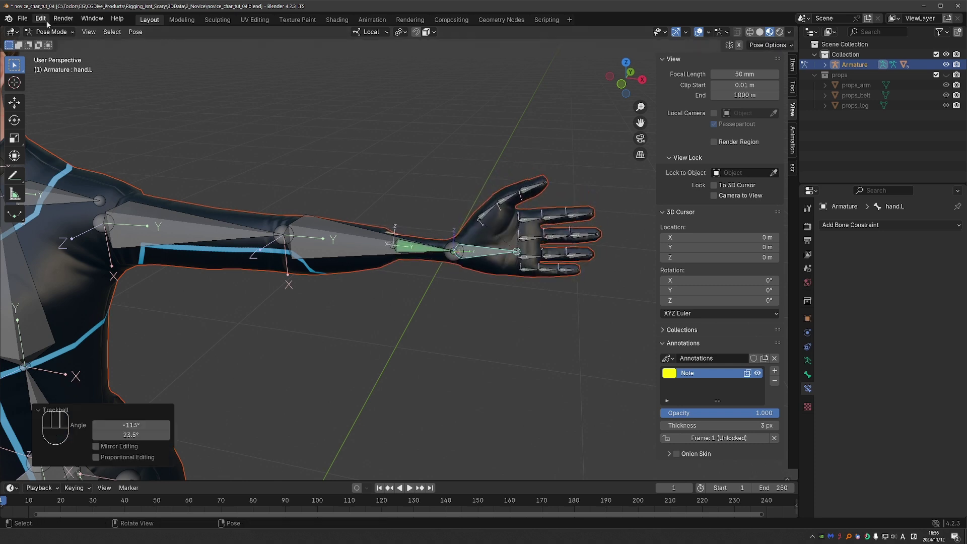
key(Tab)
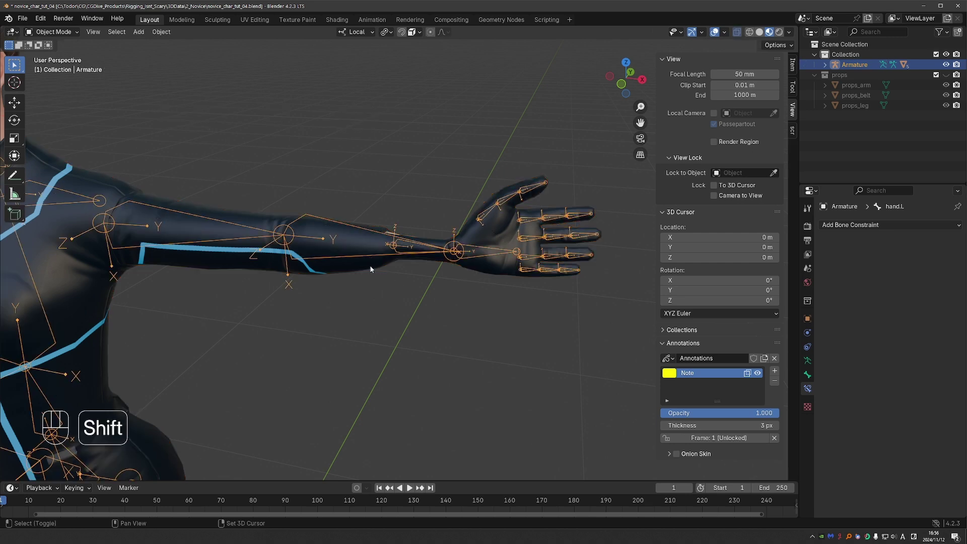
key(Tab)
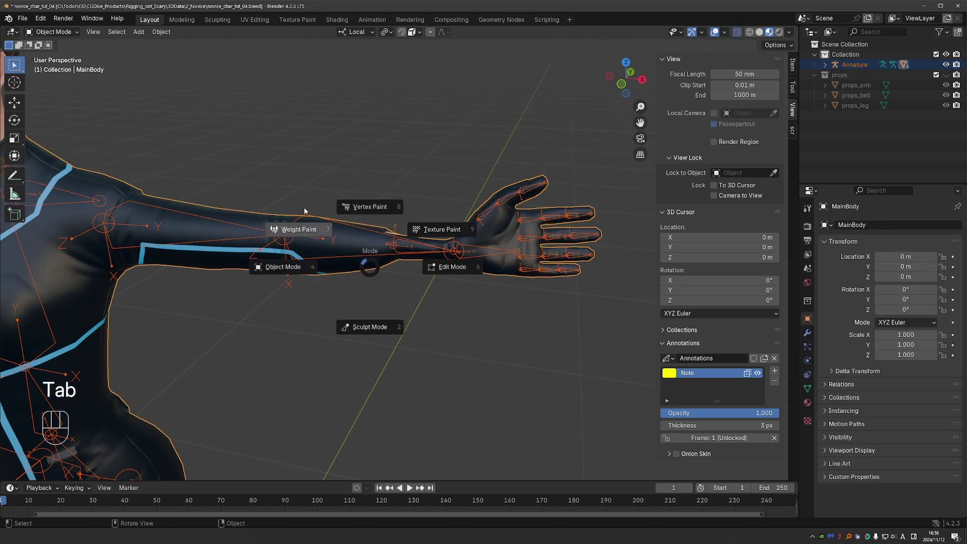
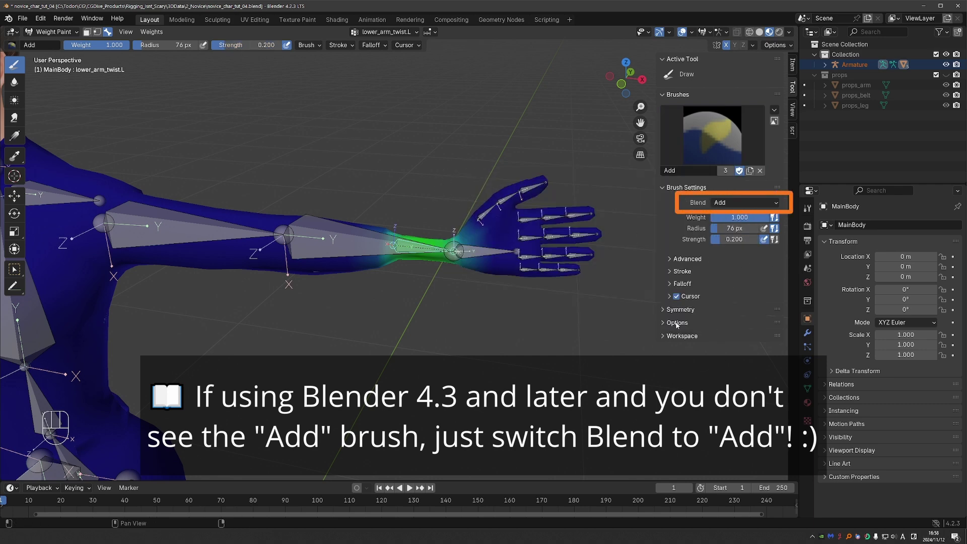
In Weight Paint, set Blend to Add with Mirror Vertex Groups X and paint lower_arm_twist.L weight on the wrist.
click(717, 340)
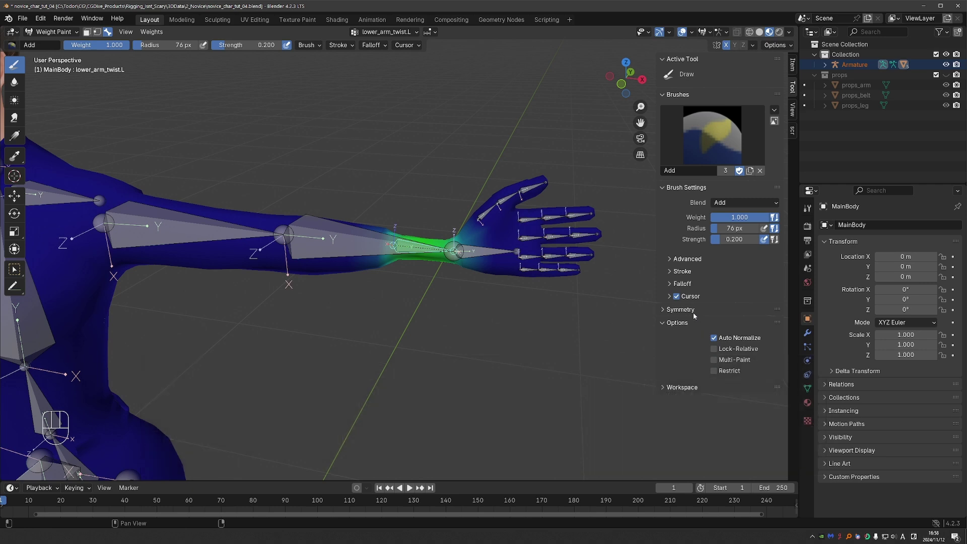
click(696, 313)
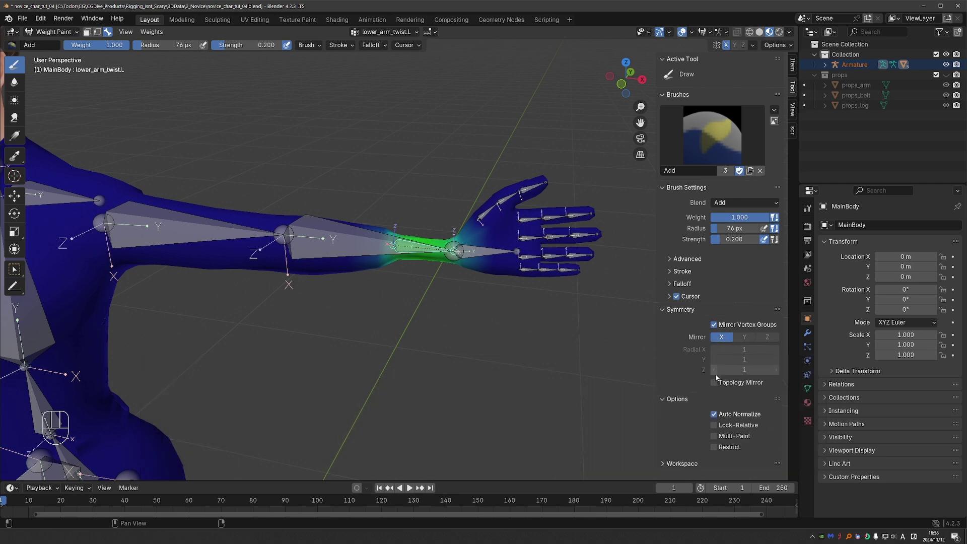
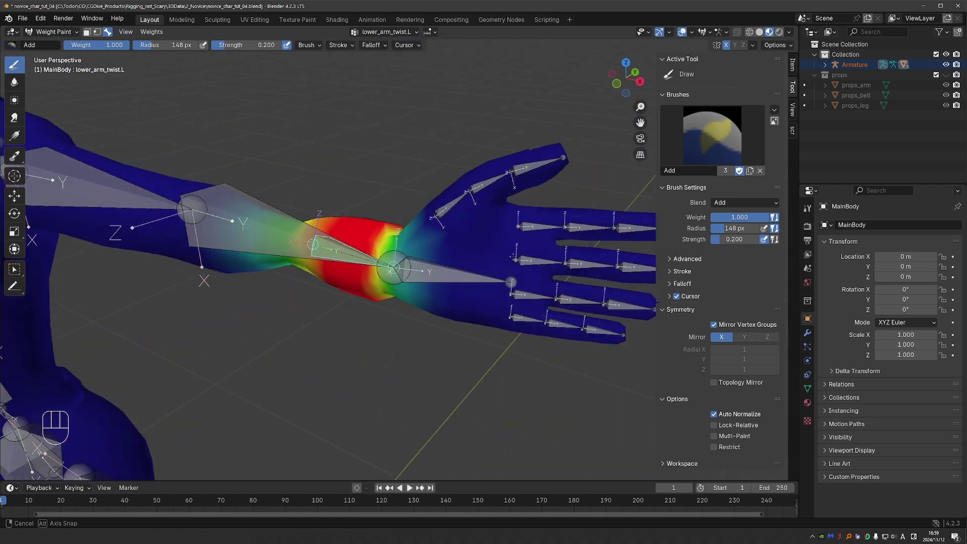
key(alt+r)
key(y)
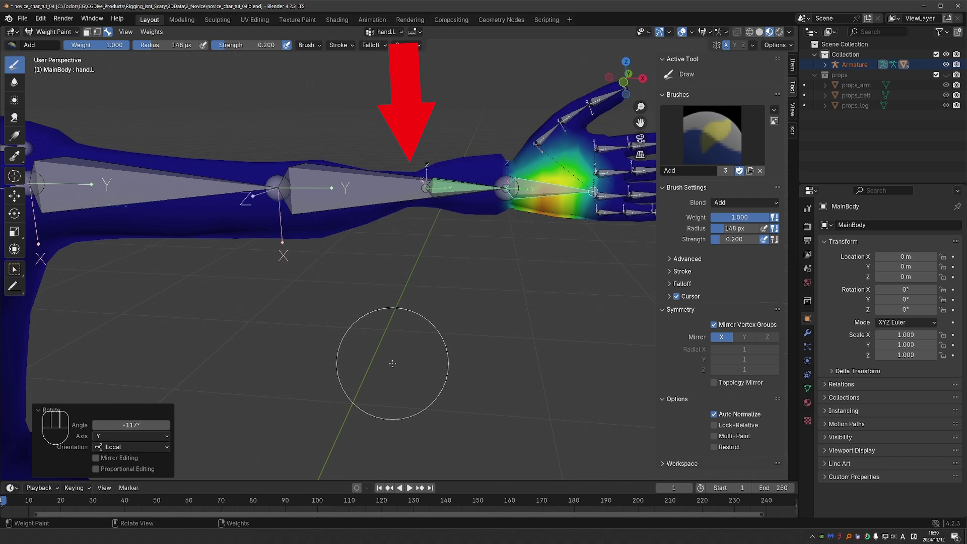
key(r)
key(y)
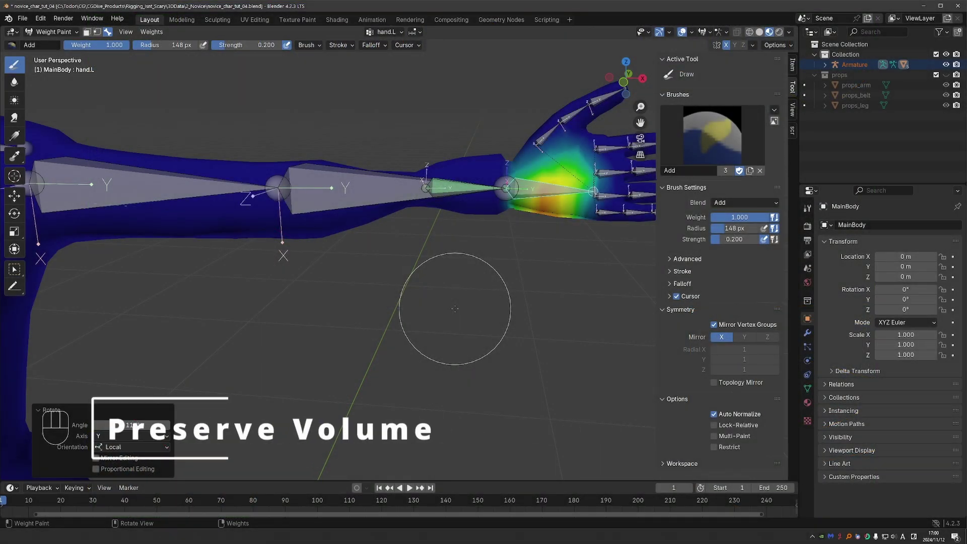
Return MainBody to Object Mode and enable Preserve Volume on its Armature modifier.
key(Tab)
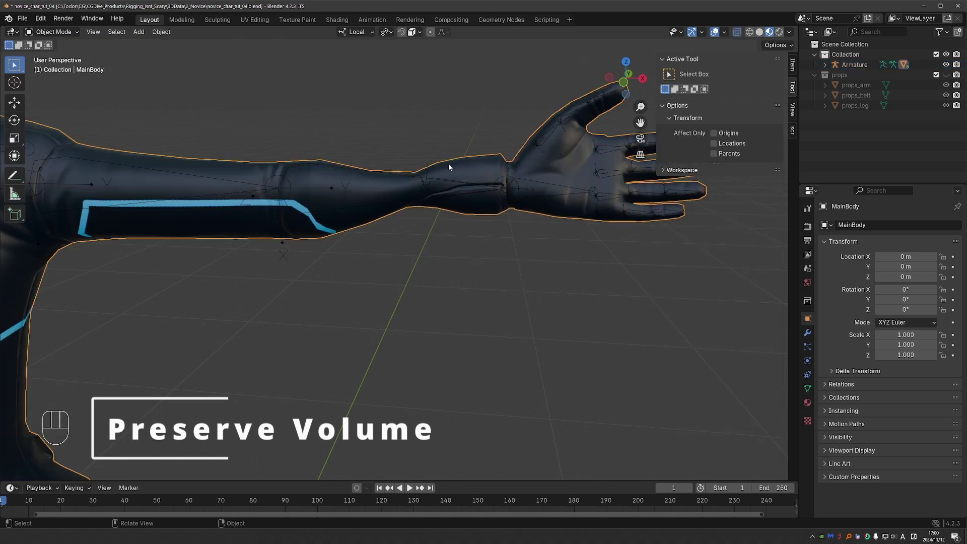
click(808, 332)
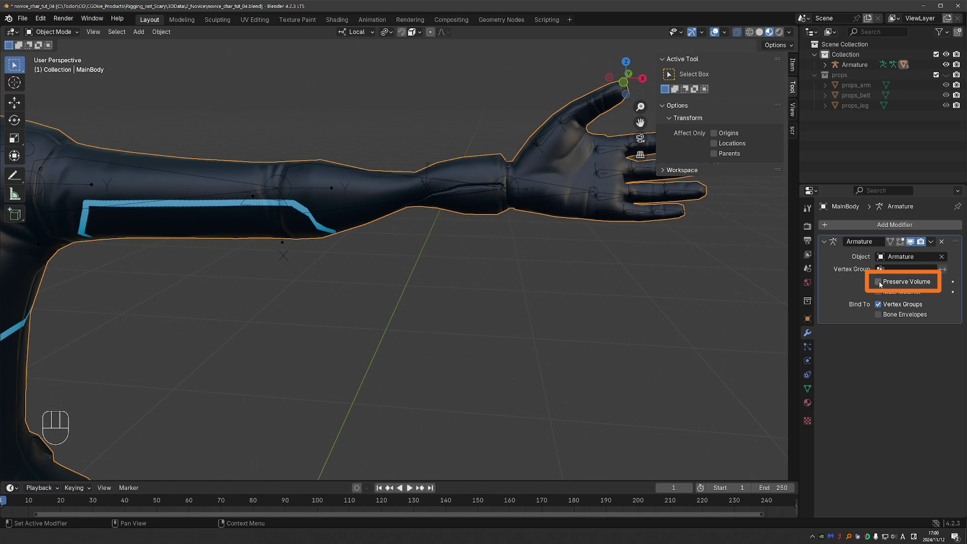
click(881, 284)
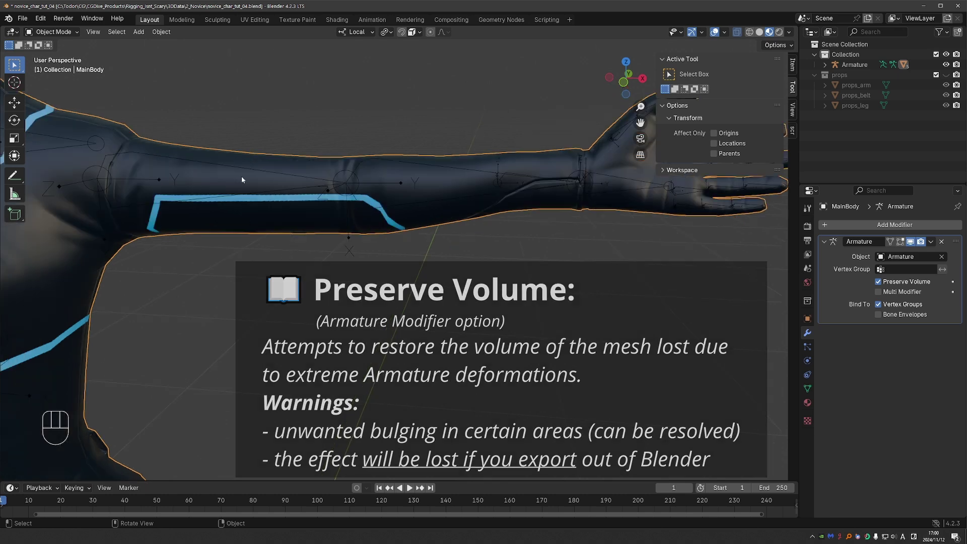
Select the armature, enter Pose Mode and raise upper_arm.L to test the deformation.
drag(322, 186, 335, 201)
key(Tab)
key(Tab)
click(339, 191)
drag(364, 201, 336, 85)
key(r)
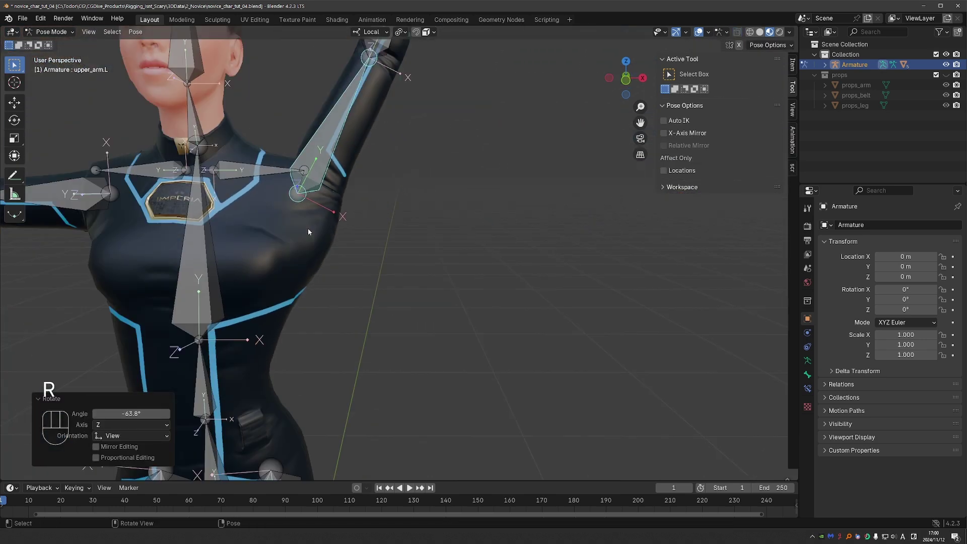
Clear annotations and make the body mesh active with the arm still raised.
key(d)
key(d)
key(d)
click(376, 210)
key(Tab)
click(335, 254)
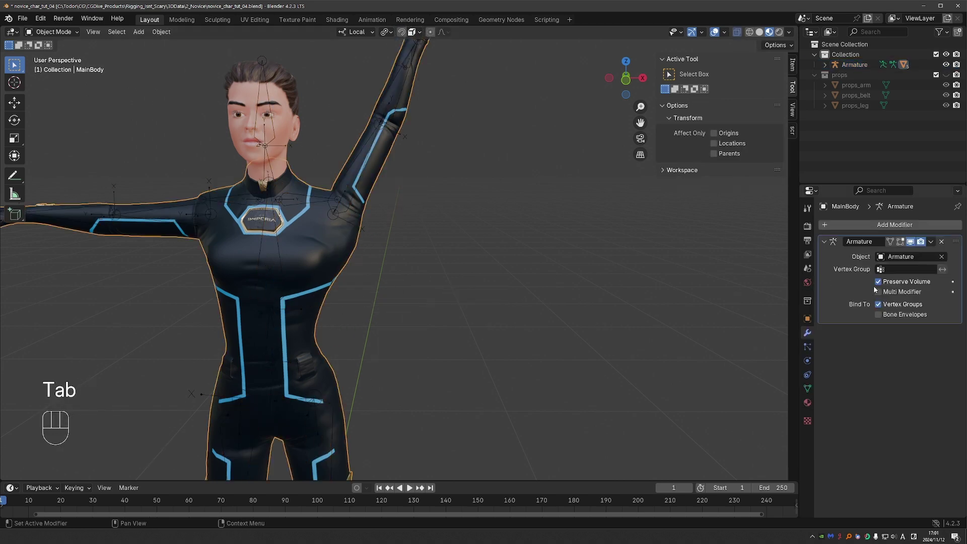
Toggle Preserve Volume to compare the deformation, then return to Pose Mode with the arm at rest.
click(881, 284)
click(881, 284)
click(881, 284)
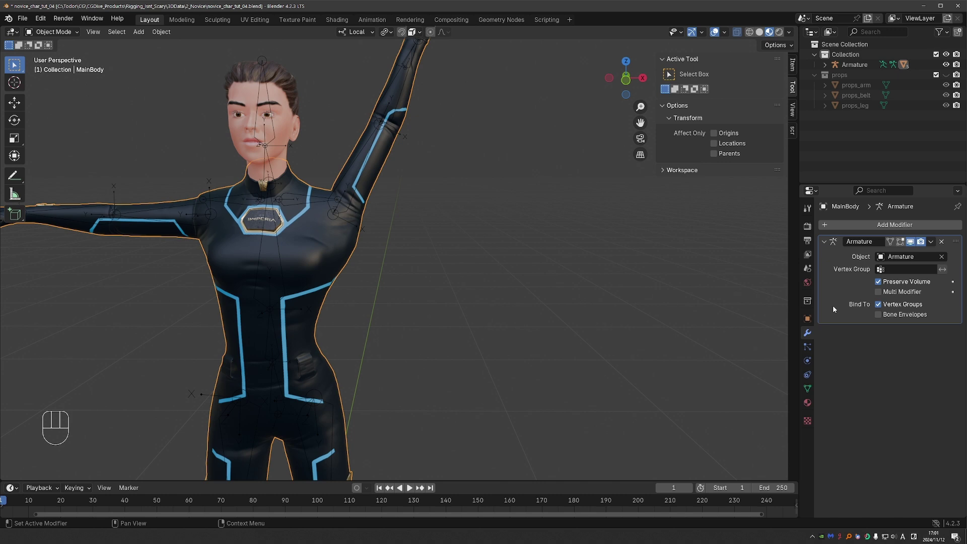
key(Tab)
key(a)
key(alt+r)
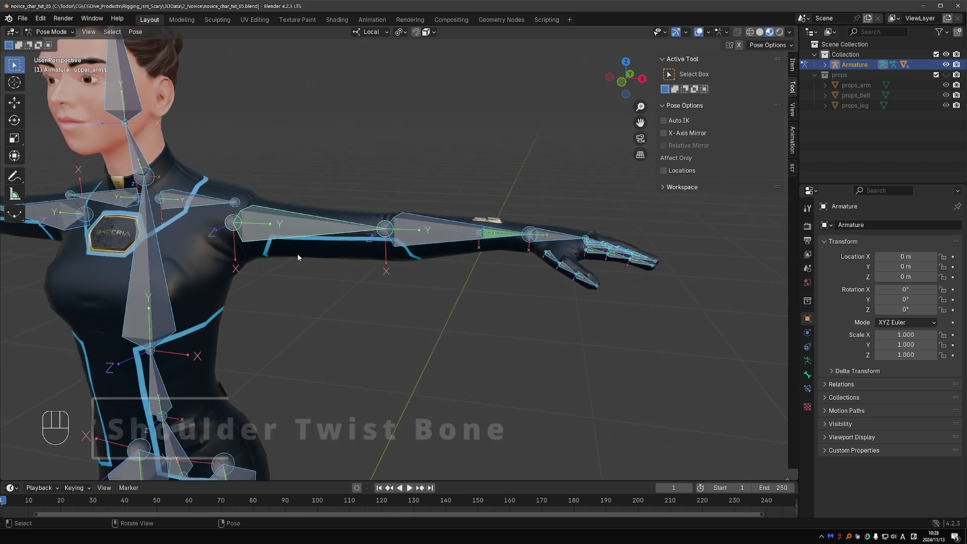
drag(287, 211, 226, 176)
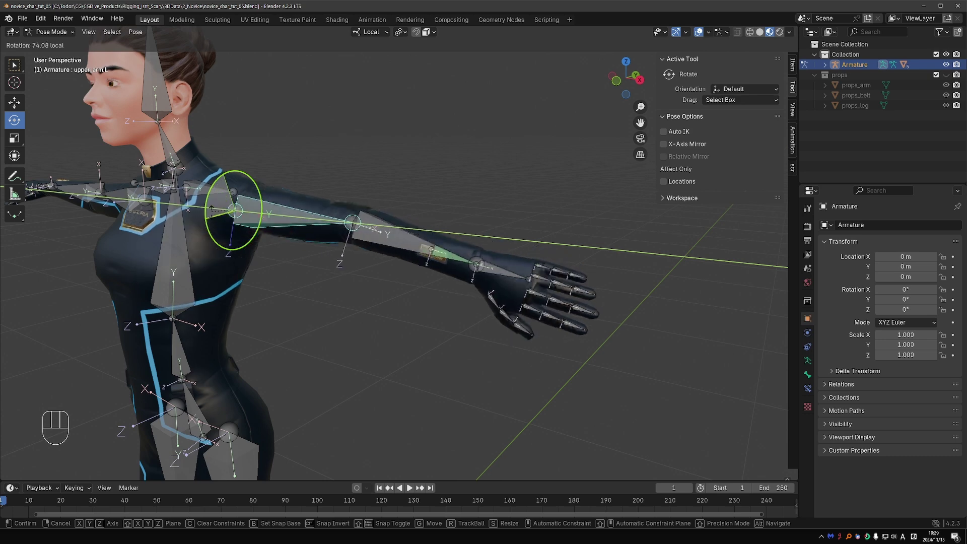
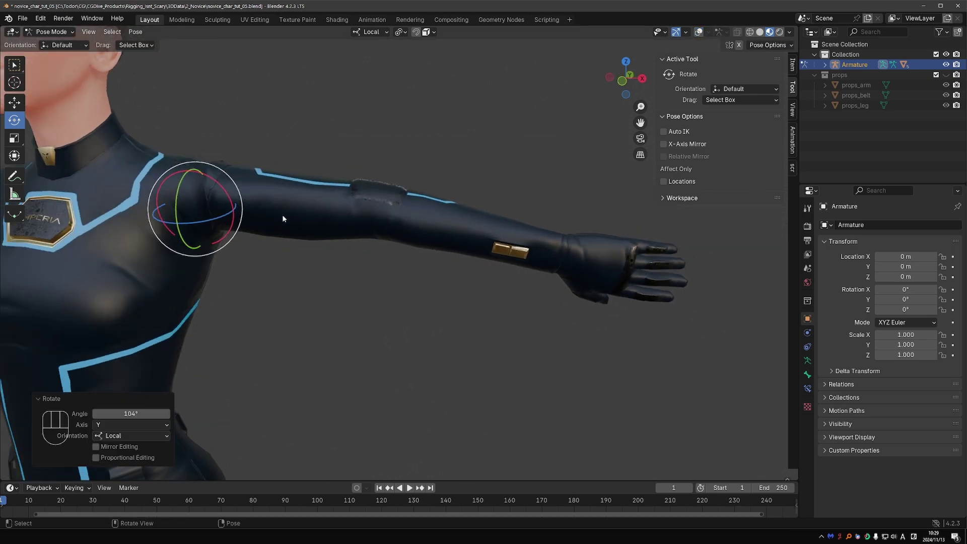
key(Tab)
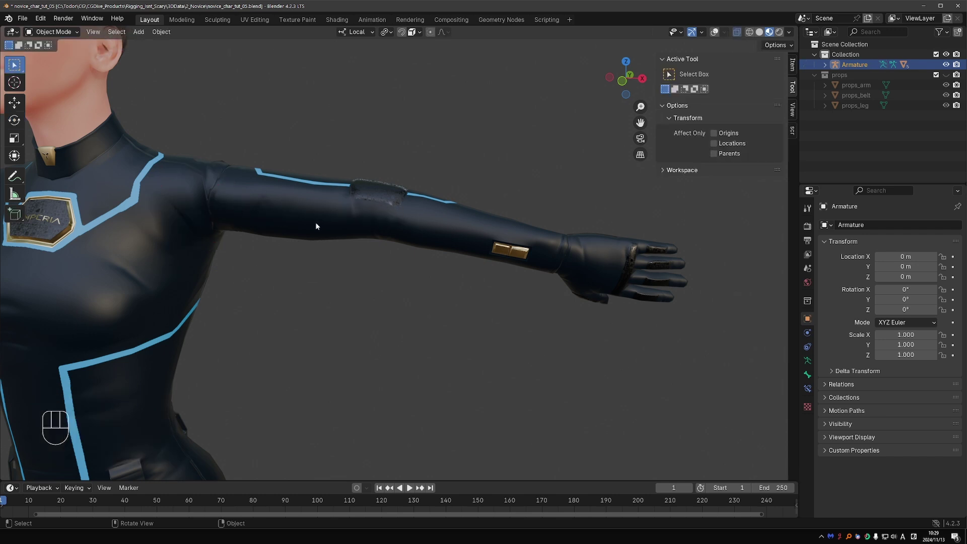
click(306, 208)
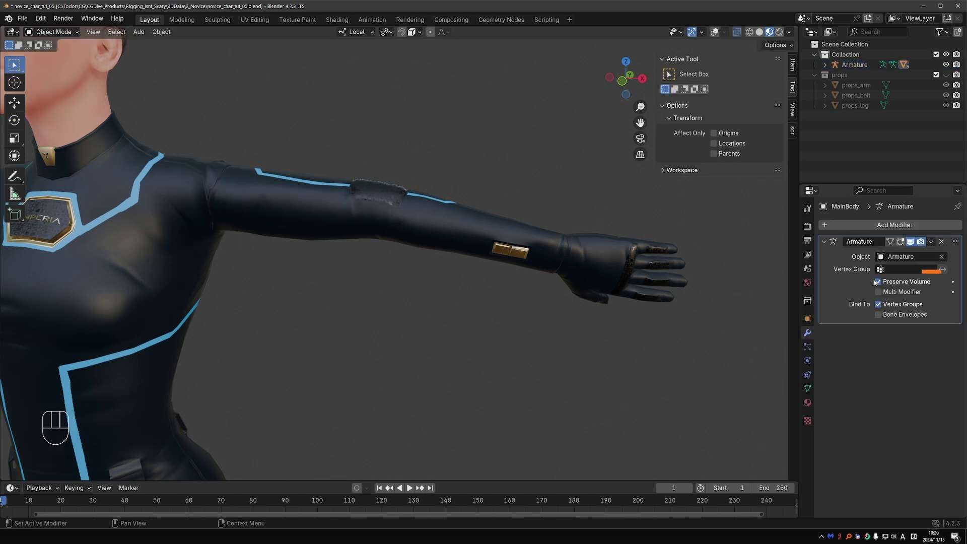
click(880, 286)
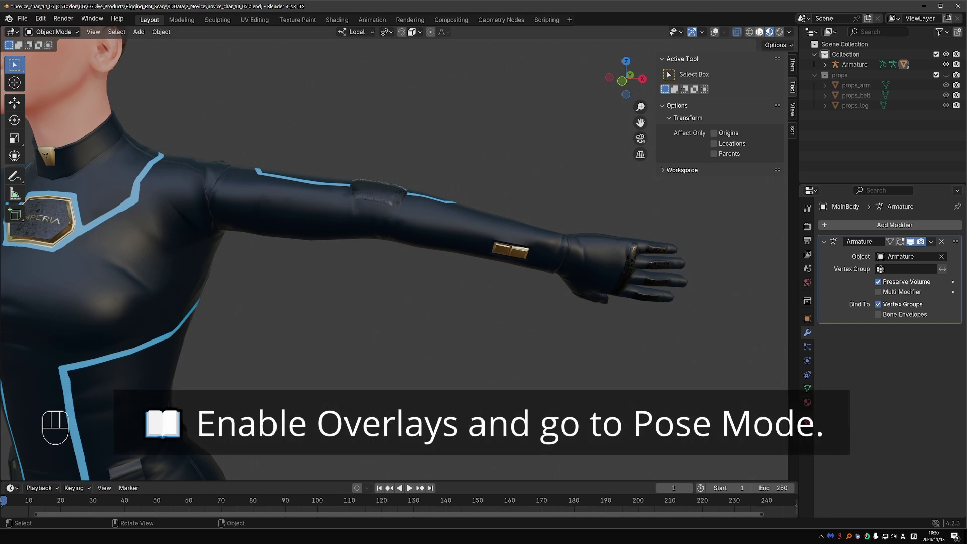
click(717, 36)
click(261, 197)
click(262, 193)
key(Tab)
key(a)
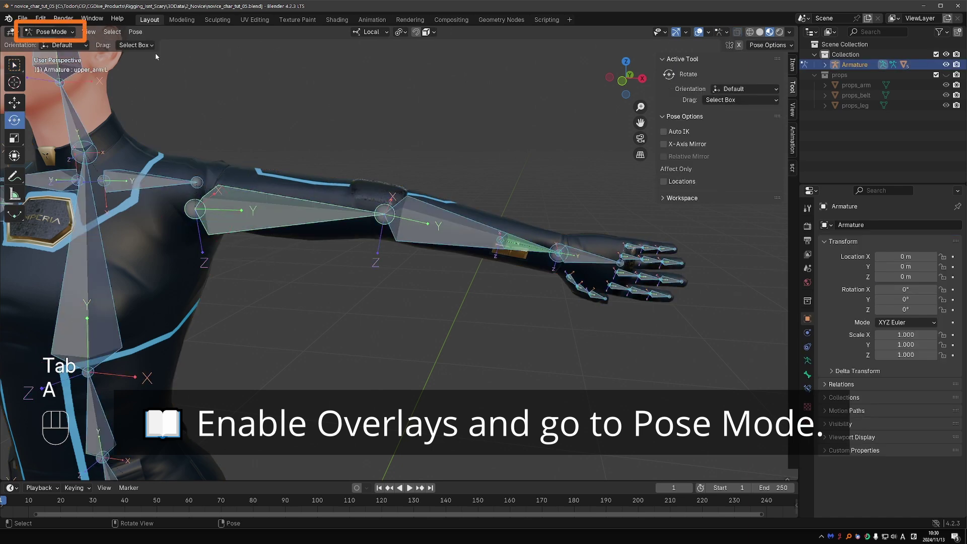
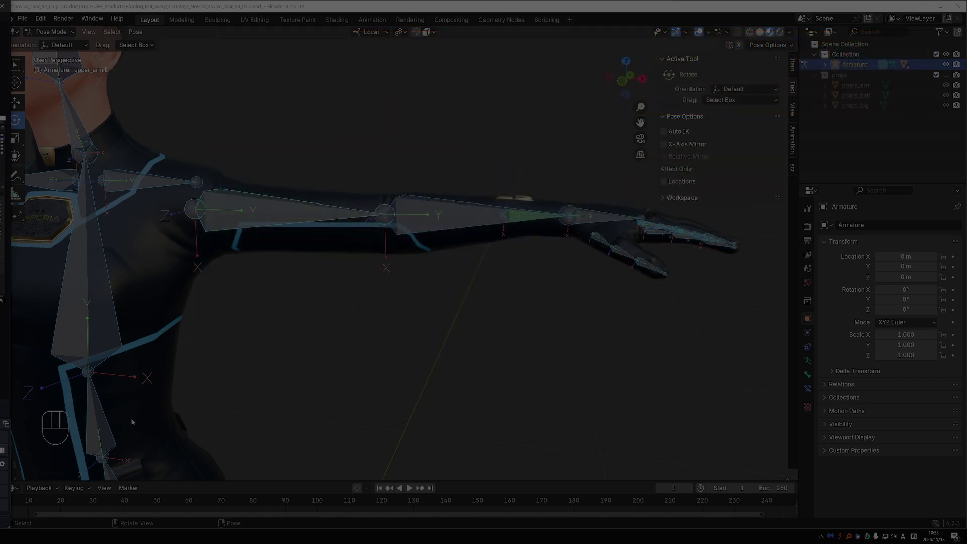
Select upper_arm.L, enter Edit Mode and duplicate it with Shift+D.
key(d)
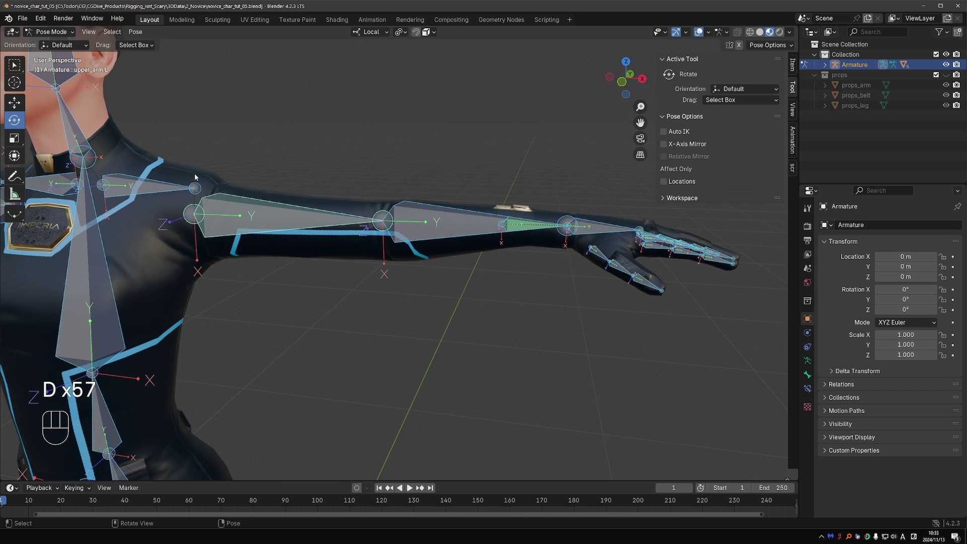
click(199, 179)
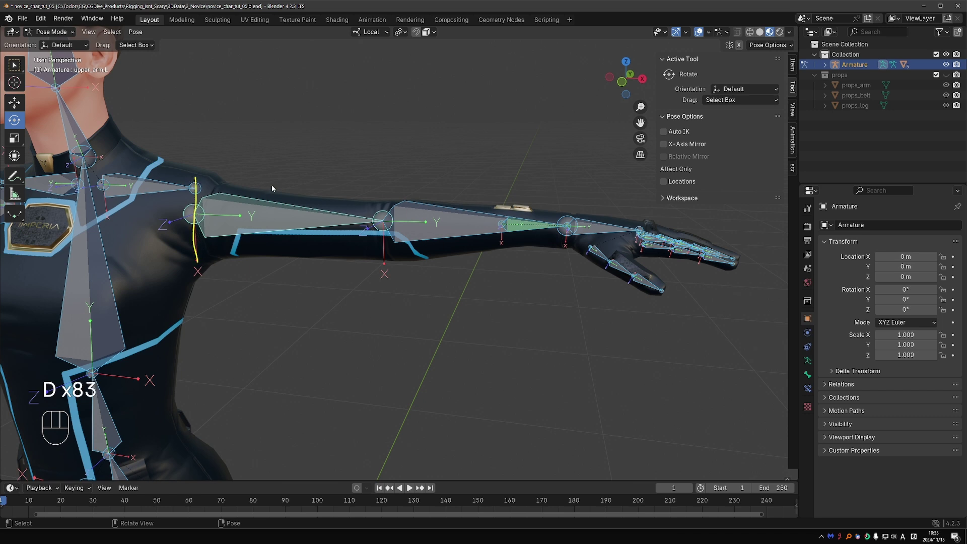
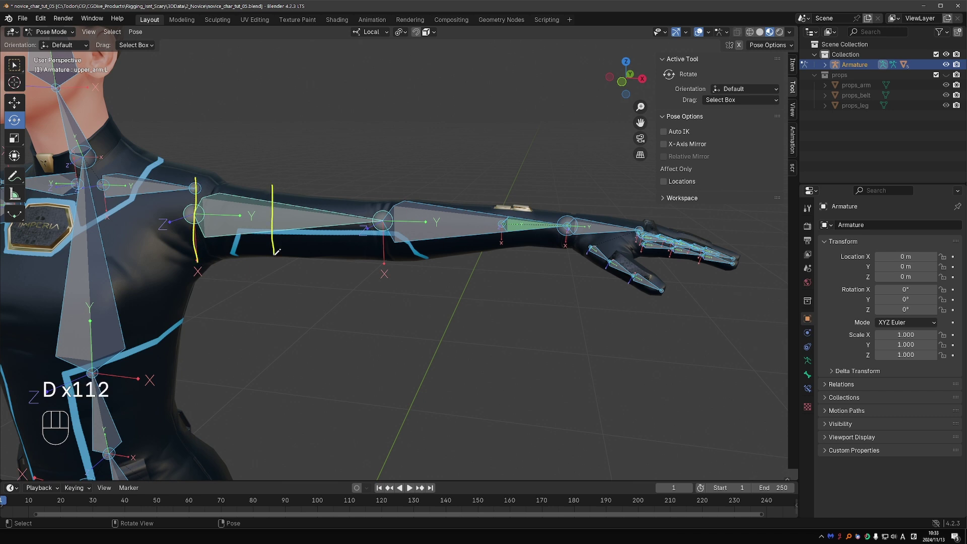
key(Tab)
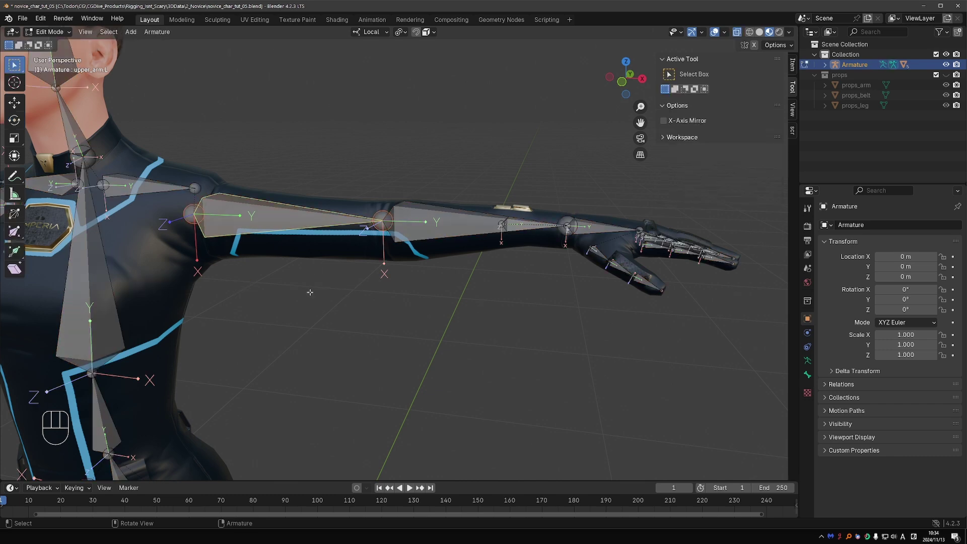
key(shift+d)
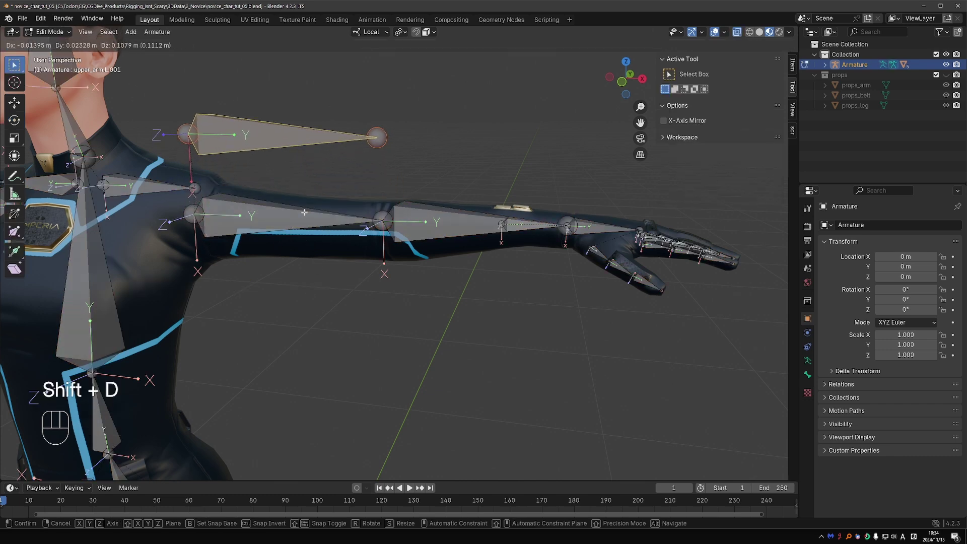
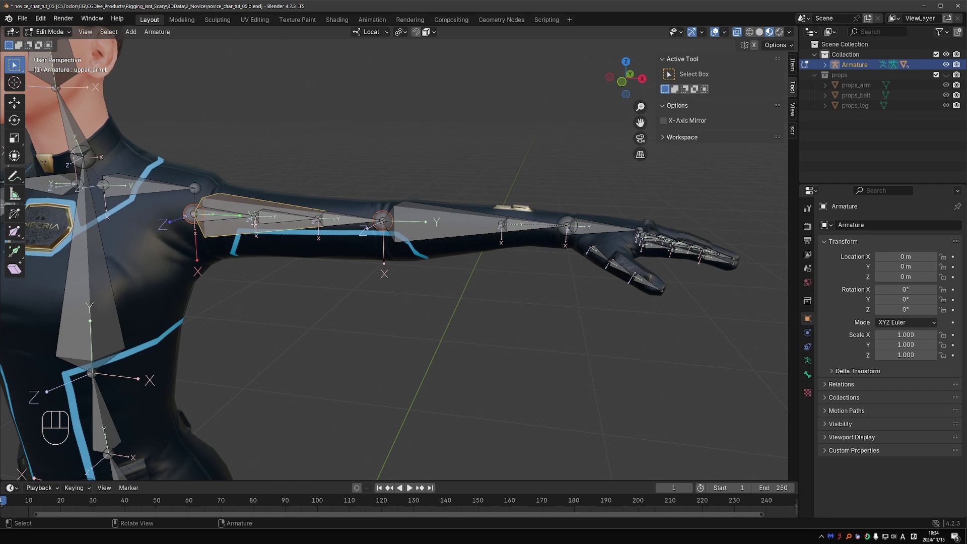
Delete the extra bone pieces, leaving a short bone at the arm's start renamed upper_arm_twist.L.
key(h)
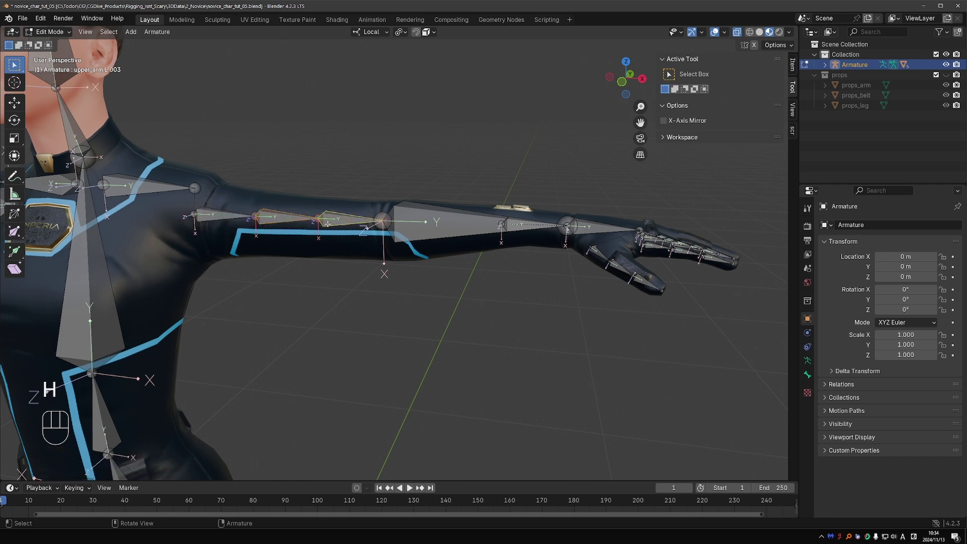
key(x)
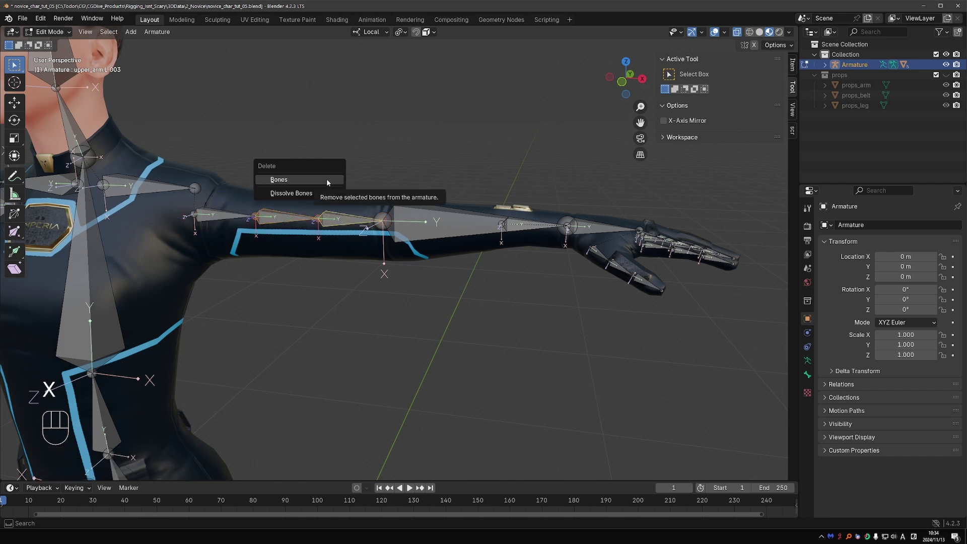
key(F2)
key(BackSpace)
key(BackSpace)
key(BackSpace)
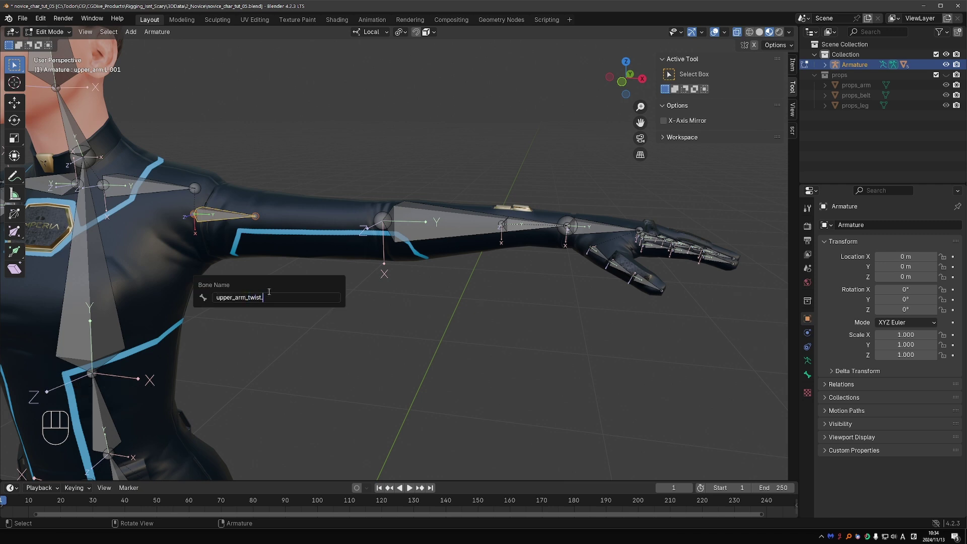
key(alt+h)
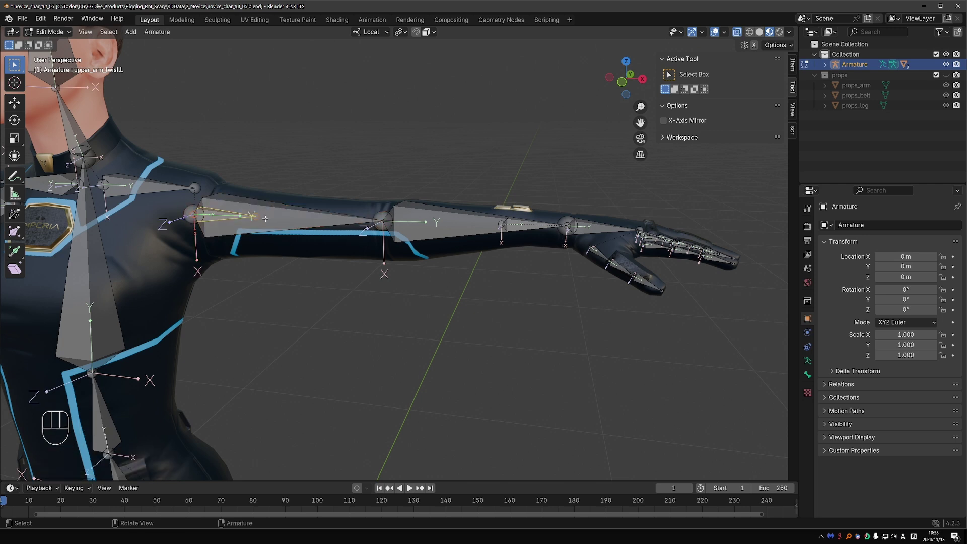
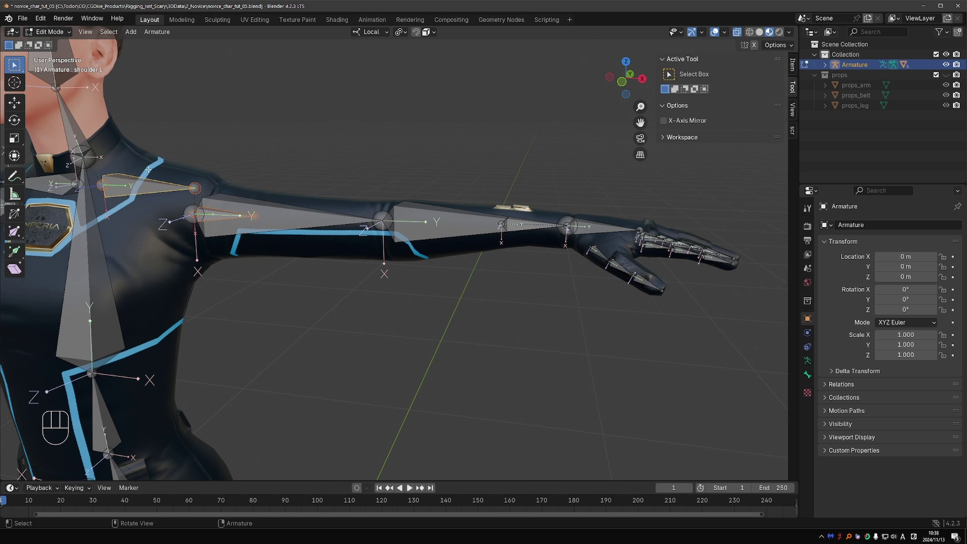
Parent upper_arm_twist.L to shoulder.L with offset, return to Pose Mode and test-rotate the shoulder.
key(ctrl+`)
key(ctrl+p)
key(ctrl+p)
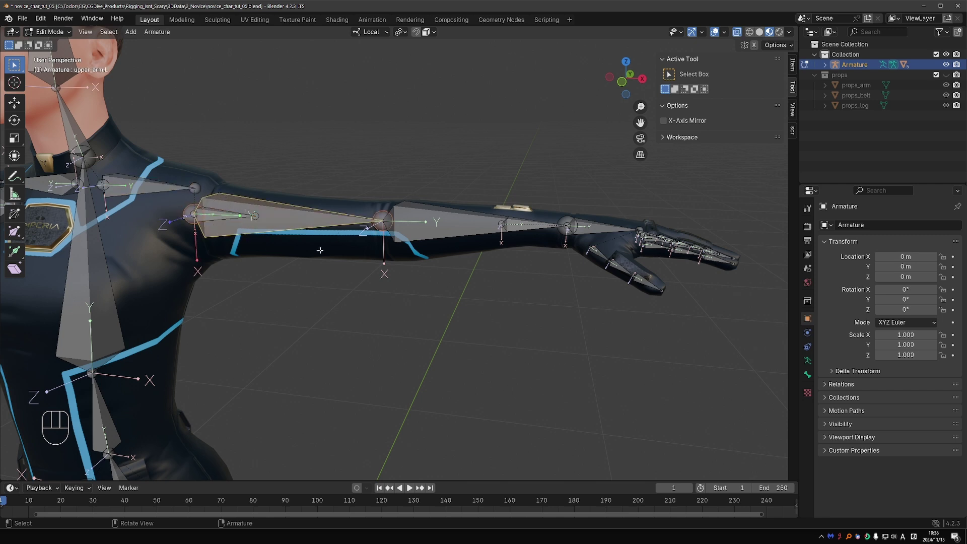
key(Tab)
key(r)
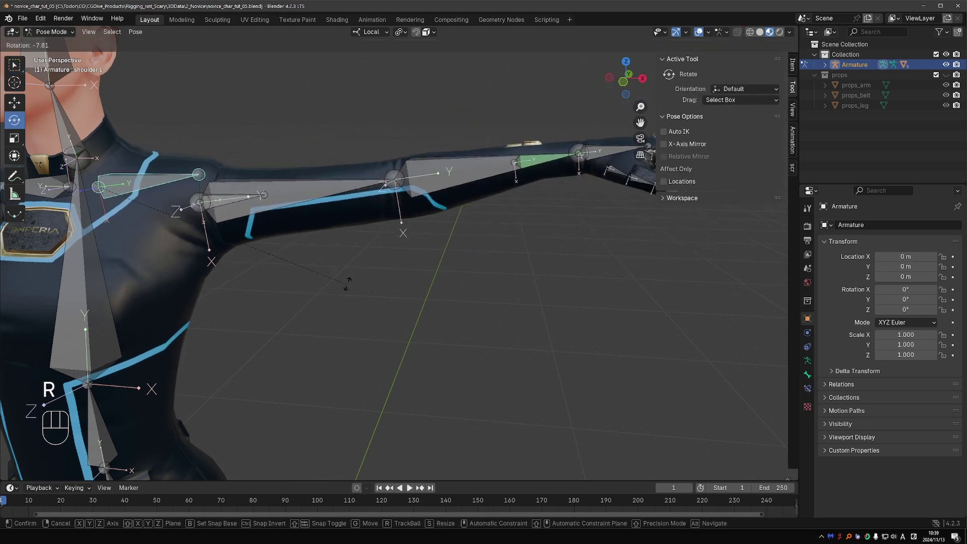
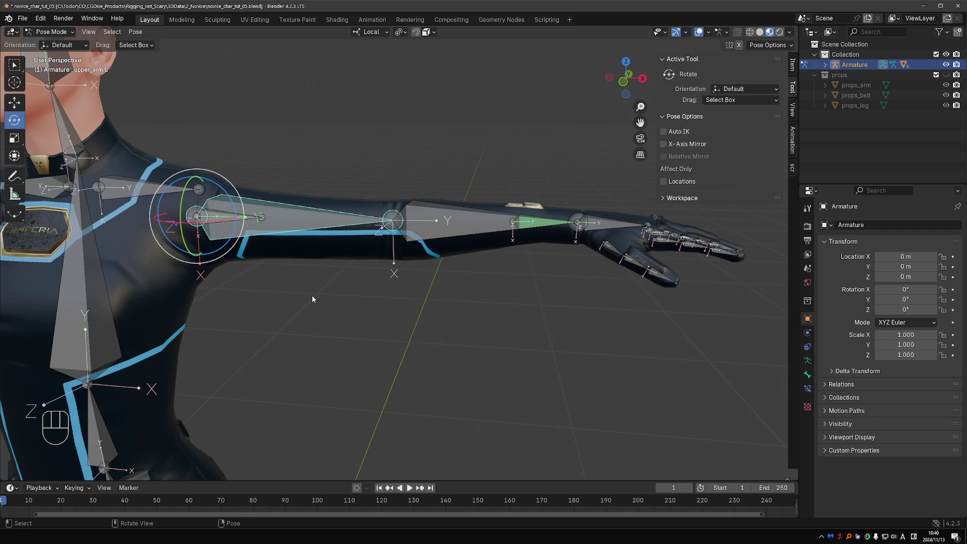
Discard the shoulder rotation, switch to Select Box and select upper_arm_twist.L.
click(31, 78)
double_click(290, 180)
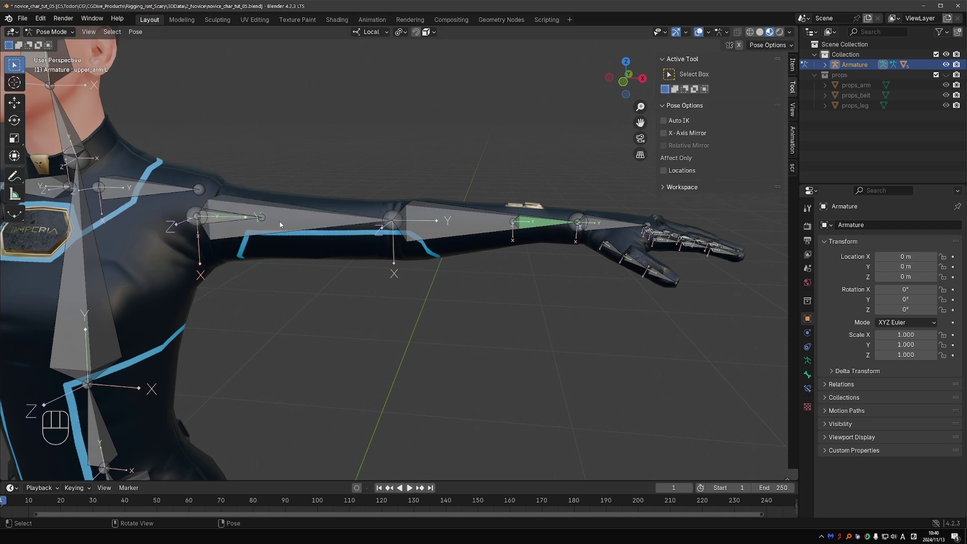
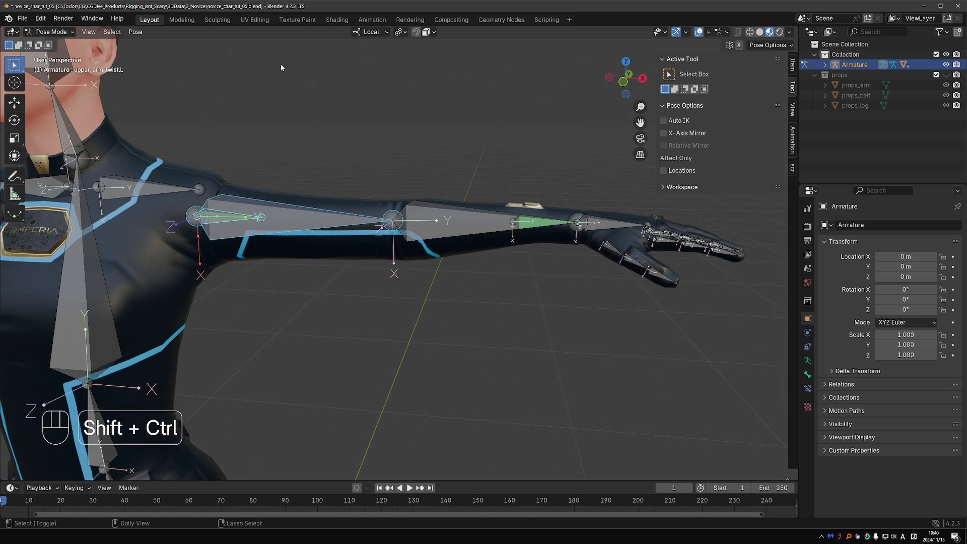
Add a Damped Track on upper_arm_twist.L targeting upper_arm.L and rotate the arm to test it.
key(ctrl+shift+c)
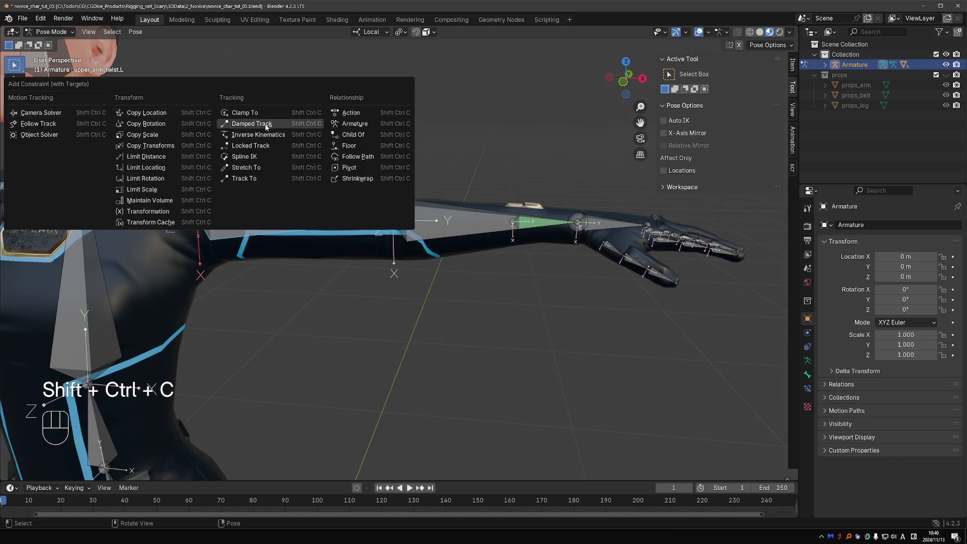
drag(269, 126, 299, 224)
key(r)
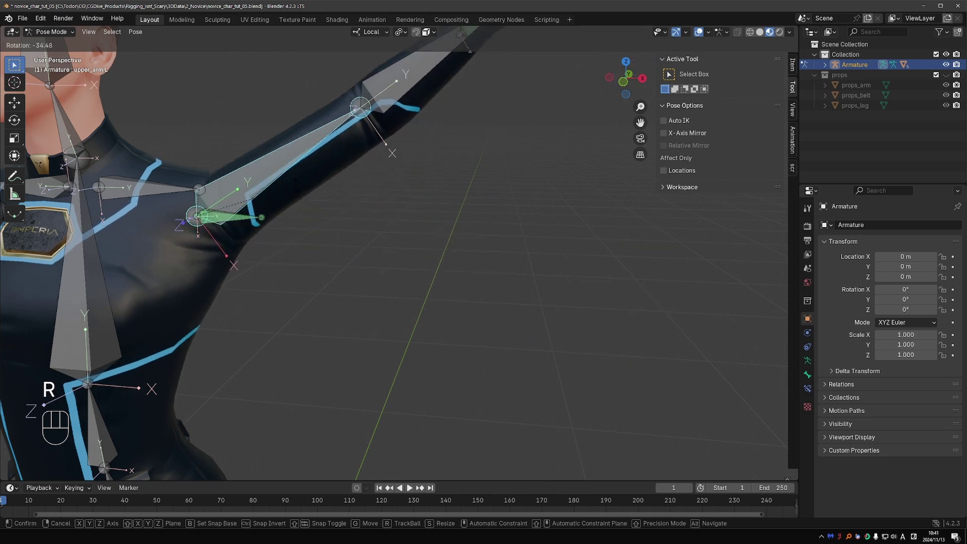
drag(305, 218, 303, 222)
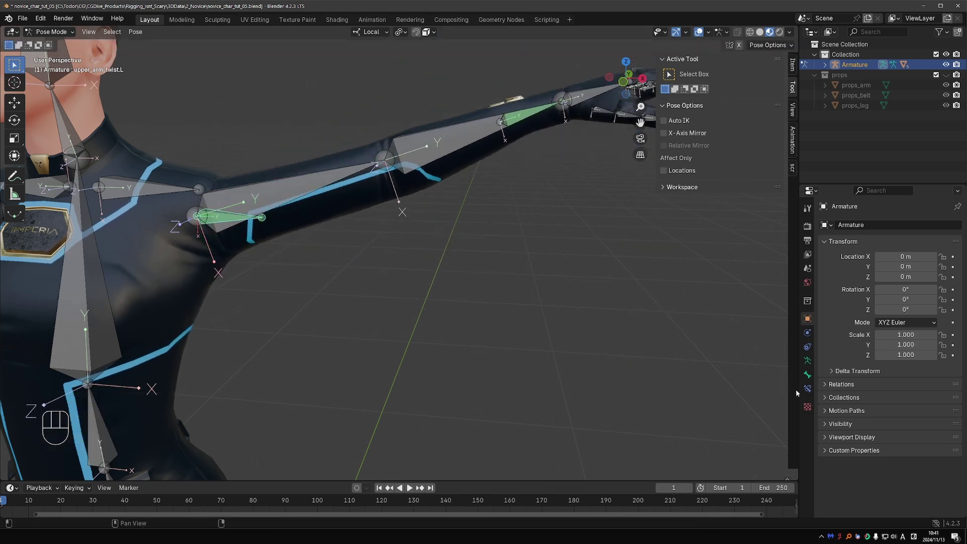
Review the Damped Track in Bone Constraint properties, confirming it tracks upper_arm.L along Y.
click(804, 392)
key(d)
key(d)
key(d)
key(d)
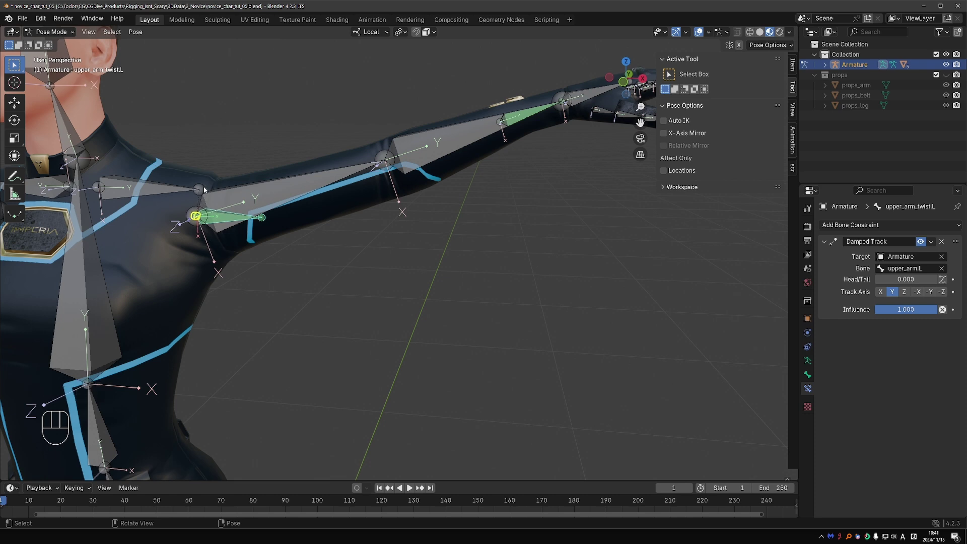
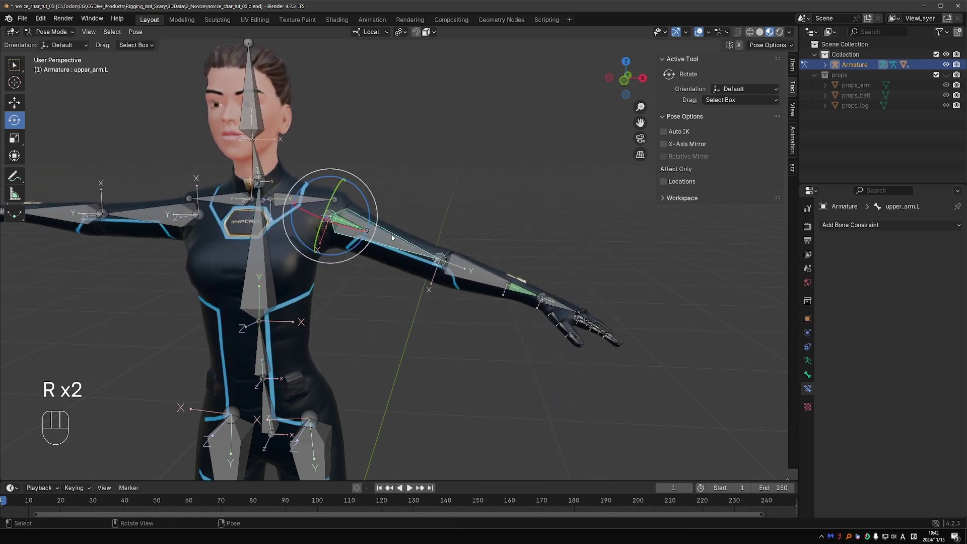
Move the left upper arm around to test the twist bone, then undo the test pose.
key(g)
key(g)
key(g)
key(g)
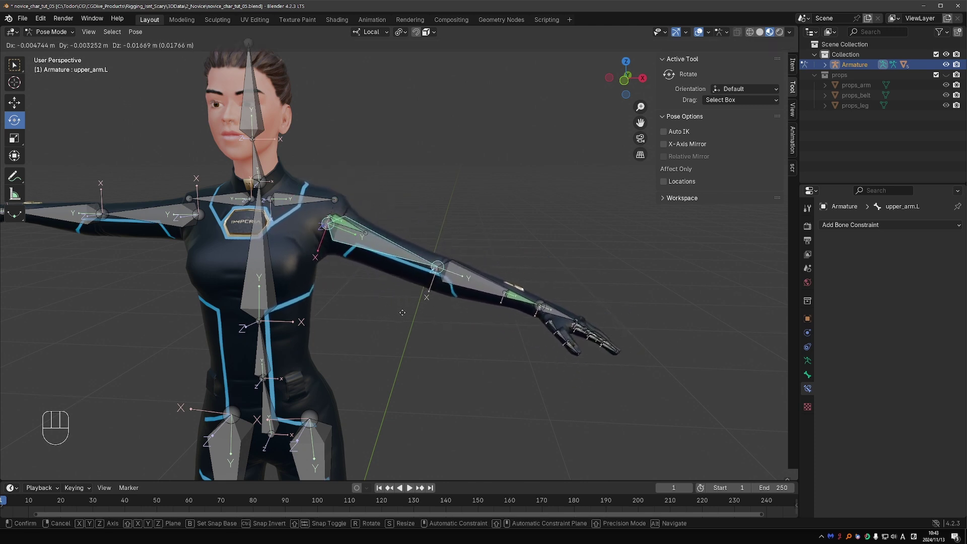
drag(428, 312, 395, 233)
click(399, 255)
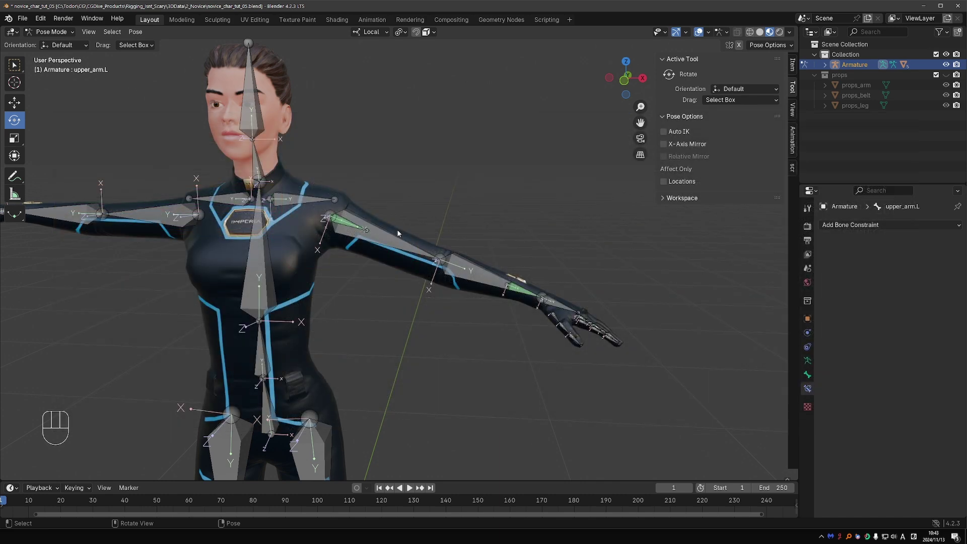
key(ctrl+z)
On upper_arm_twist.L, aim the Damped Track at the tail of upper_arm.L (Head/Tail 1.000).
click(389, 229)
click(350, 223)
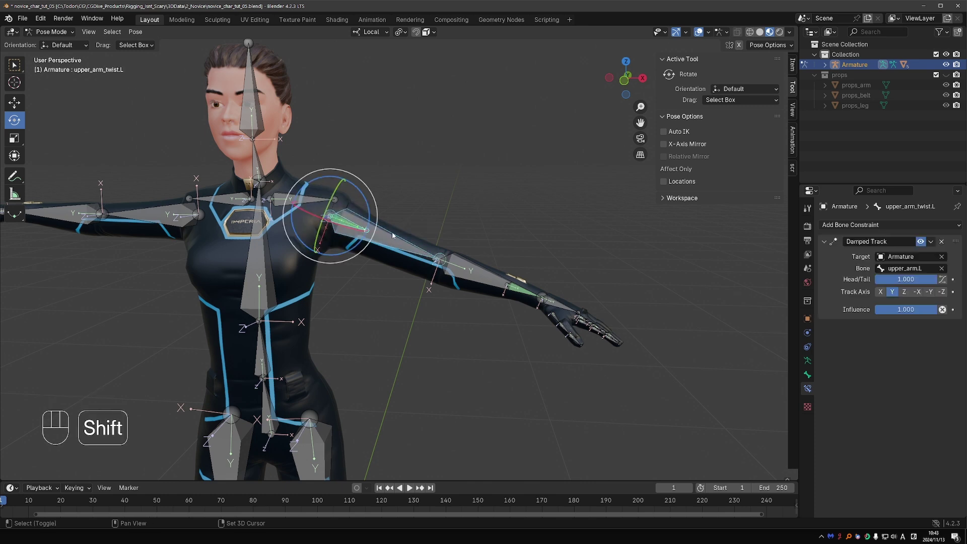
Add a Copy Location constraint to upper_arm_twist.L targeting upper_arm.L and test by moving the arm.
key(ctrl+shift+c)
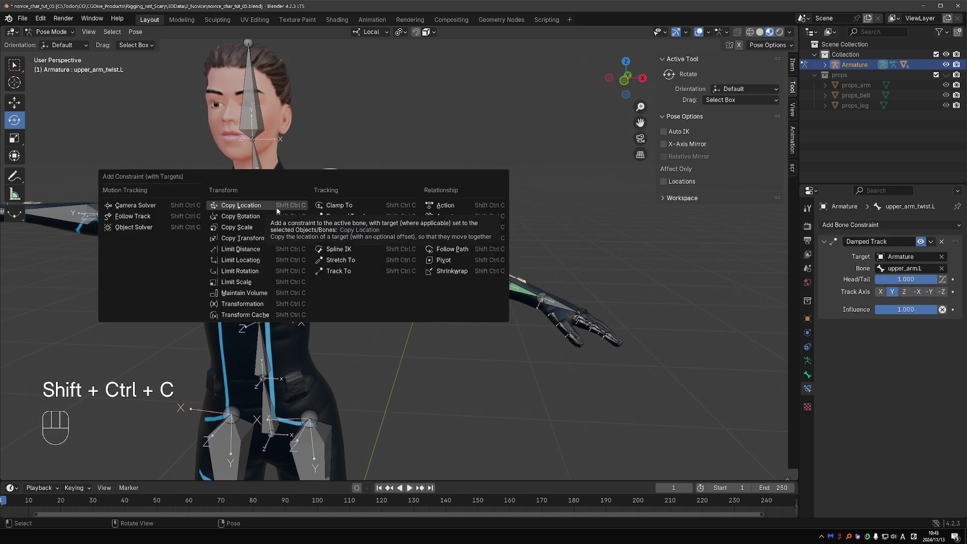
key(g)
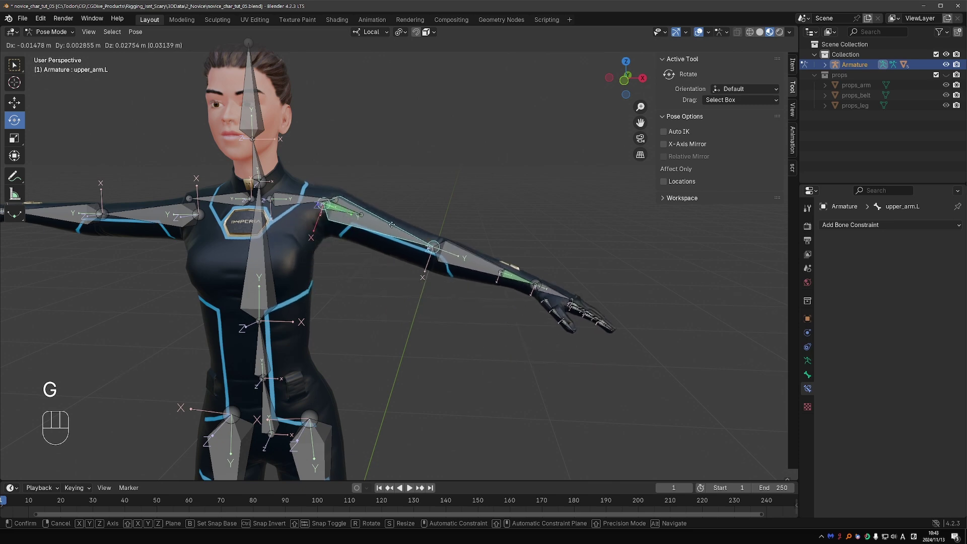
key(g)
key(g)
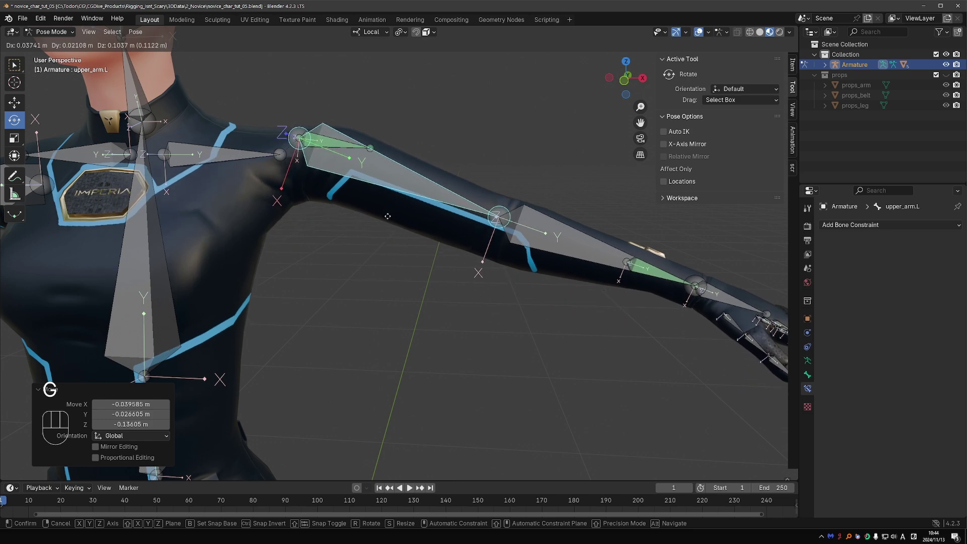
click(395, 223)
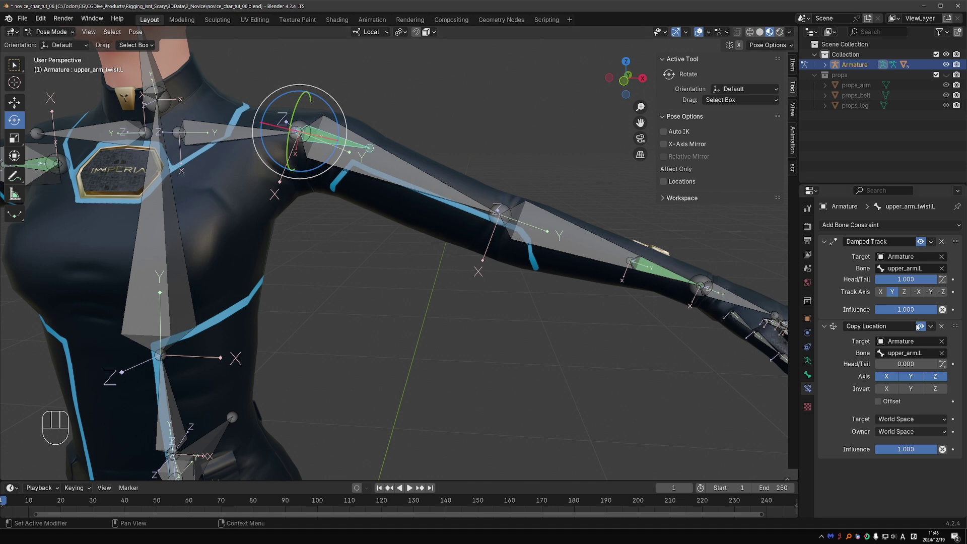
Toggle Copy Location off and on while annotating the upper arm to show its effect.
click(928, 329)
double_click(20, 181)
drag(18, 176, 61, 197)
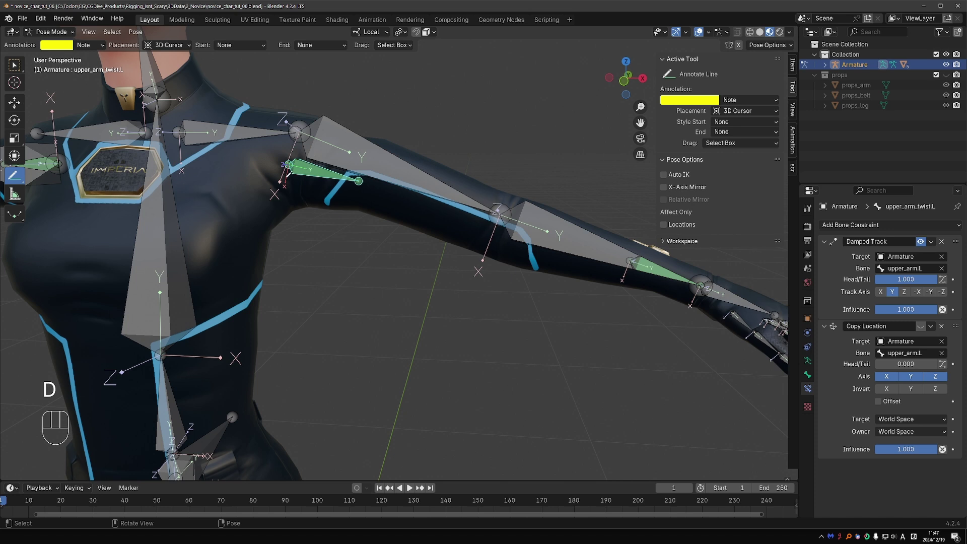
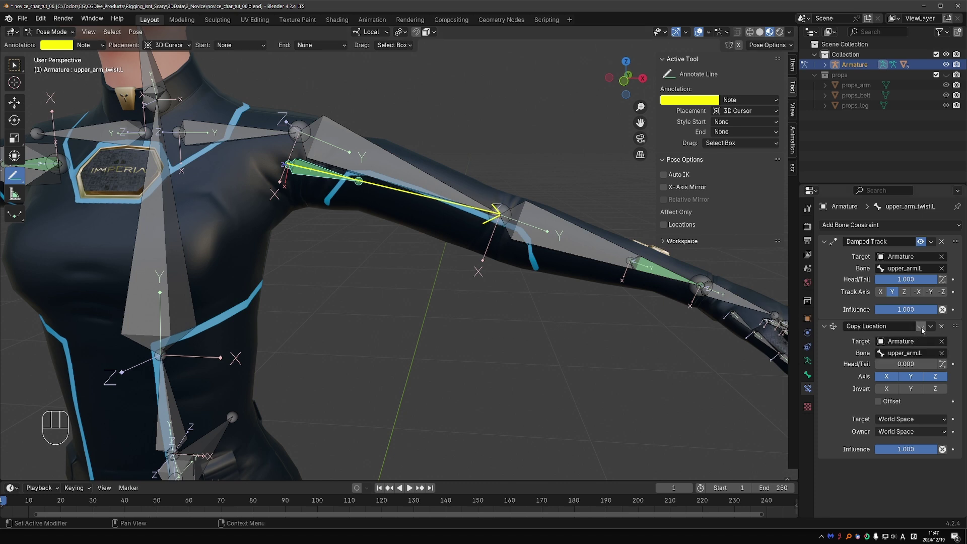
click(925, 329)
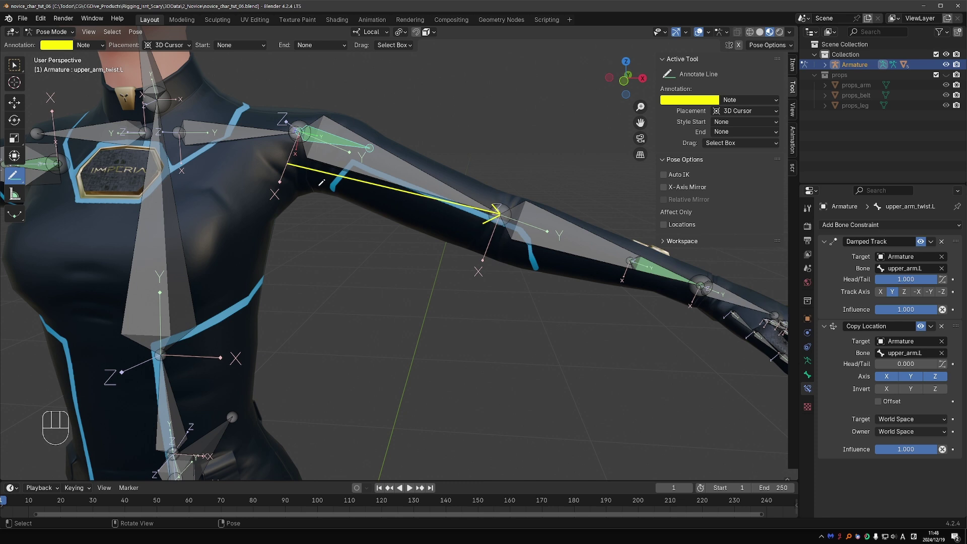
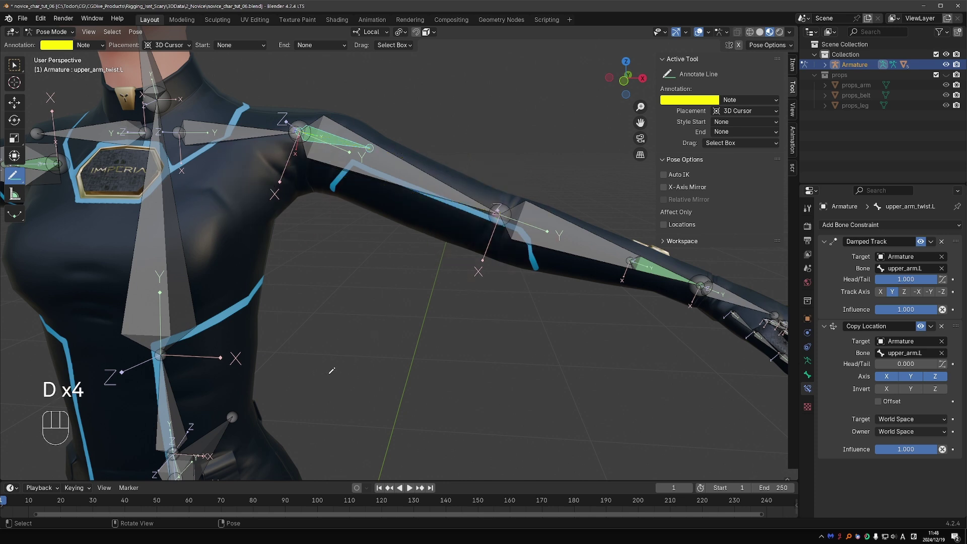
Move the Copy Location constraint above Damped Track in the twist bone's stack.
key(d)
drag(957, 330, 956, 243)
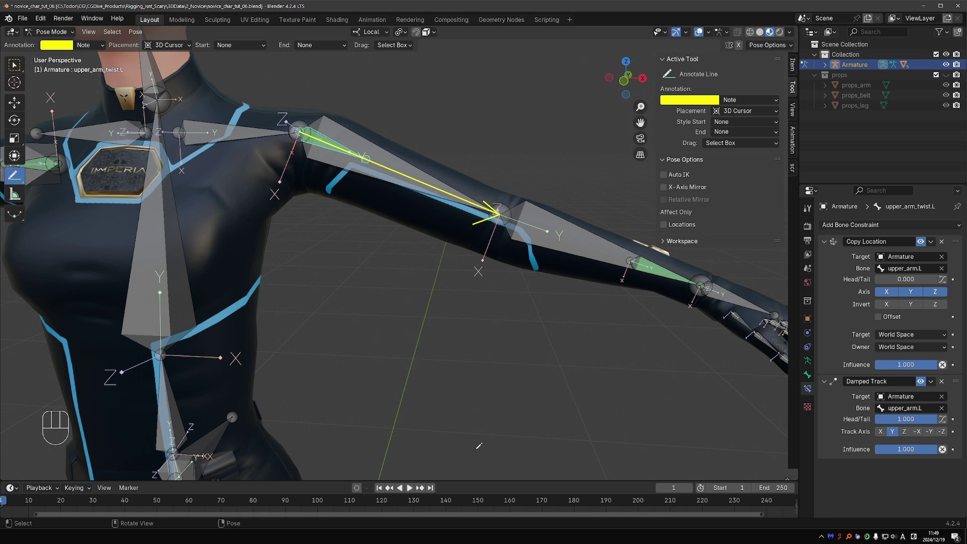
Clear the annotation marks from the viewport.
key(d)
key(d)
key(d)
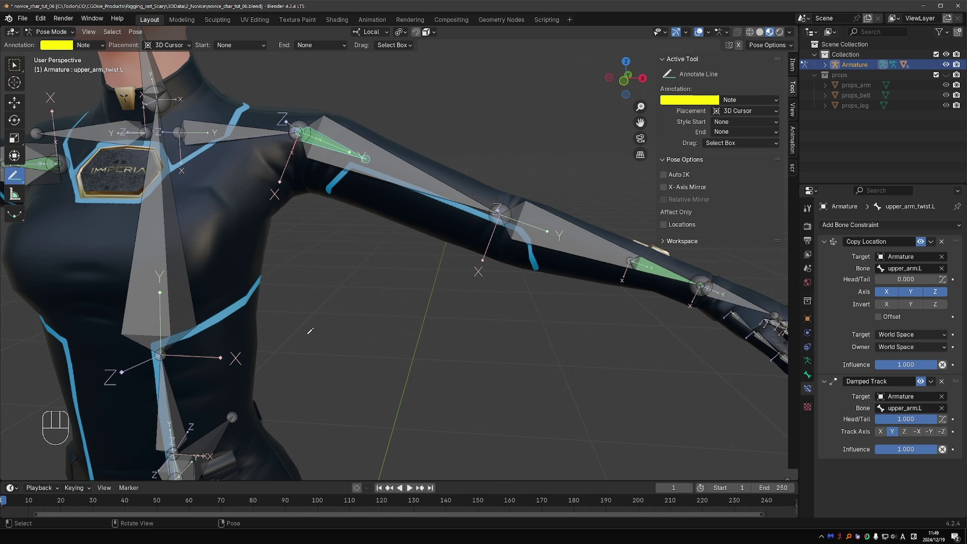
click(613, 370)
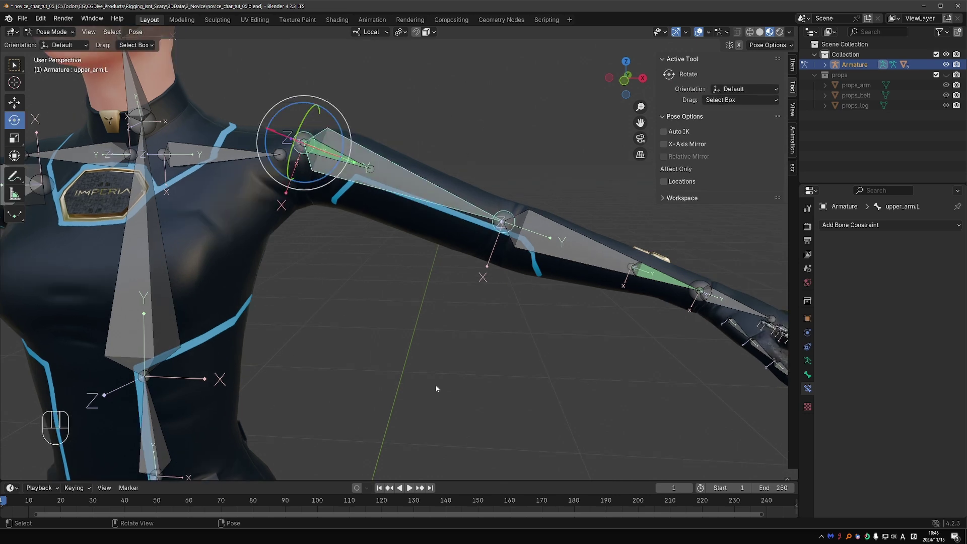
Reset the arm's pose location and rotation, then take the armature into Edit Mode.
key(alt+g)
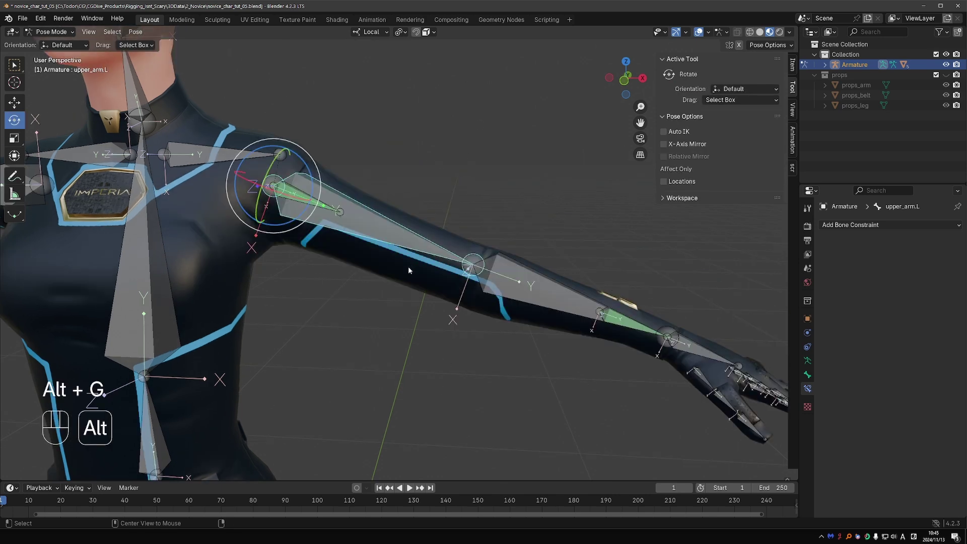
key(alt+r)
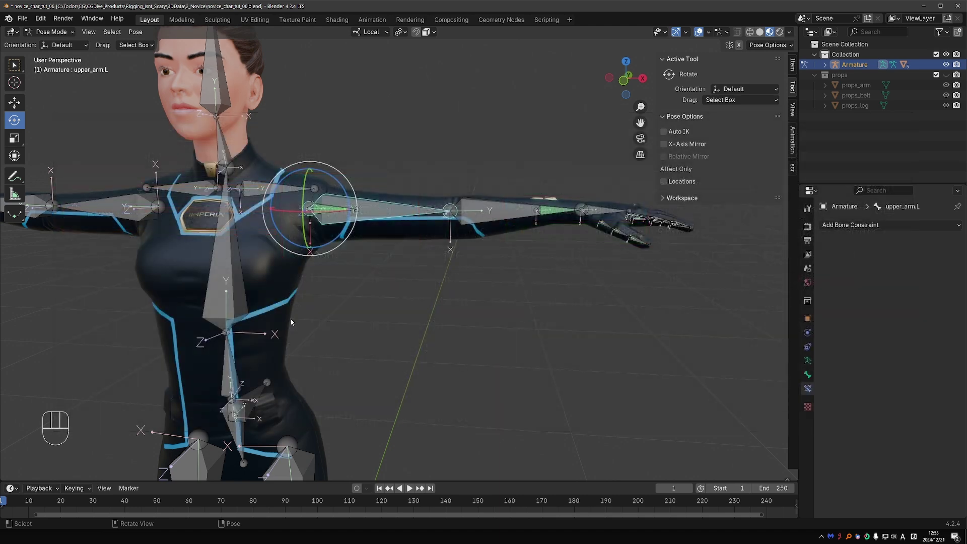
key(Tab)
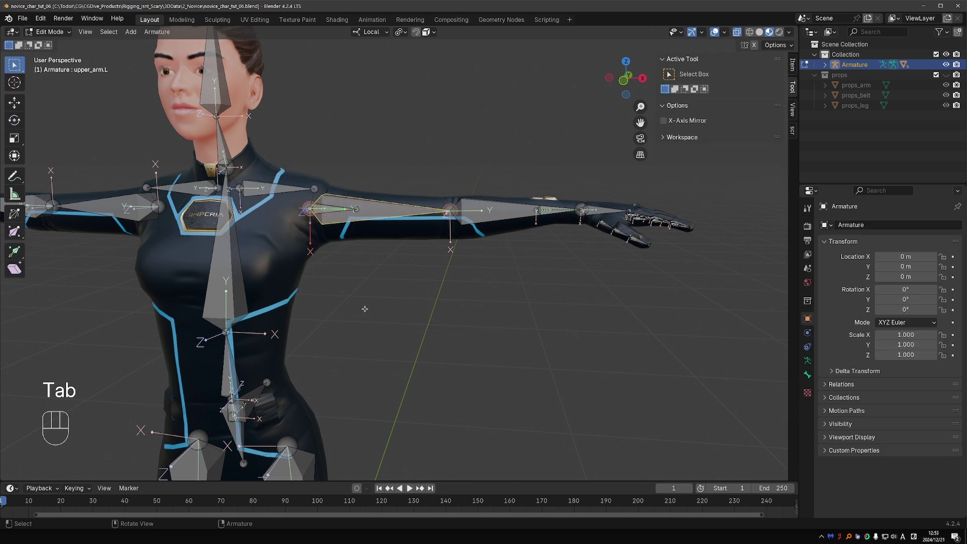
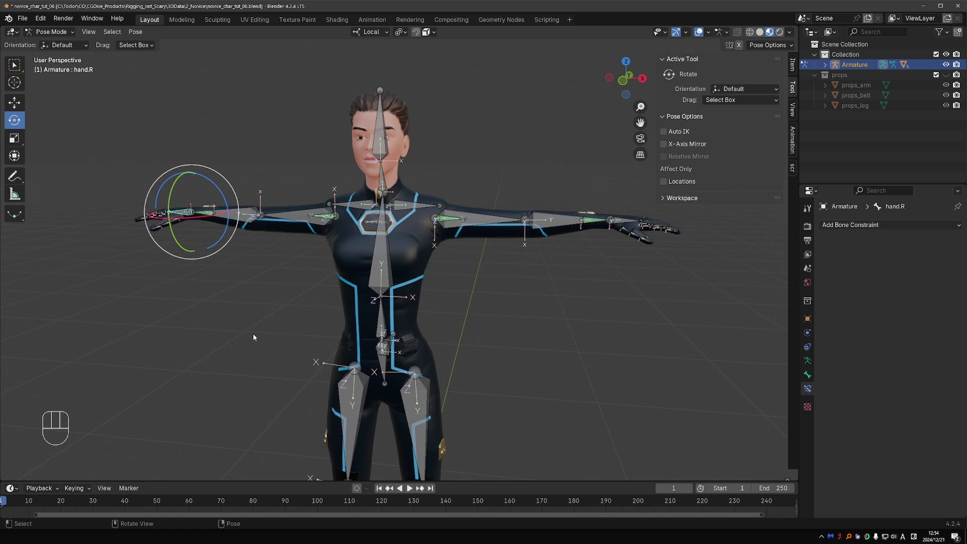
Parent the MainBody mesh to the armature with Automatic Weights.
key(Tab)
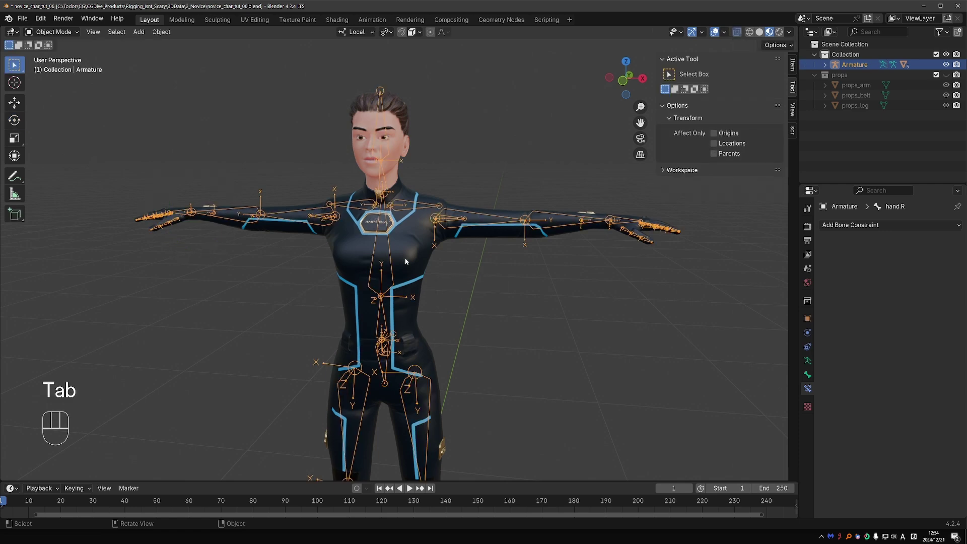
click(415, 253)
click(468, 213)
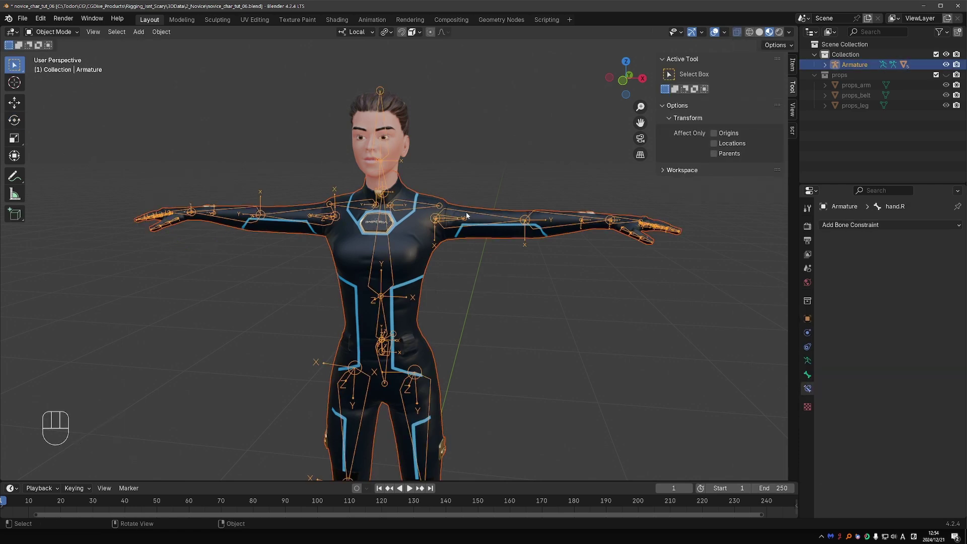
key(ctrl+p)
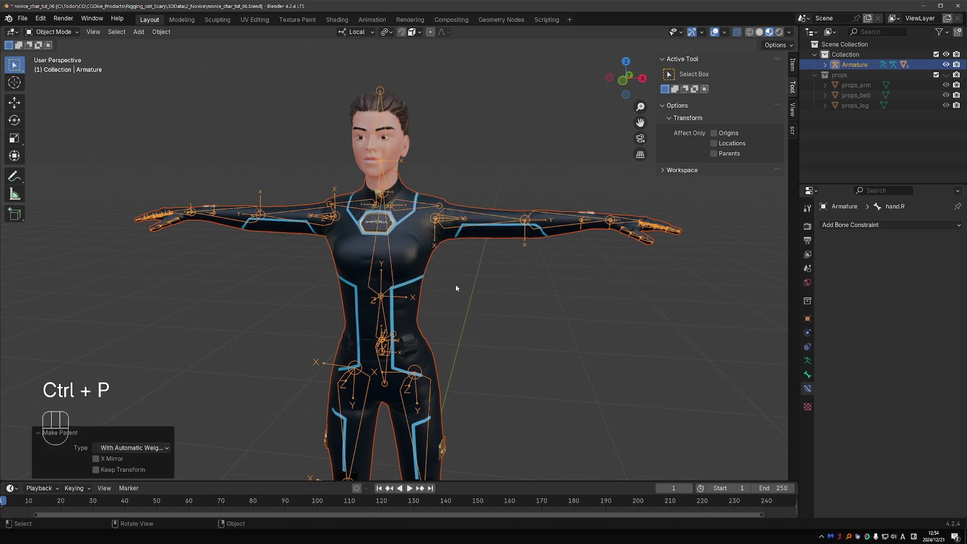
key(d)
key(d)
key(d)
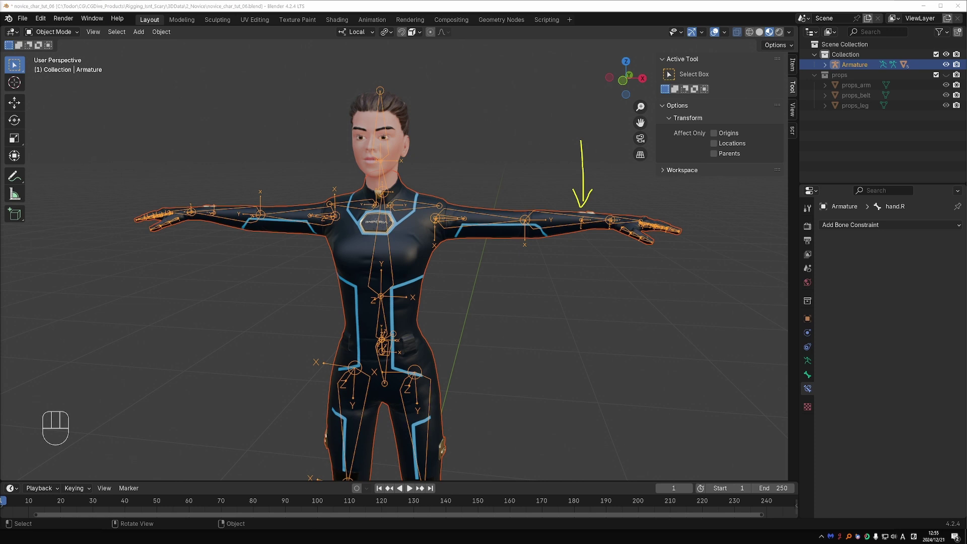
Test-rotate upper_arm.L in Pose Mode, then enter Weight Paint on the body showing upper_arm_twist.L weights.
drag(407, 274, 452, 217)
click(452, 217)
key(Tab)
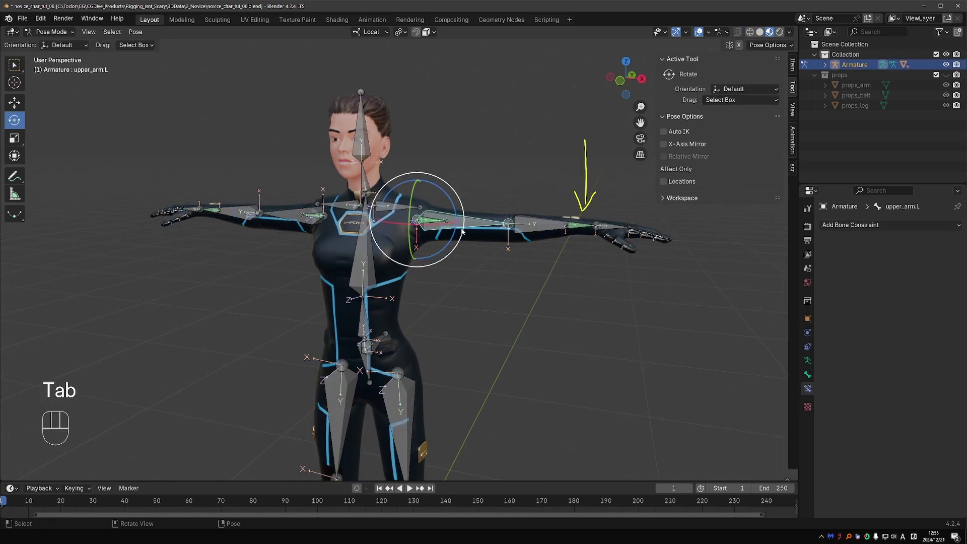
key(r)
key(r)
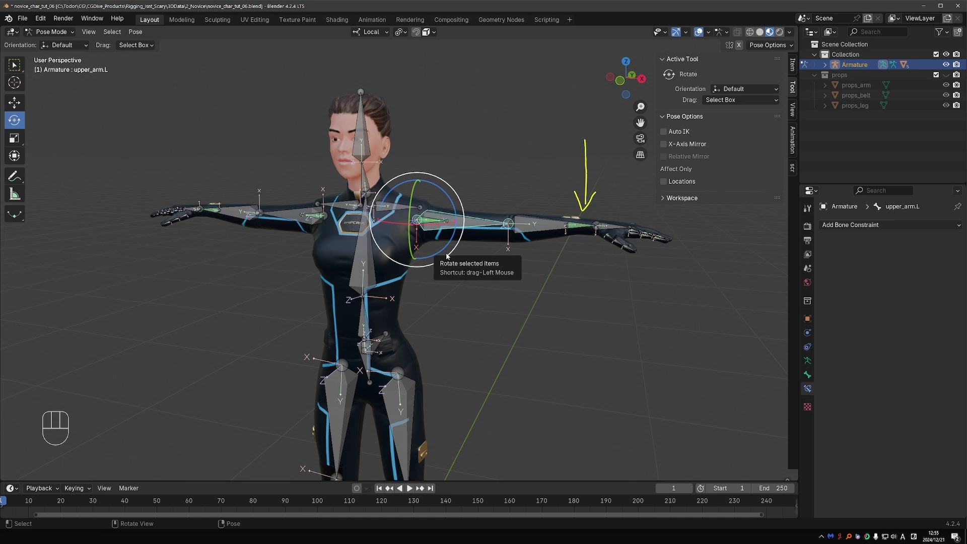
key(Tab)
key(d)
key(Tab)
key(Tab)
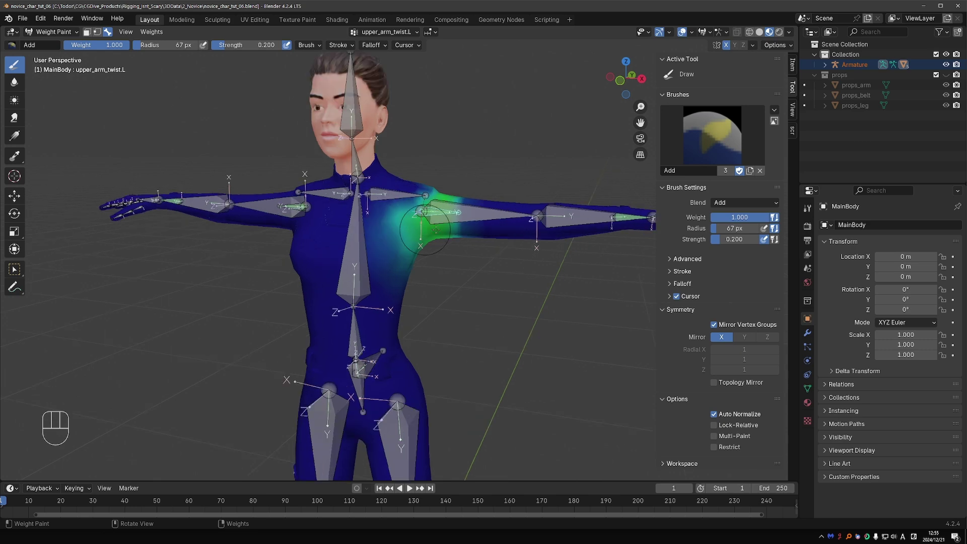
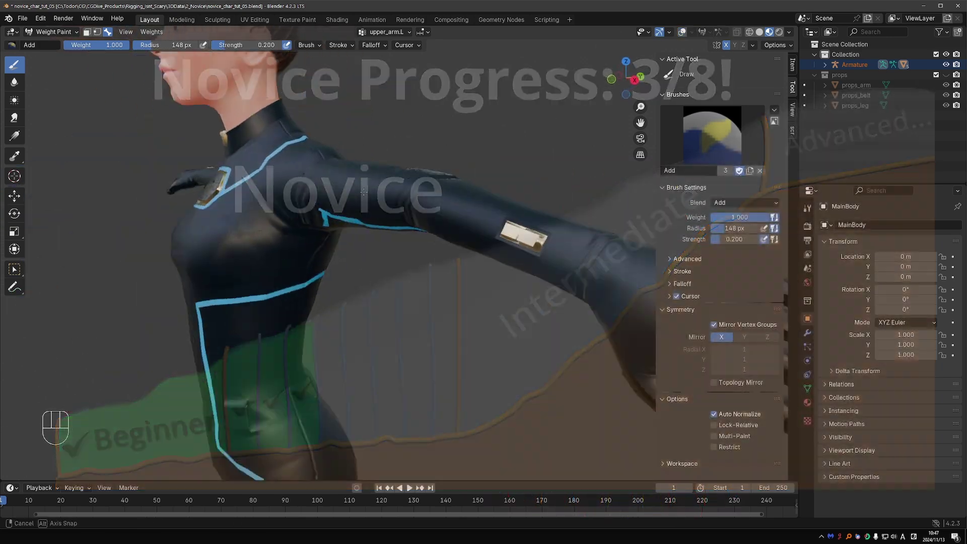
Twist upper_arm.L around its own Y axis to check the shoulder deformation.
key(r)
key(y)
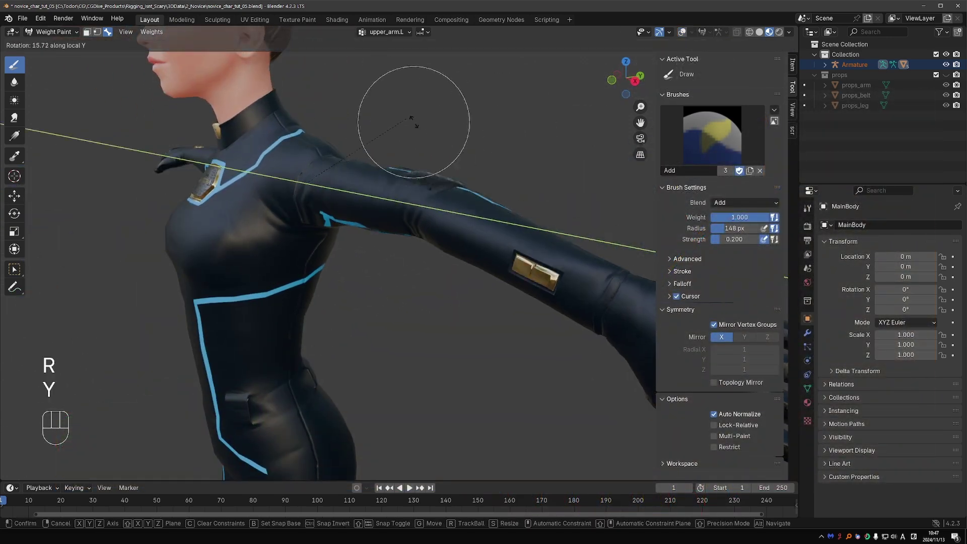
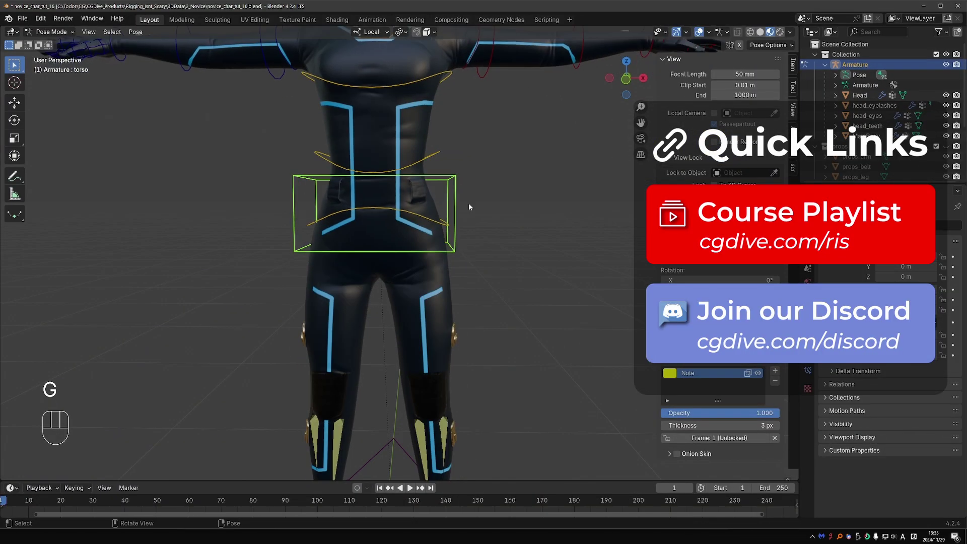
Test-rotate the hips, ankle_pivot.L and toe_pivot.L (around X) to check the leg rig.
key(r)
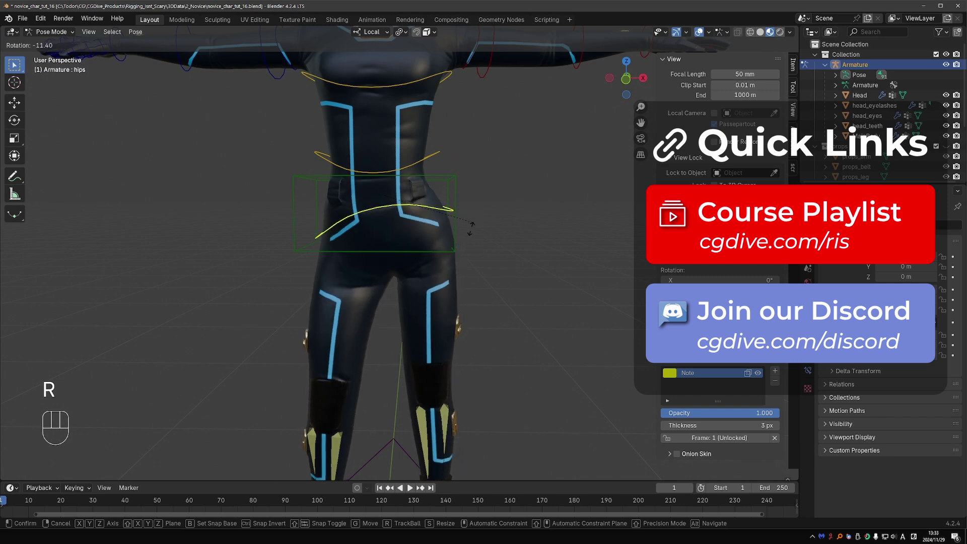
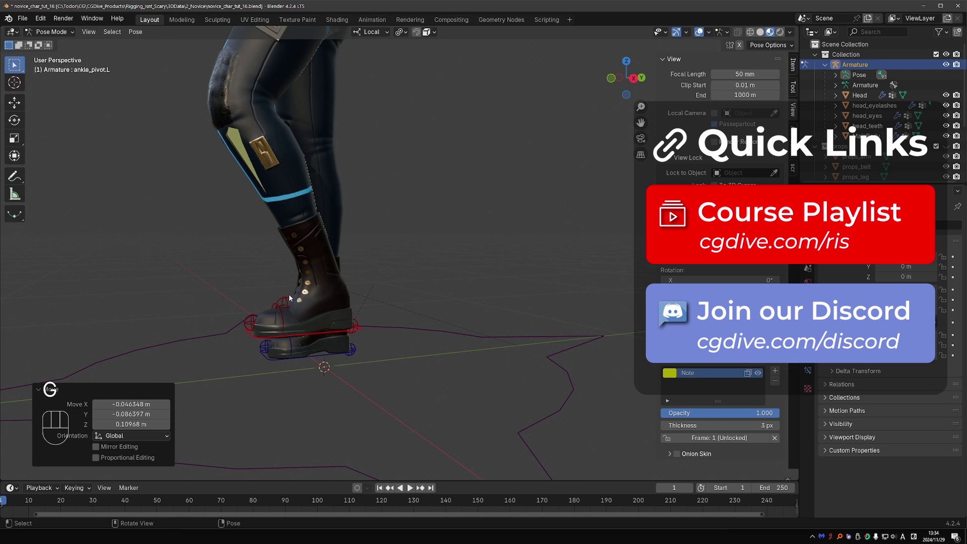
key(r)
key(x)
click(337, 270)
click(253, 323)
key(r)
key(x)
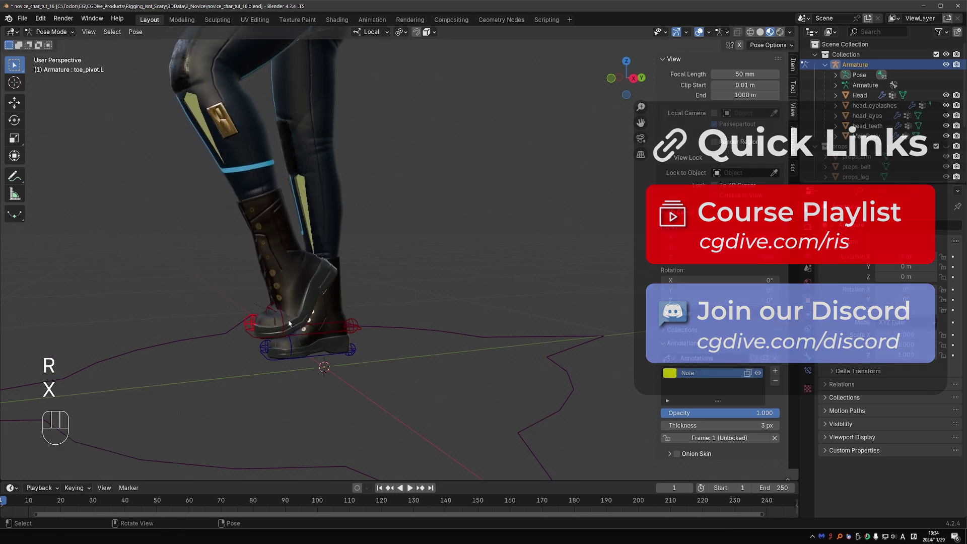